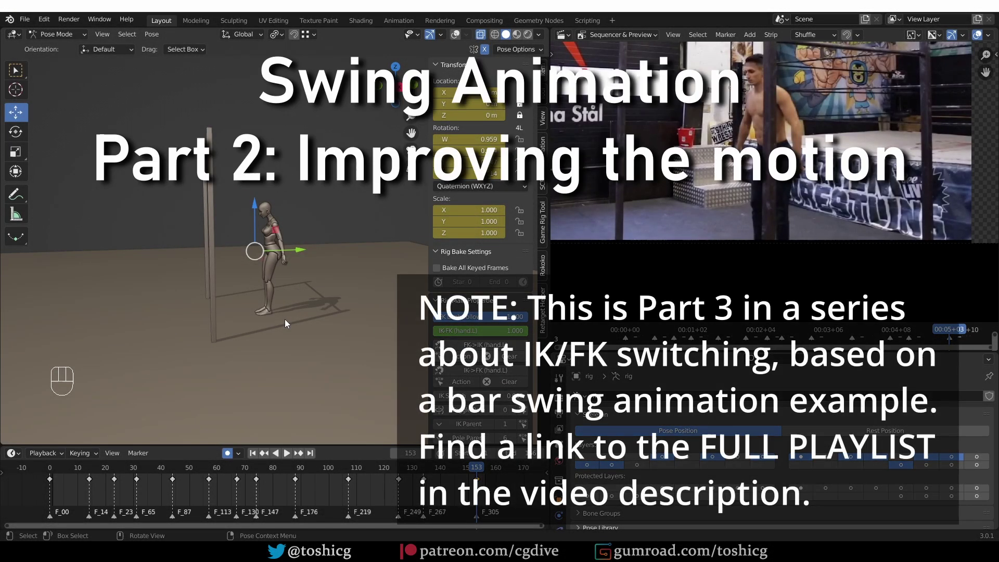
# Return the timeline to the first frame and frame the rig in the viewport.
pyautogui.middleClick(316, 317)
pyautogui.press('z')
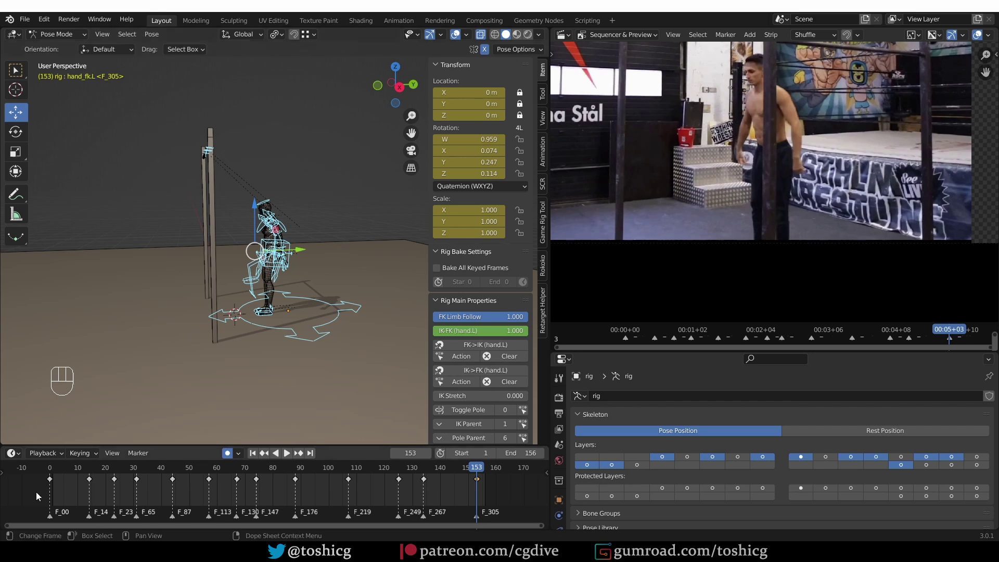
pyautogui.moveTo(42, 502); pyautogui.dragTo(469, 494)
pyautogui.press('t')
pyautogui.click(52, 475)
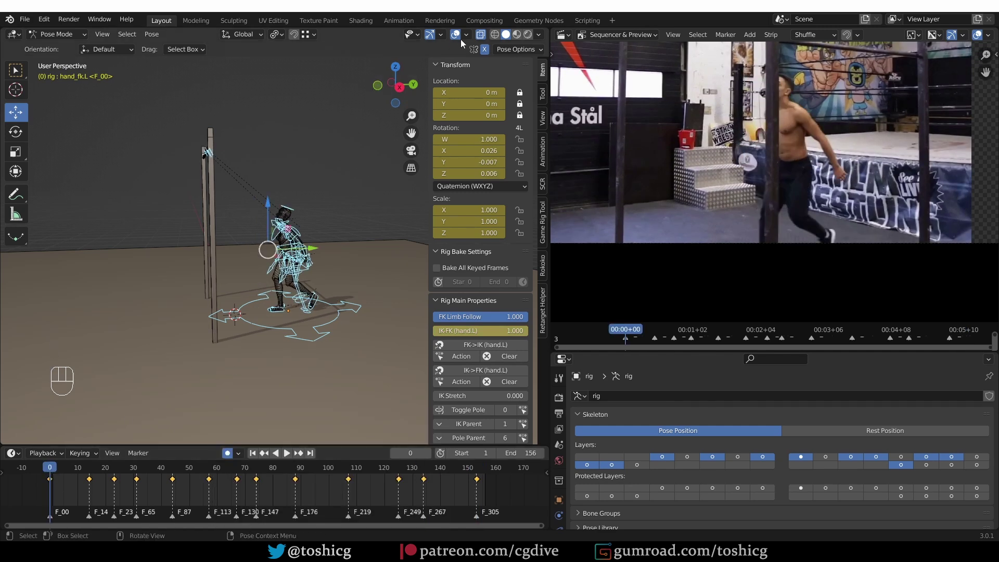
pyautogui.moveTo(470, 63); pyautogui.dragTo(279, 375)
pyautogui.middleClick(259, 374)
pyautogui.middleClick(308, 370)
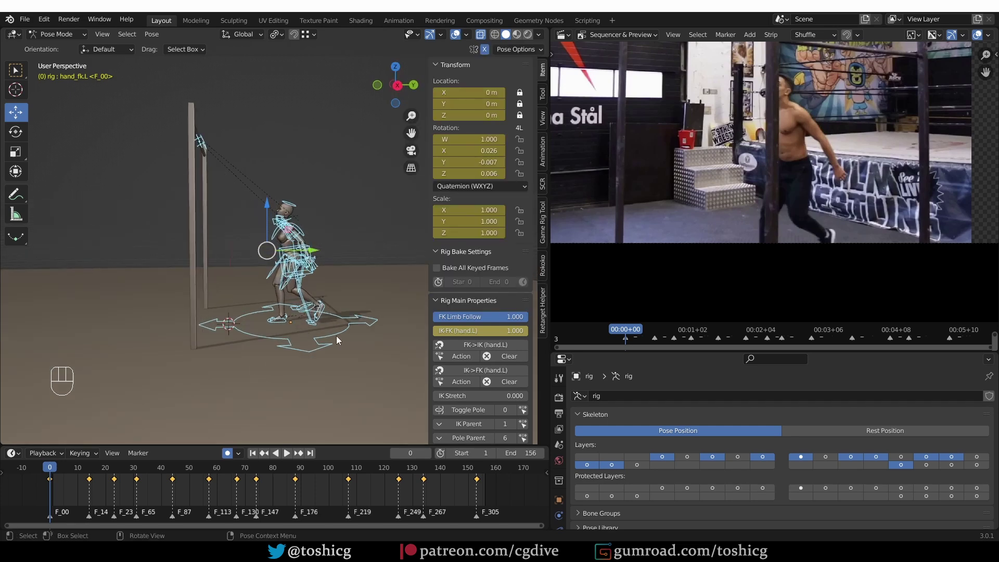
# Play the swing animation alongside the reference video past frame 129.
pyautogui.press('shift+space')
pyautogui.press('shift+space')
pyautogui.press('shift+space')
pyautogui.click(43, 474)
pyautogui.press('z')
pyautogui.press('shift+space')
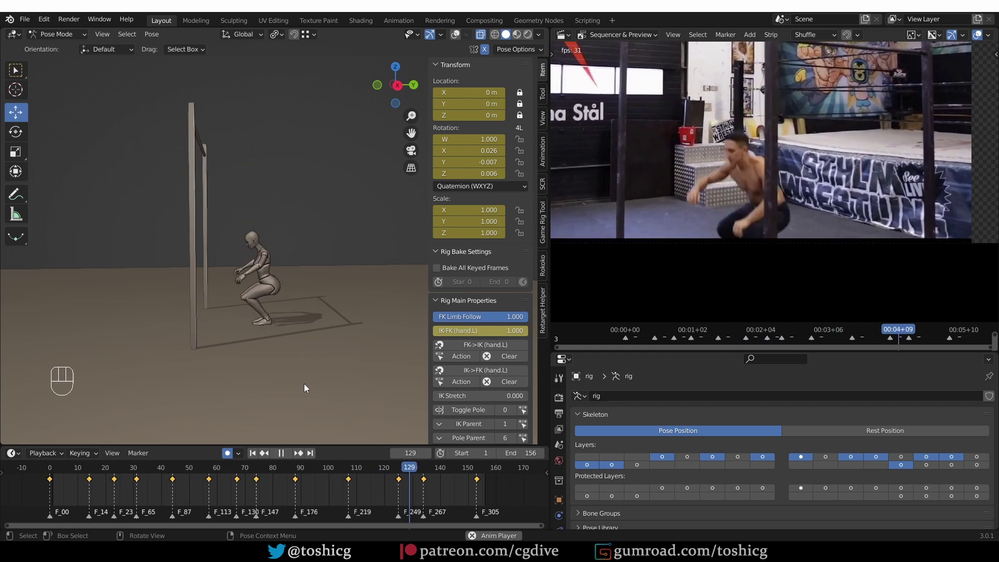
# Stop playback and scrub to frame 149, orbiting in on the rig near the swing's end.
pyautogui.press('shift+space')
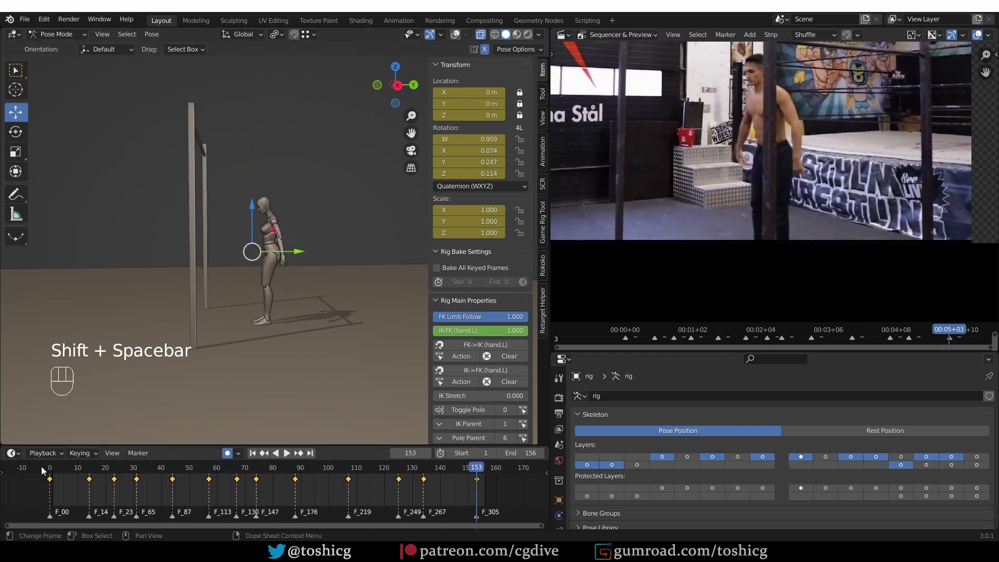
pyautogui.moveTo(49, 471); pyautogui.dragTo(467, 480)
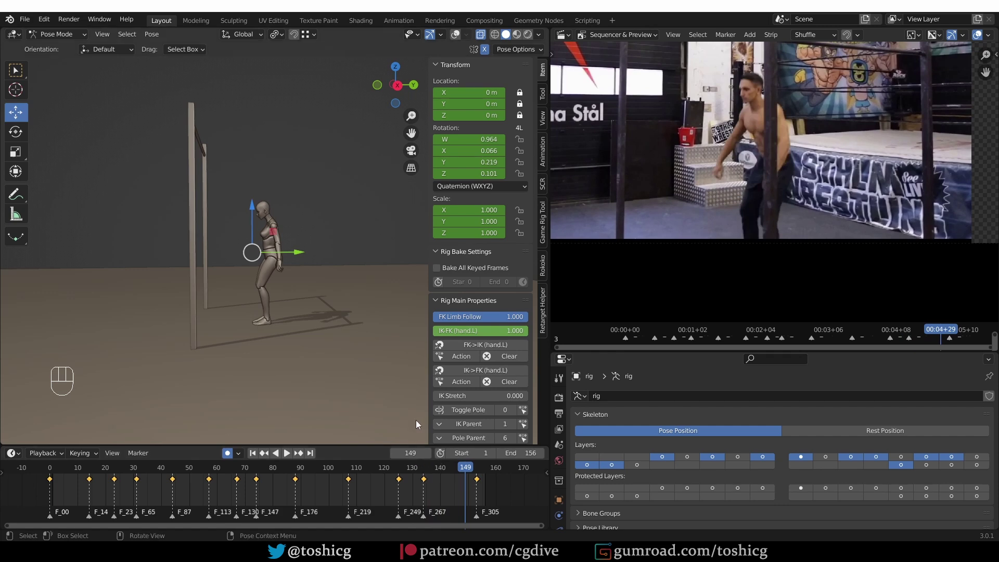
pyautogui.press('z')
pyautogui.moveTo(273, 303); pyautogui.dragTo(288, 301)
pyautogui.middleClick(268, 314)
pyautogui.moveTo(278, 314); pyautogui.dragTo(267, 337)
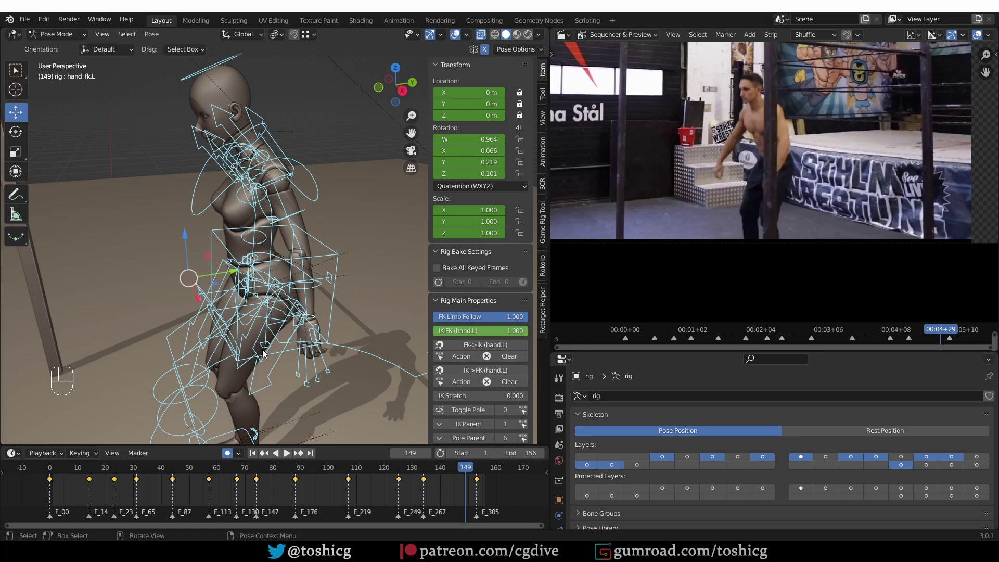
pyautogui.moveTo(255, 334); pyautogui.dragTo(250, 316)
pyautogui.moveTo(233, 314); pyautogui.dragTo(243, 318)
pyautogui.middleClick(214, 313)
# Select the hand, thigh and upper-arm controls to check their keys, switching interpolation to constant.
pyautogui.click(213, 291)
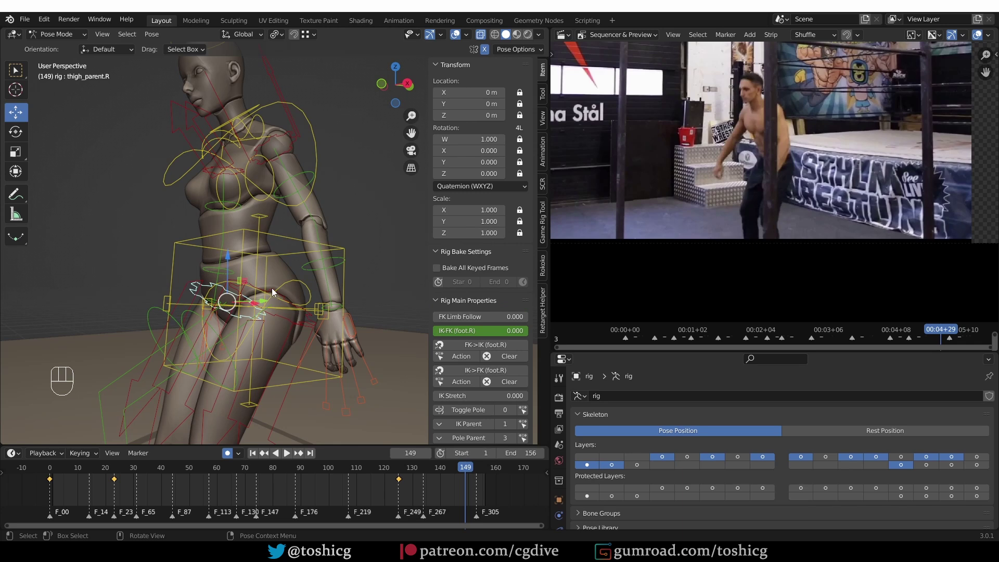
pyautogui.press('ctrl+z')
pyautogui.moveTo(254, 292); pyautogui.dragTo(261, 273)
pyautogui.click(289, 271)
pyautogui.click(292, 129)
pyautogui.moveTo(134, 159); pyautogui.dragTo(173, 148)
pyautogui.click(165, 170)
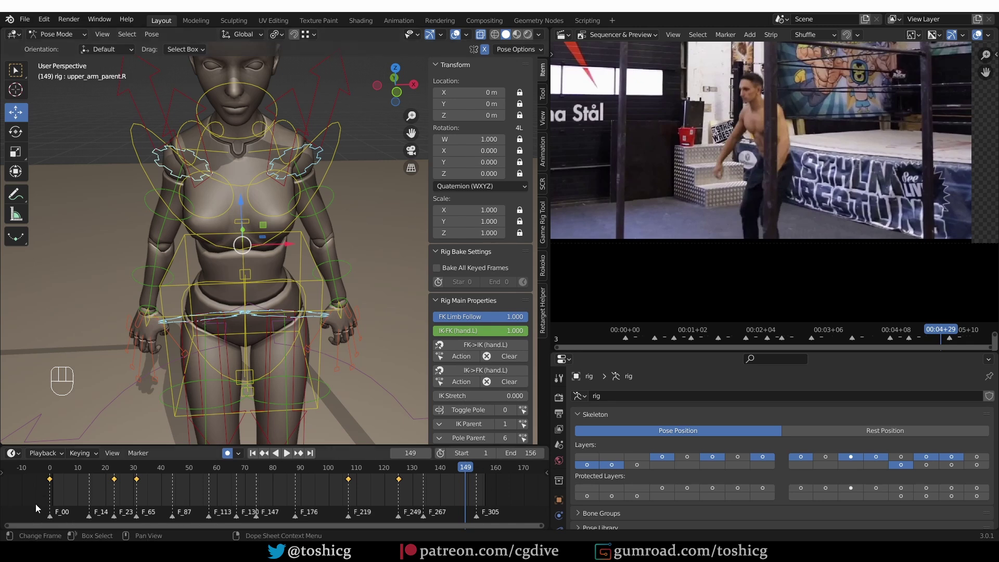
pyautogui.moveTo(30, 509); pyautogui.dragTo(410, 485)
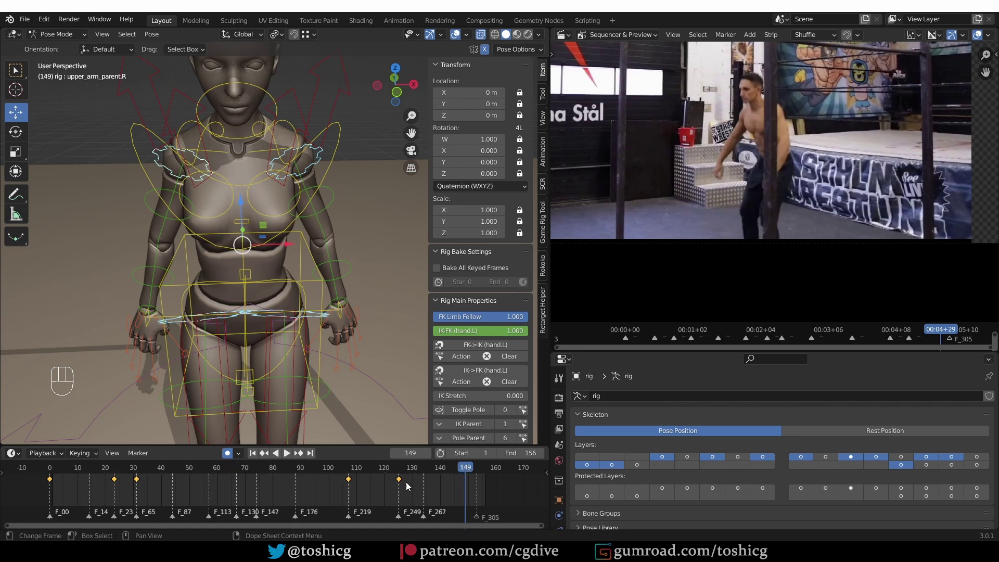
pyautogui.press('t')
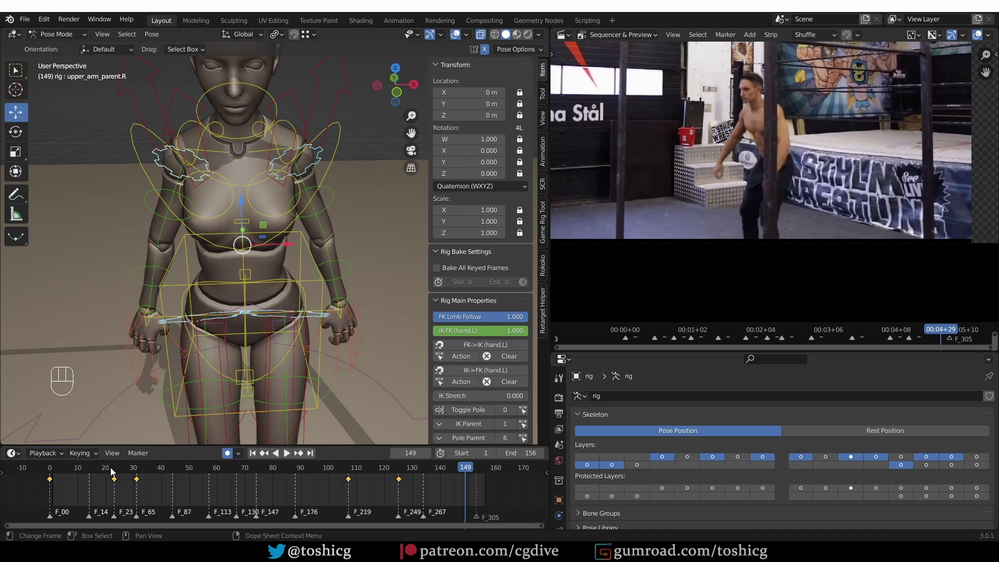
# Replay from the start to watch the jump onto the bar, stopping around frame 21.
pyautogui.click(67, 468)
pyautogui.moveTo(225, 303); pyautogui.dragTo(194, 302)
pyautogui.moveTo(251, 325); pyautogui.dragTo(236, 322)
pyautogui.press('z')
pyautogui.click(329, 273)
pyautogui.press('shift+space')
pyautogui.click(336, 263)
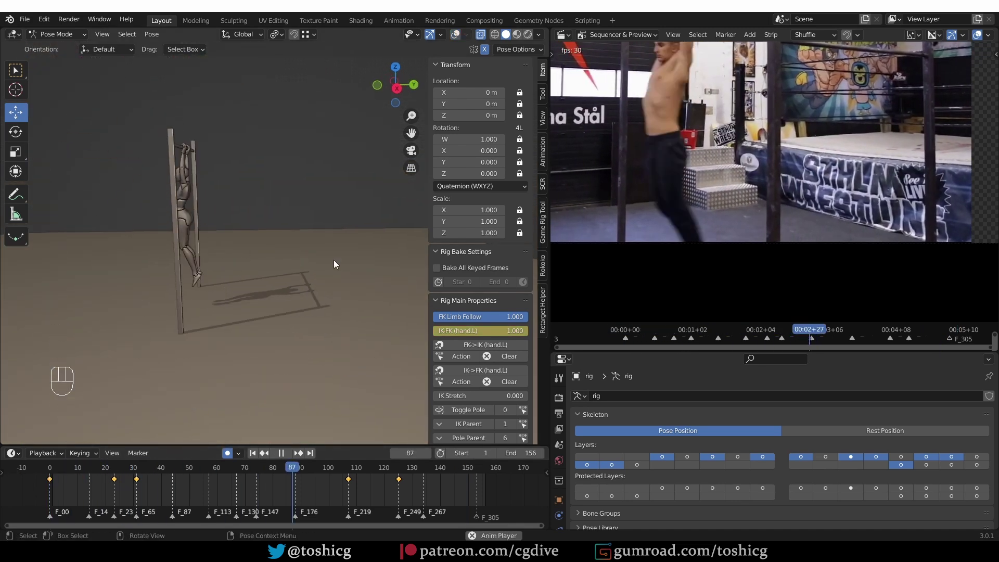
pyautogui.press('shift+space')
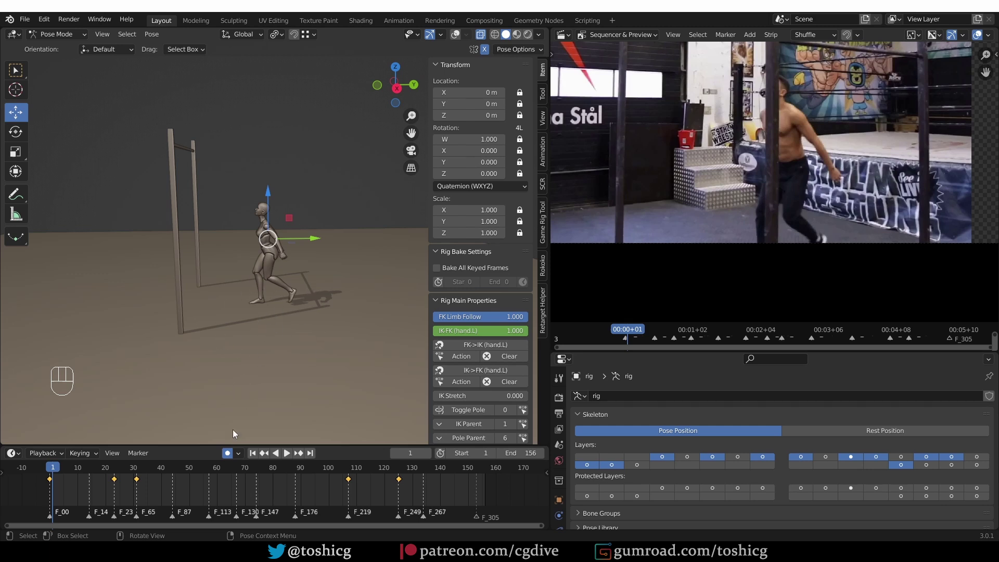
pyautogui.click(274, 317)
# Scrub to frame 24, enable the leg IK rig layer and check foot_ik.L's Location Y.
pyautogui.click(265, 333)
pyautogui.moveTo(57, 468); pyautogui.dragTo(112, 458)
pyautogui.click(113, 465)
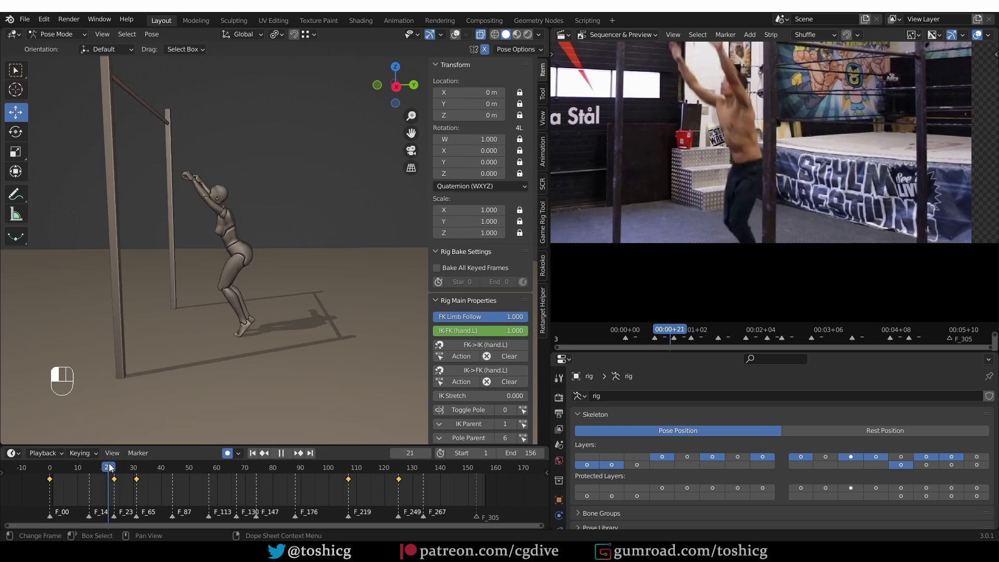
pyautogui.middleClick(146, 427)
pyautogui.press('z')
pyautogui.click(253, 384)
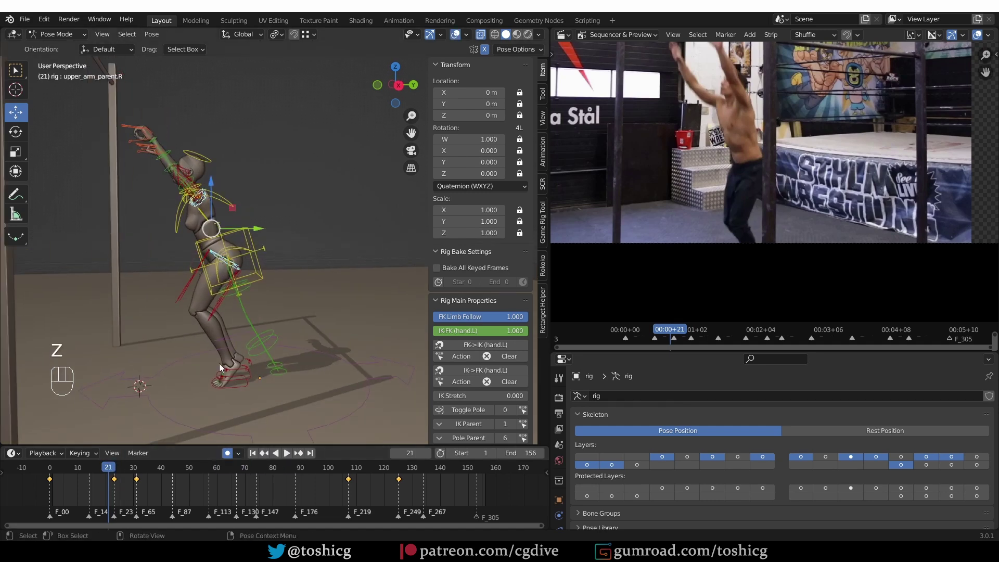
pyautogui.moveTo(113, 472); pyautogui.dragTo(139, 472)
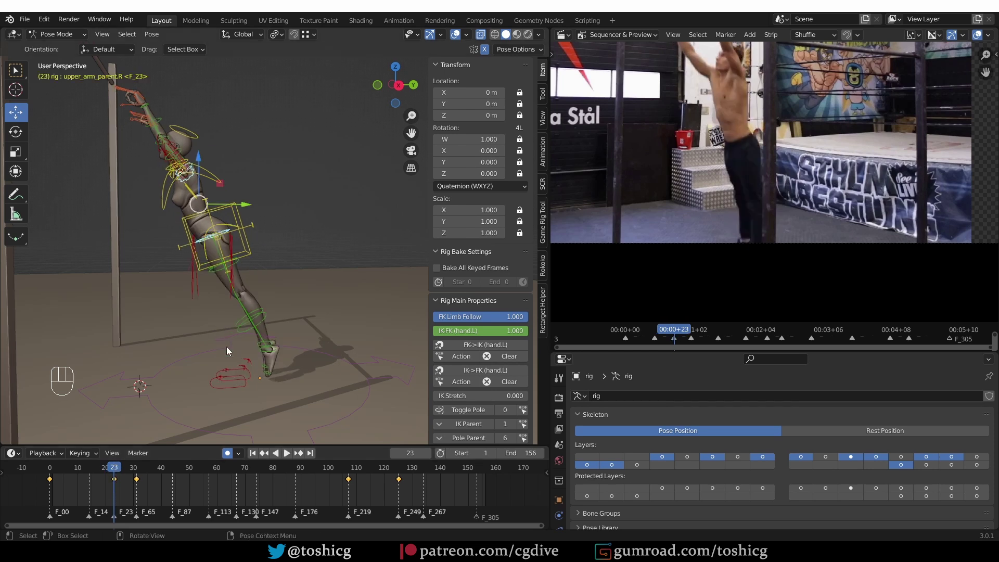
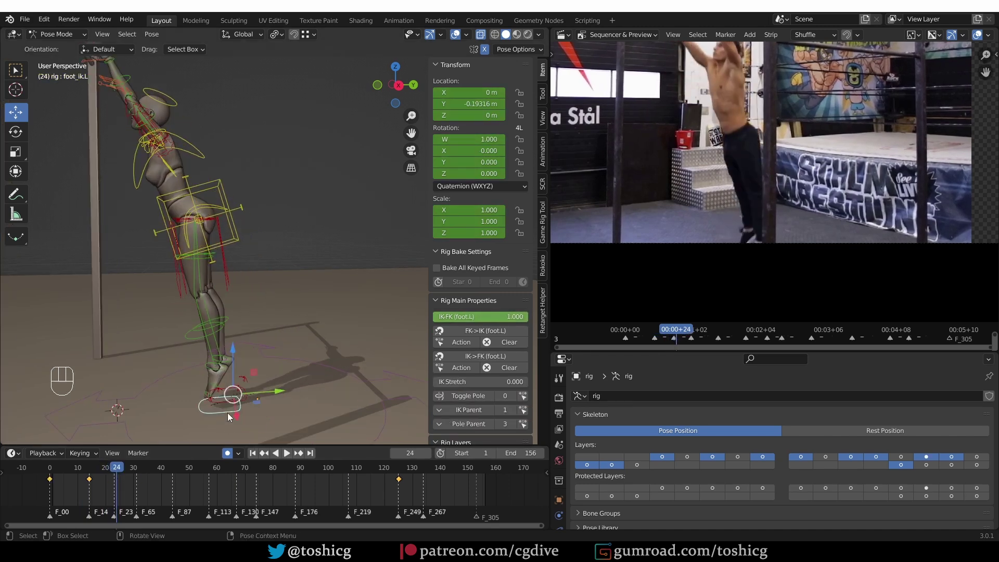
# At frame 23, move foot_ik.R back along Y to match its frame-14 position and key it.
pyautogui.middleClick(235, 412)
pyautogui.moveTo(255, 388); pyautogui.dragTo(246, 394)
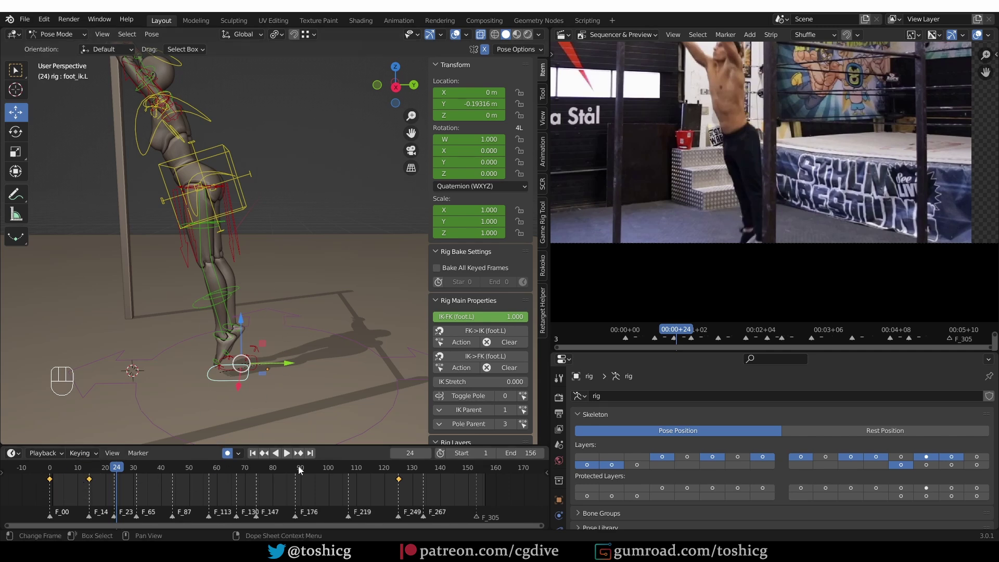
pyautogui.moveTo(361, 473); pyautogui.dragTo(217, 478)
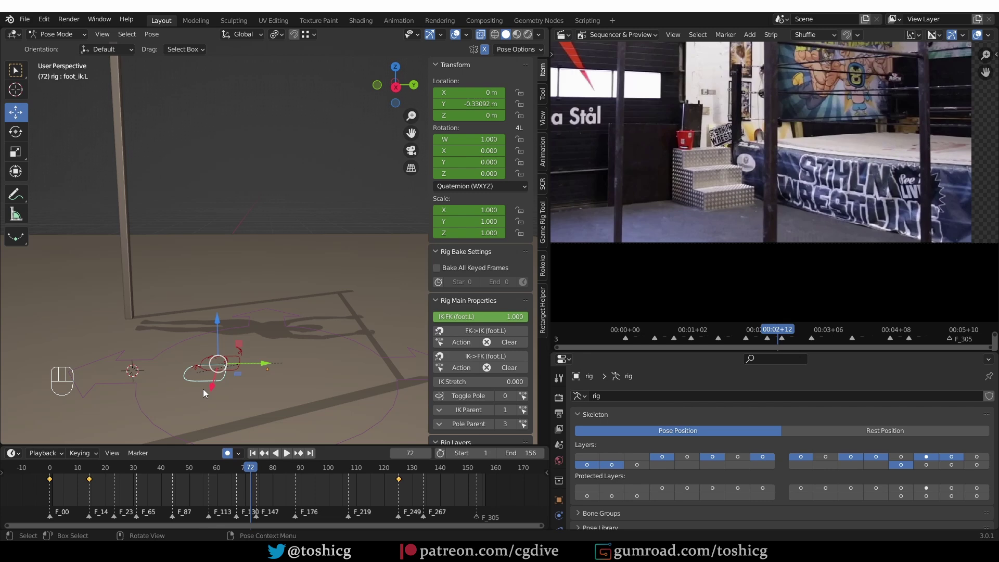
pyautogui.moveTo(89, 474); pyautogui.dragTo(130, 475)
pyautogui.click(120, 473)
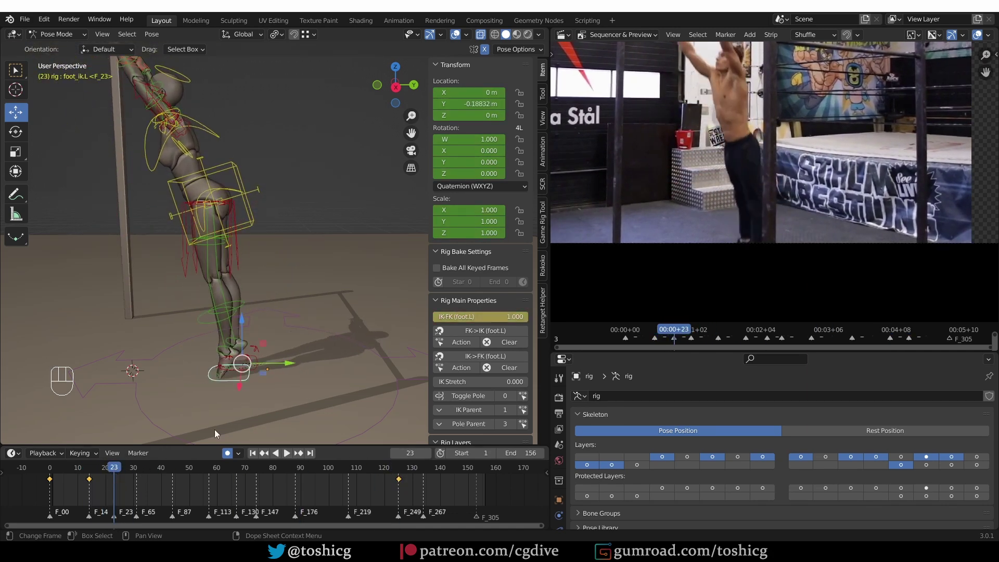
pyautogui.click(259, 373)
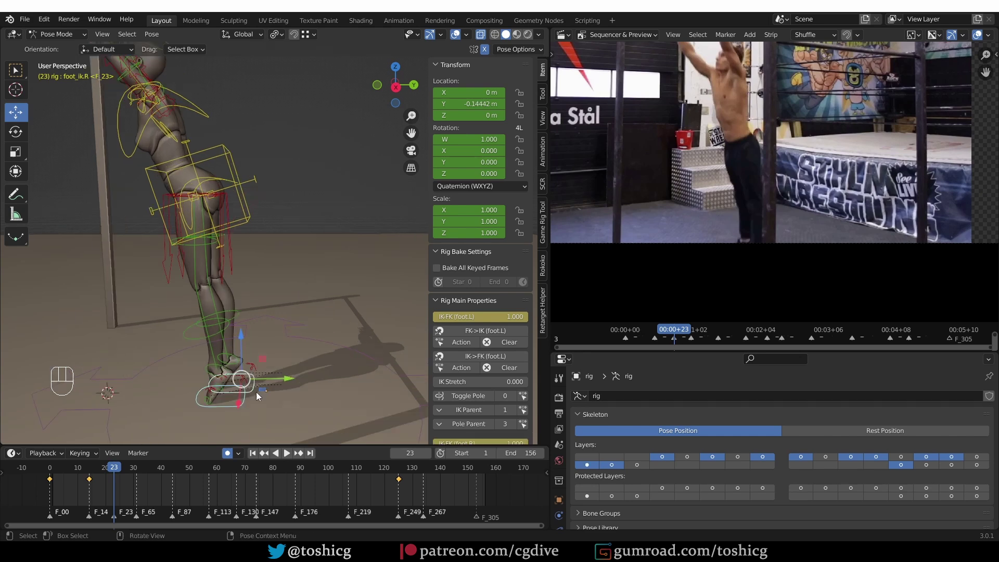
pyautogui.middleClick(255, 394)
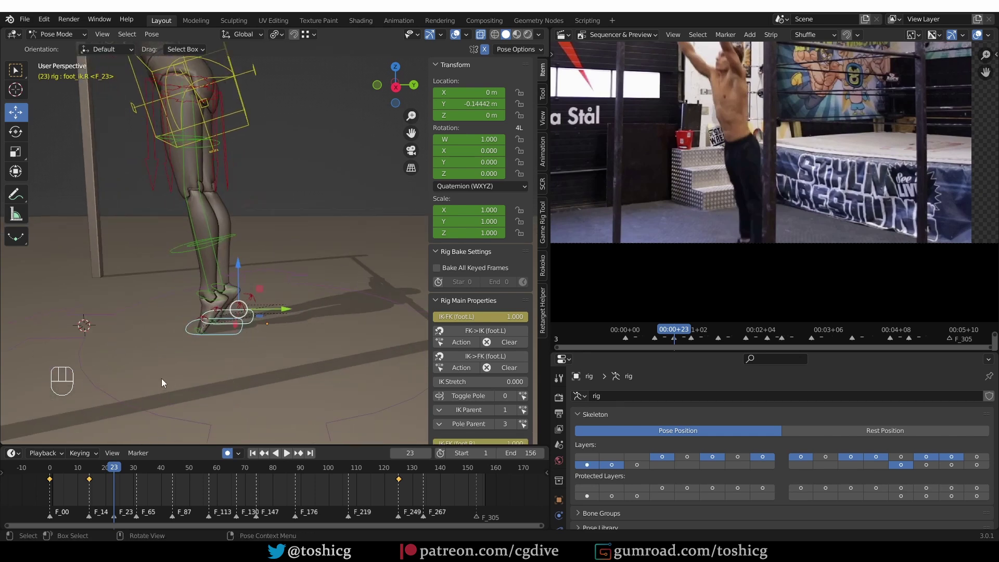
pyautogui.moveTo(83, 491); pyautogui.dragTo(84, 502)
pyautogui.press('ctrl+z')
pyautogui.moveTo(83, 498); pyautogui.dragTo(104, 479)
pyautogui.press('shift+d')
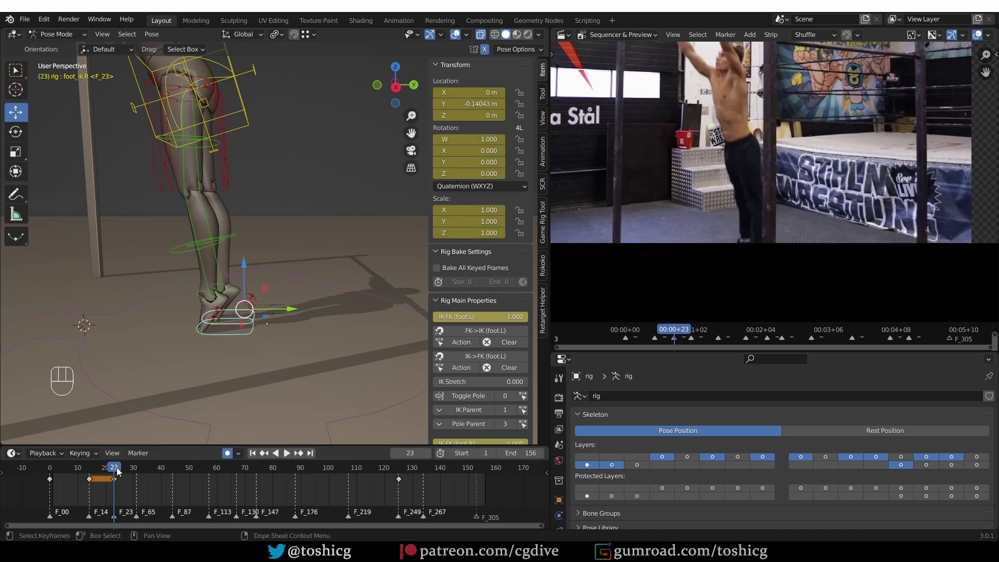
# Select shin_fk.R at frame 22, where the right foot's IK-FK switch reads 0.
pyautogui.moveTo(119, 470); pyautogui.dragTo(116, 463)
pyautogui.click(118, 470)
pyautogui.middleClick(247, 274)
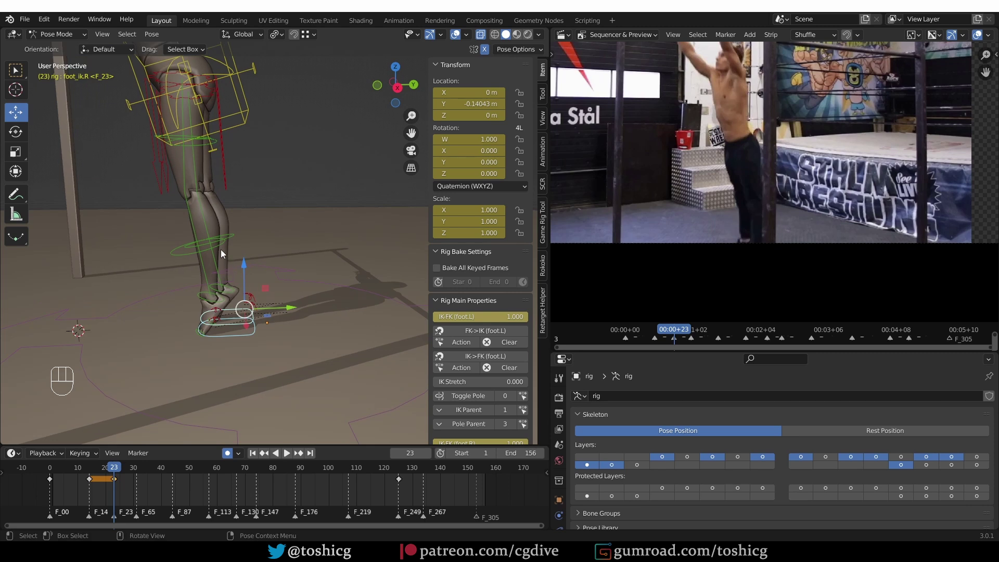
pyautogui.click(219, 255)
pyautogui.click(241, 233)
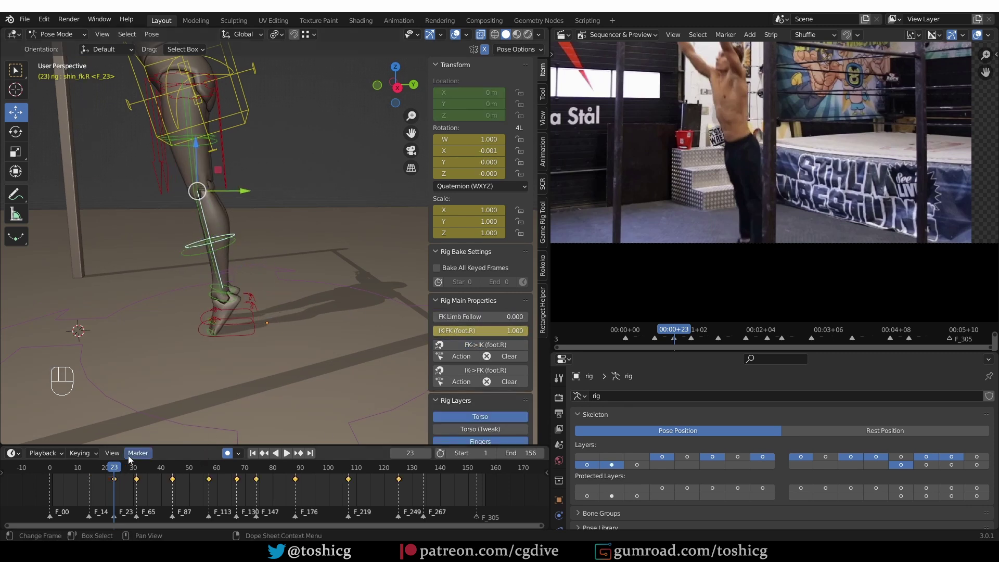
pyautogui.moveTo(117, 468); pyautogui.dragTo(119, 463)
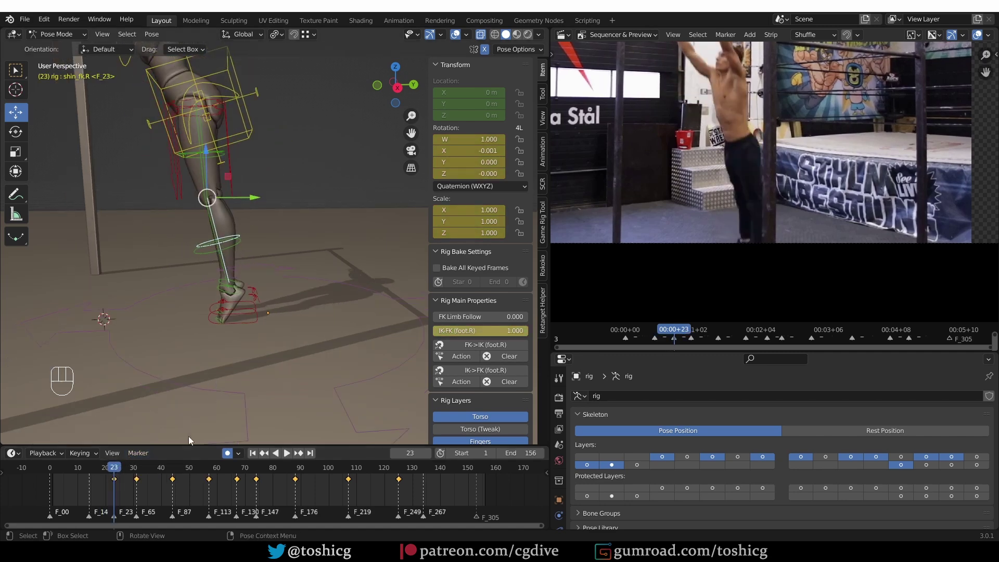
pyautogui.click(115, 471)
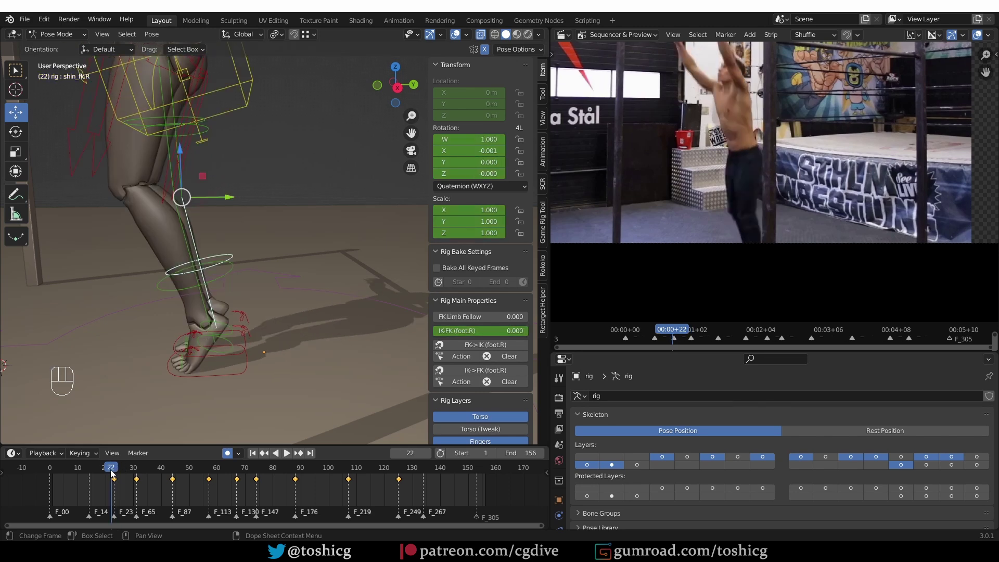
# Select foot_heel_ik.R and rotate it about 51° on X at frame 22, keying it.
pyautogui.click(119, 469)
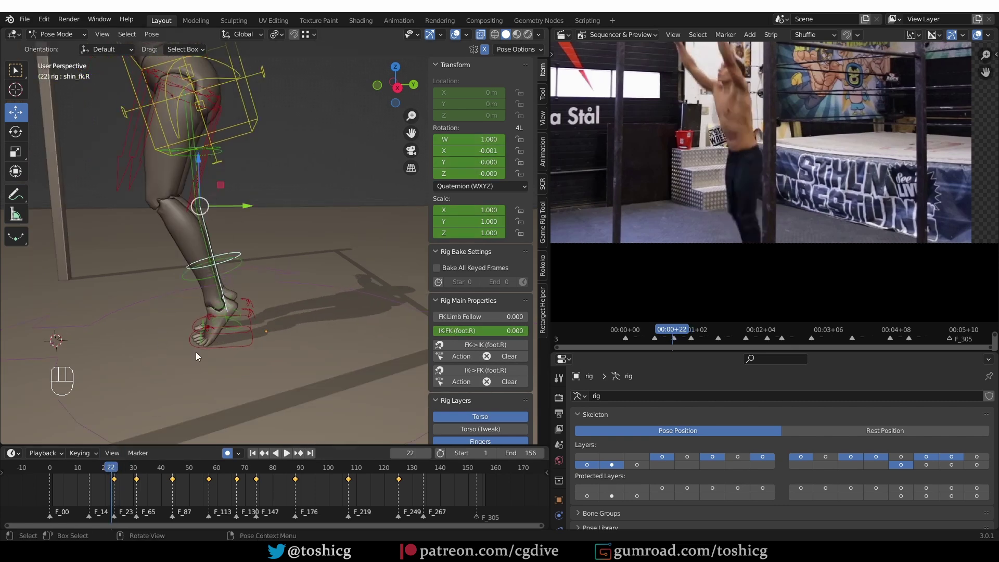
pyautogui.middleClick(246, 297)
pyautogui.click(243, 355)
pyautogui.click(251, 334)
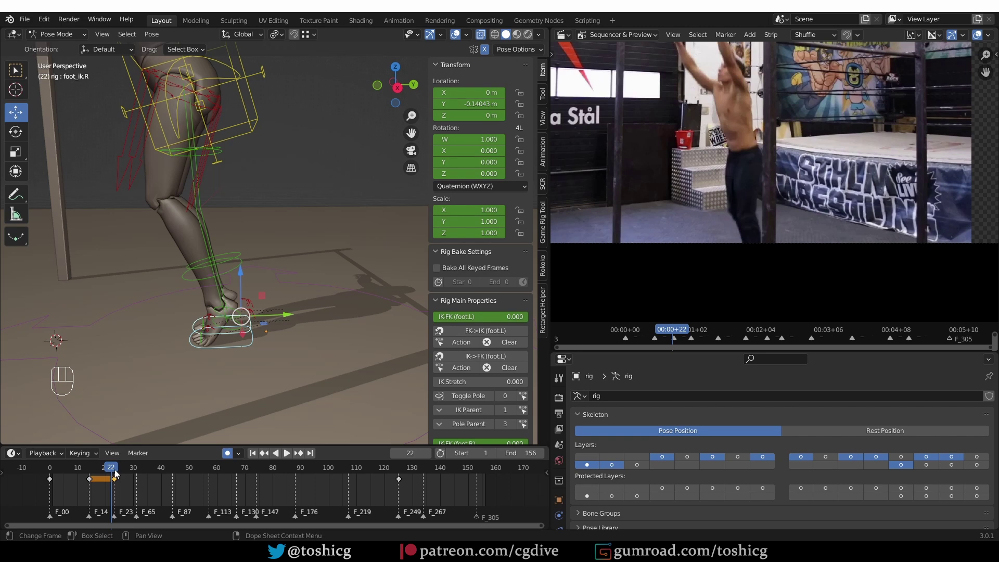
pyautogui.moveTo(118, 475); pyautogui.dragTo(131, 496)
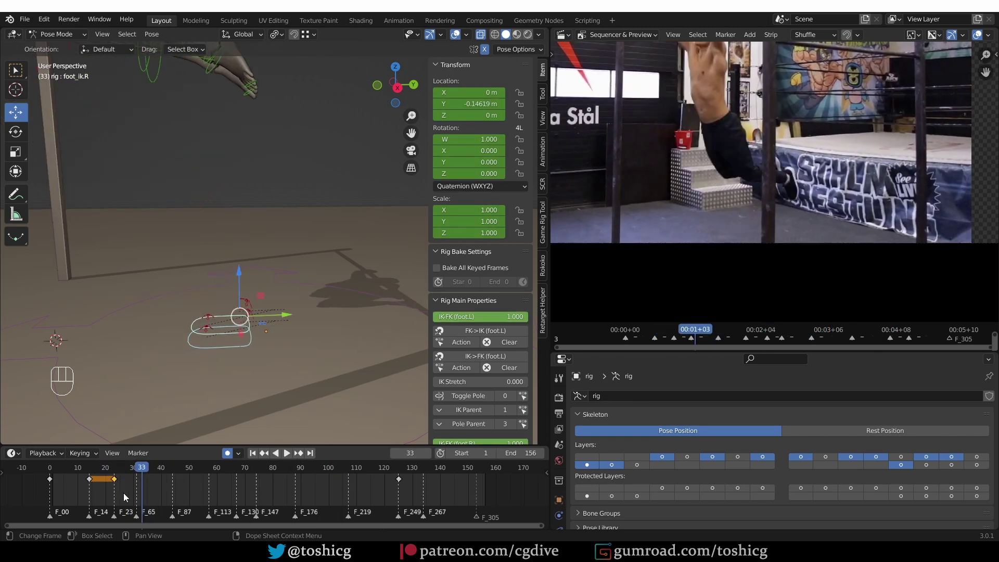
pyautogui.click(107, 500)
pyautogui.moveTo(111, 498); pyautogui.dragTo(411, 478)
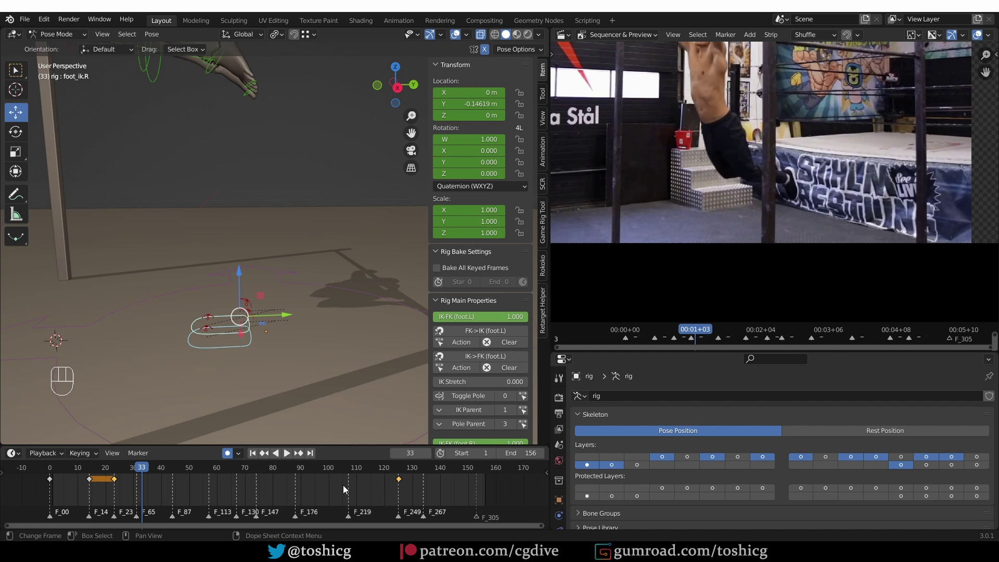
pyautogui.press('t')
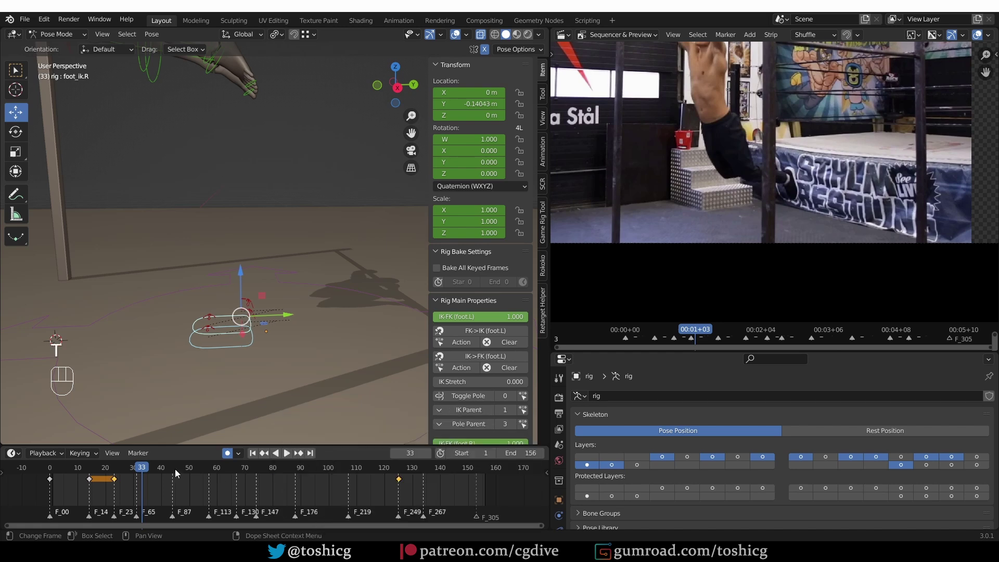
# Tilt the heel to roughly 53° on a later frame, then view frame 22 from Right Orthographic.
pyautogui.moveTo(128, 471); pyautogui.dragTo(393, 489)
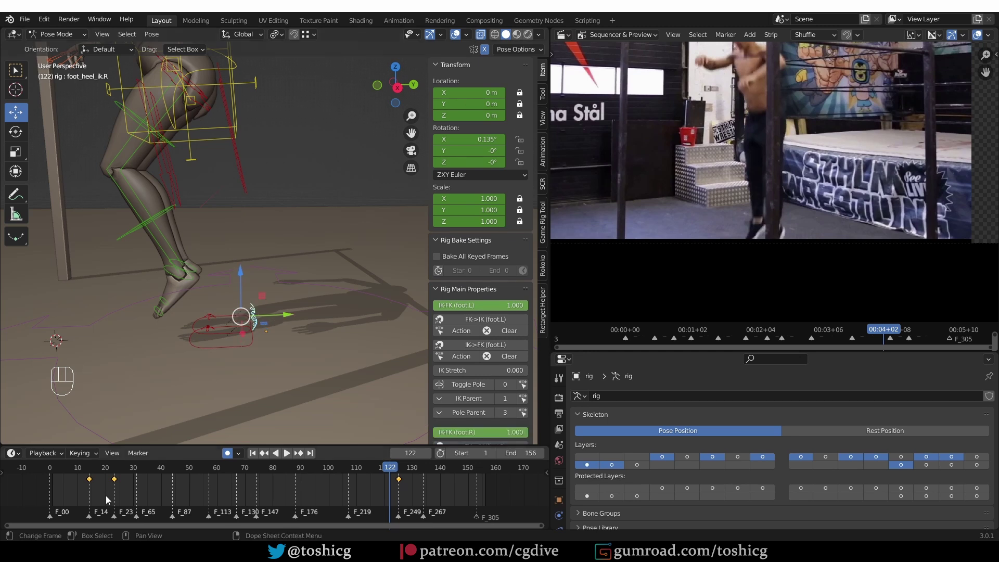
pyautogui.moveTo(114, 498); pyautogui.dragTo(421, 485)
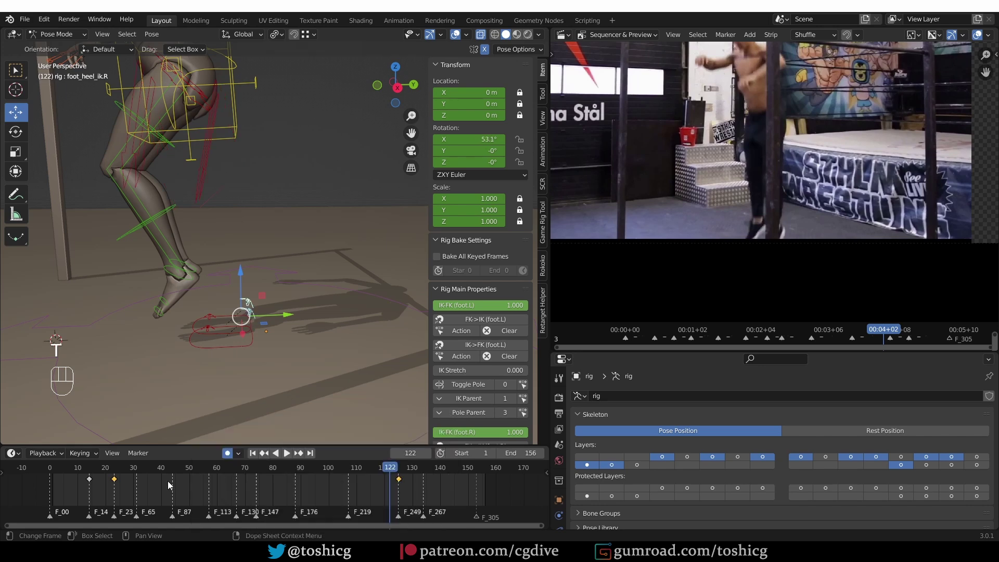
pyautogui.moveTo(109, 477); pyautogui.dragTo(87, 478)
pyautogui.middleClick(217, 318)
pyautogui.moveTo(83, 475); pyautogui.dragTo(118, 472)
pyautogui.middleClick(270, 363)
pyautogui.middleClick(207, 382)
pyautogui.press('KP_3')
# Select the torso at frame 22 and ease it between neighbour keys with the Breakdowner.
pyautogui.click(115, 470)
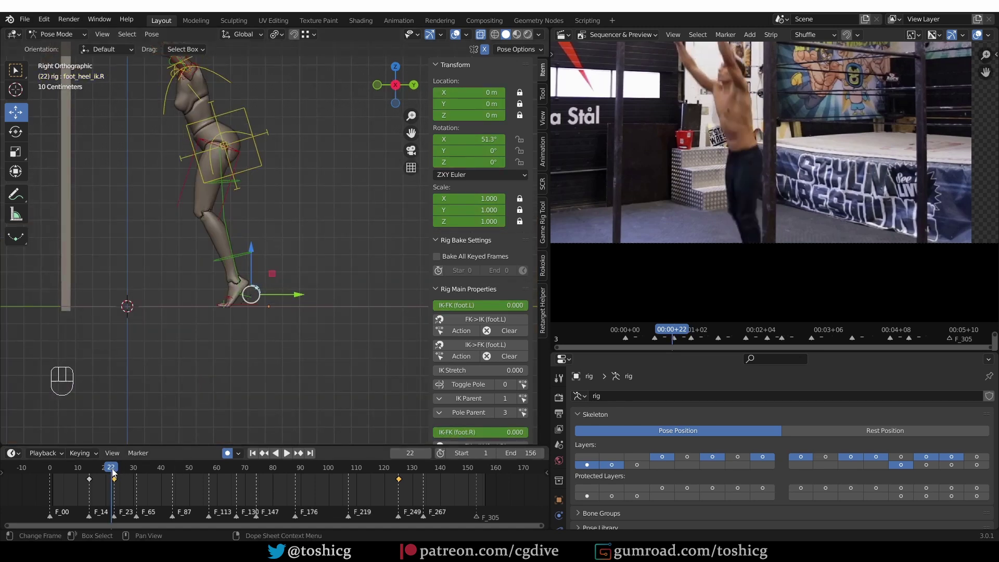
pyautogui.click(116, 472)
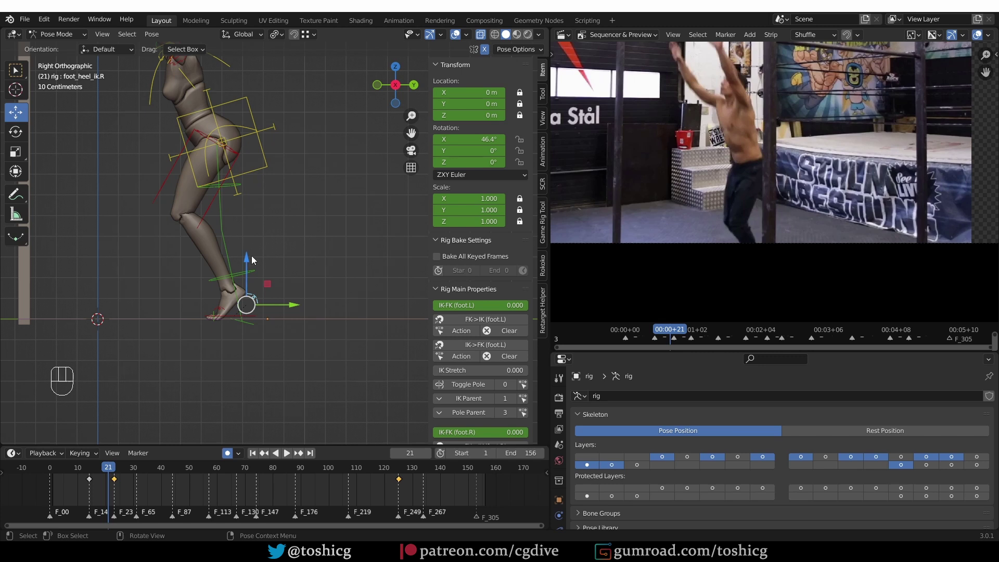
pyautogui.click(270, 170)
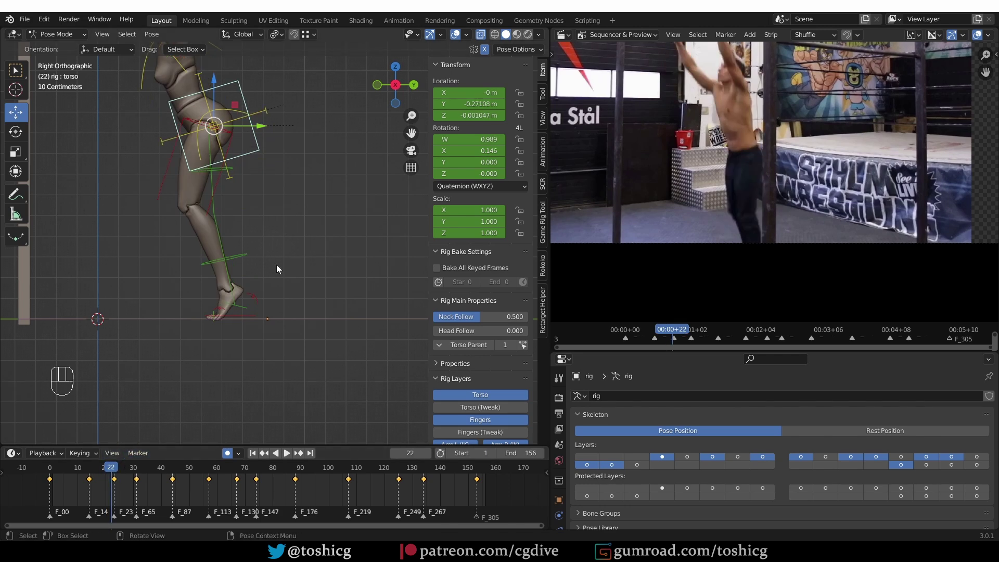
pyautogui.press('shift+e')
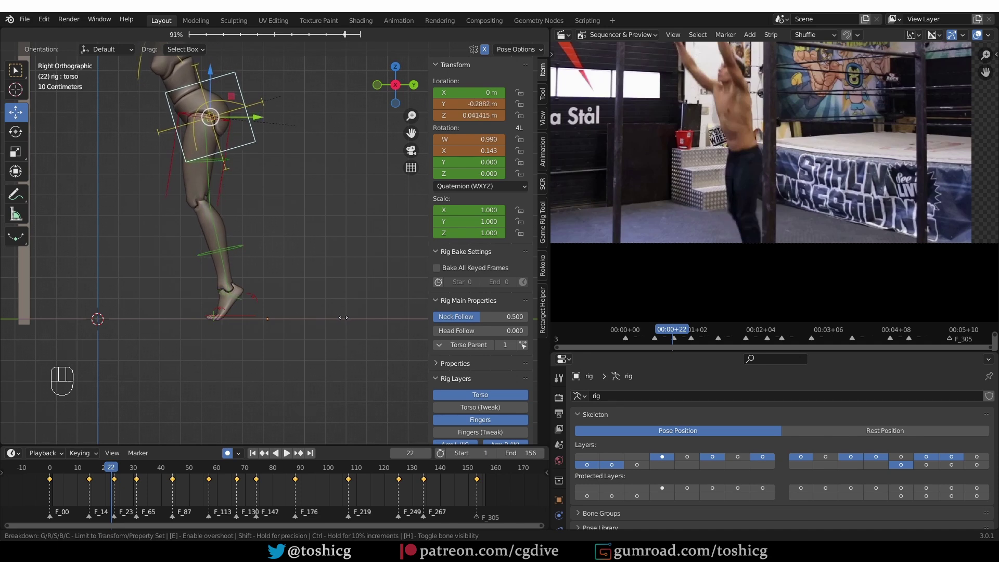
pyautogui.moveTo(108, 471); pyautogui.dragTo(94, 475)
# Play the result briefly and return to frame 22 to review the keyed torso from the side.
pyautogui.press('shift+space')
pyautogui.press('shift+space')
pyautogui.moveTo(120, 468); pyautogui.dragTo(118, 472)
pyautogui.moveTo(116, 473); pyautogui.dragTo(101, 474)
pyautogui.moveTo(102, 472); pyautogui.dragTo(202, 302)
pyautogui.moveTo(203, 239); pyautogui.dragTo(202, 278)
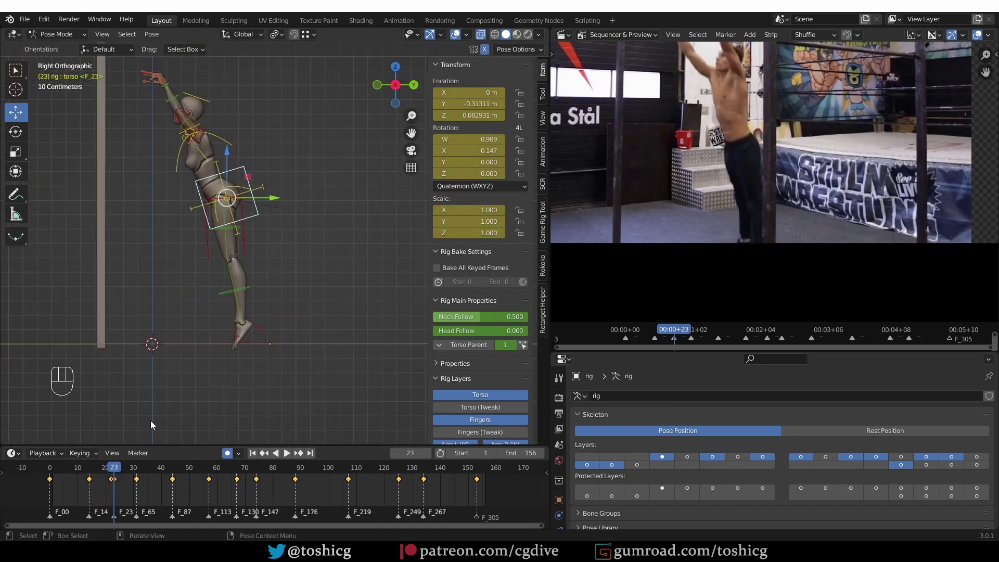
pyautogui.click(116, 472)
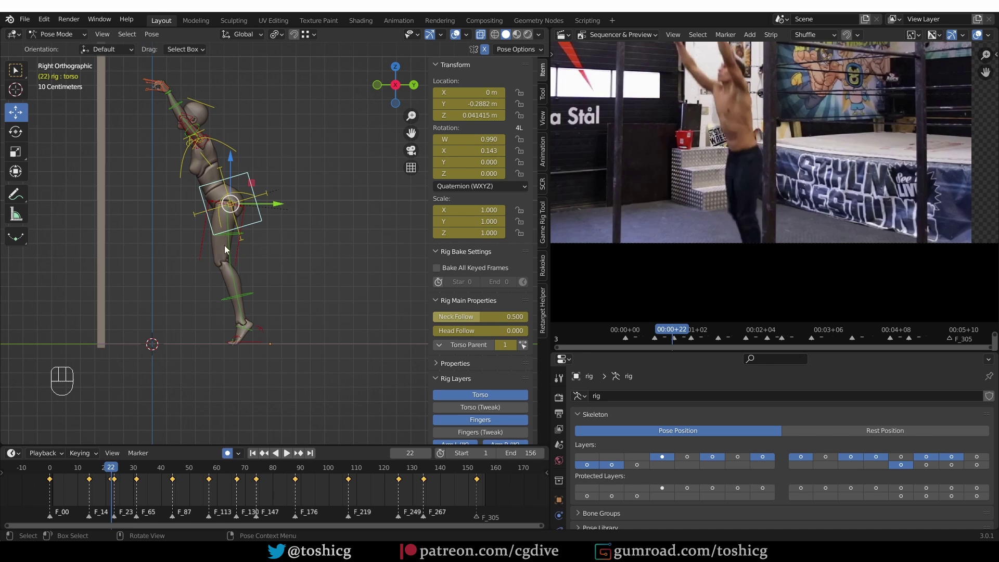
pyautogui.moveTo(354, 338); pyautogui.dragTo(337, 338)
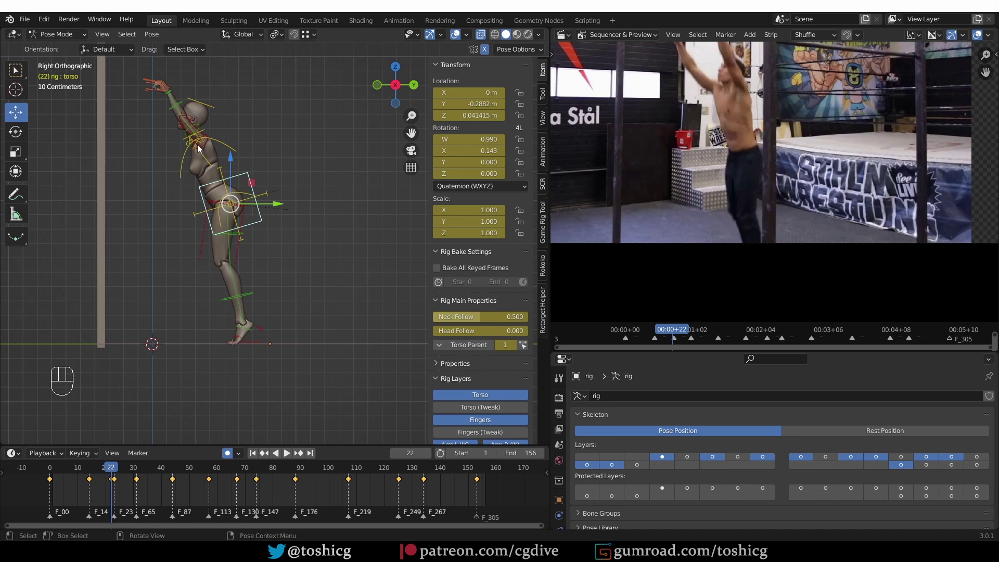
pyautogui.moveTo(155, 39); pyautogui.dragTo(330, 312)
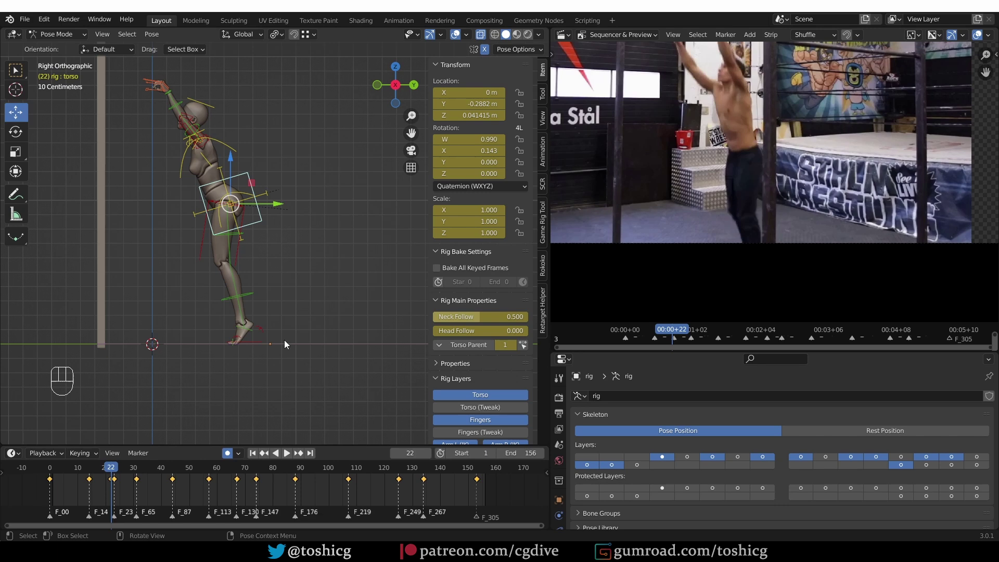
pyautogui.moveTo(233, 224); pyautogui.dragTo(234, 255)
pyautogui.middleClick(234, 255)
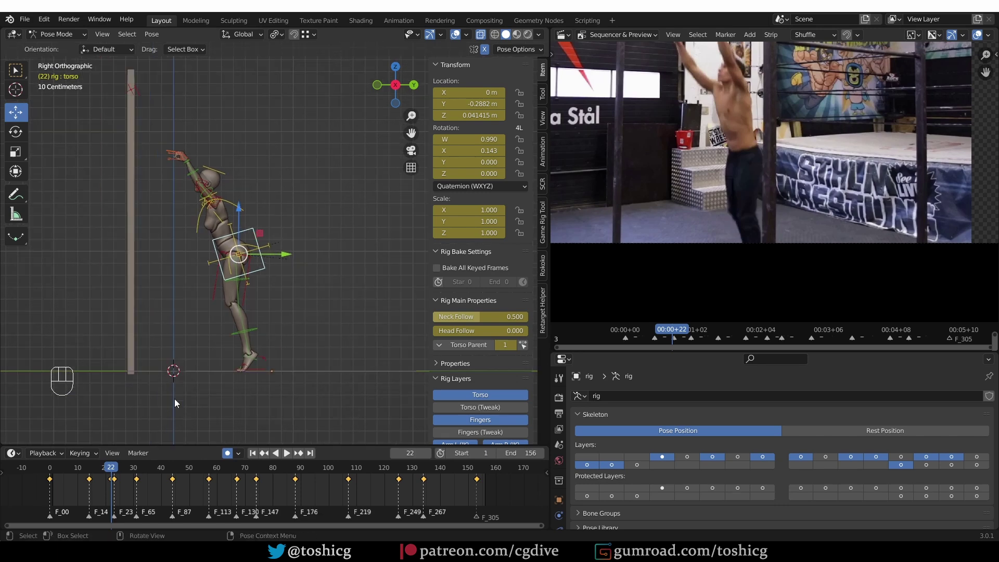
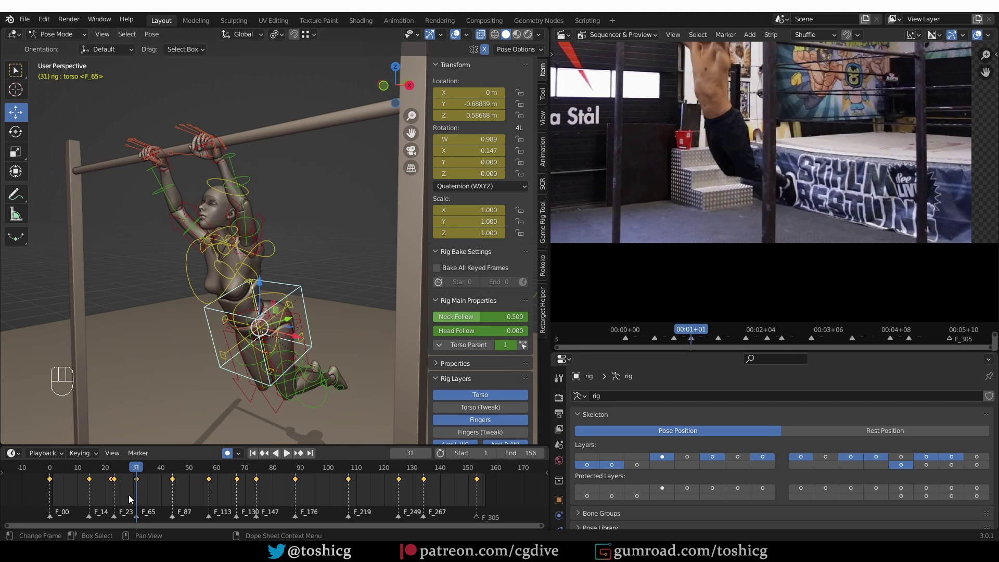
# Bend forearm_fk.R toward the bar at frame 31, key it and play back to review.
pyautogui.click(249, 183)
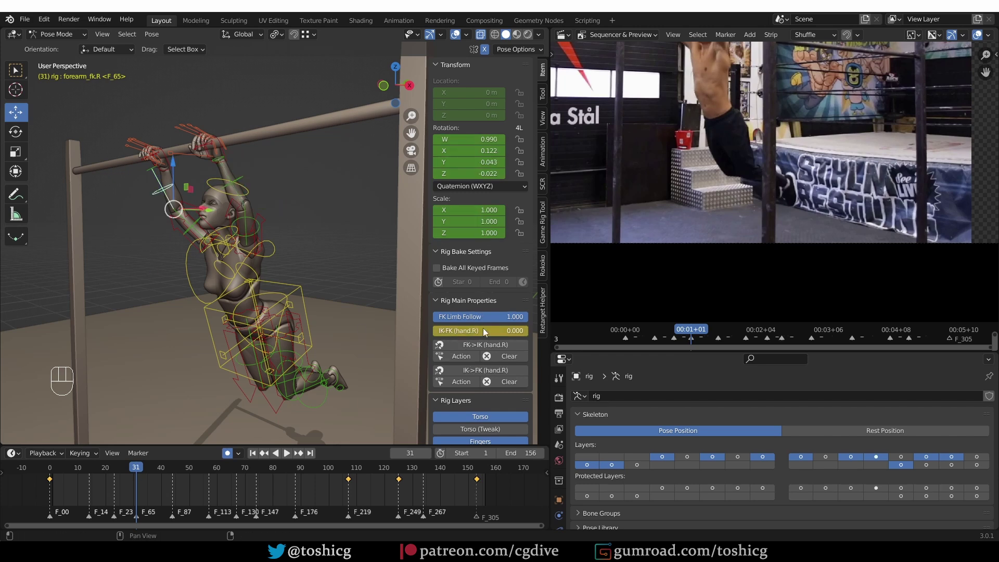
pyautogui.moveTo(130, 468); pyautogui.dragTo(145, 454)
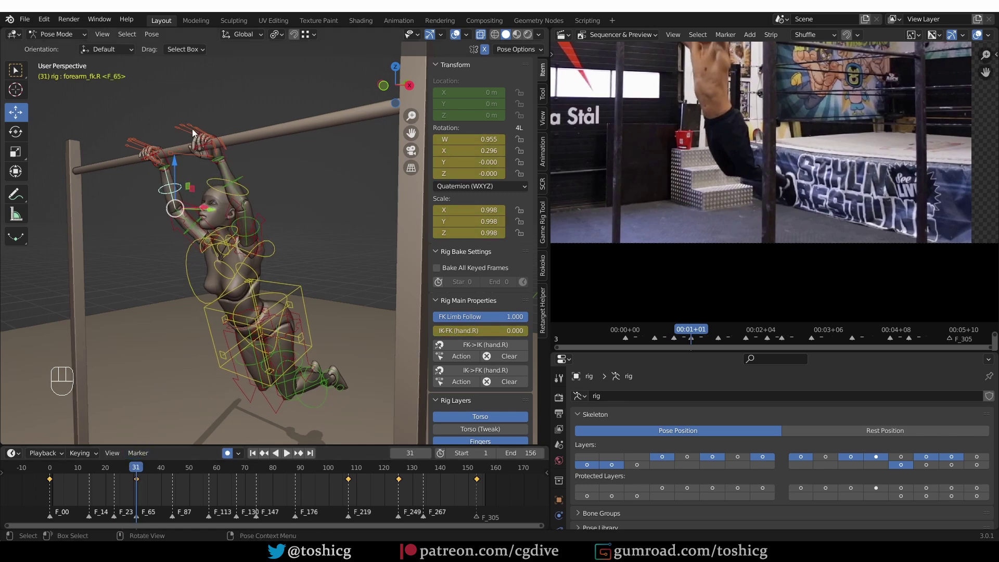
pyautogui.moveTo(126, 472); pyautogui.dragTo(142, 480)
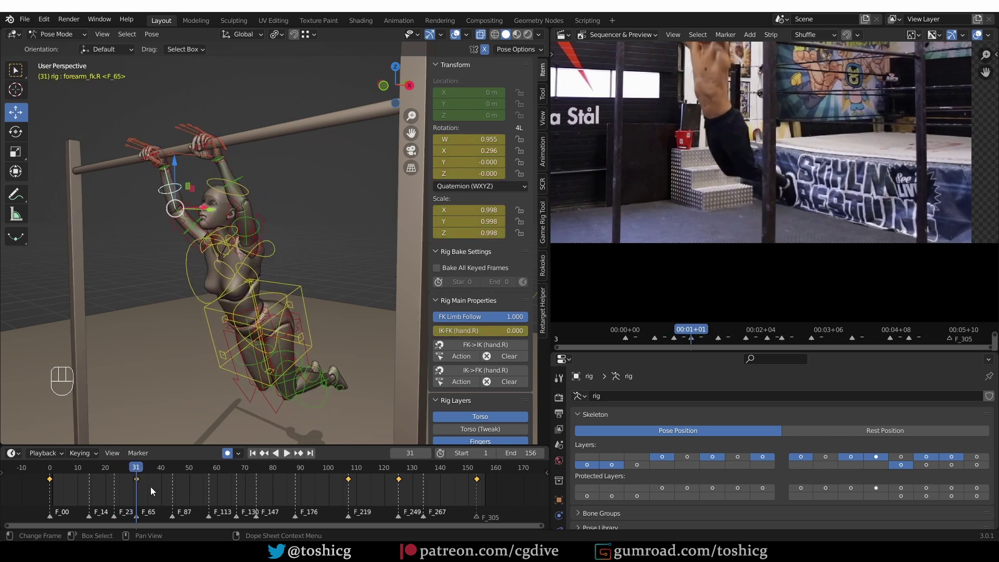
pyautogui.moveTo(143, 325); pyautogui.dragTo(115, 317)
pyautogui.middleClick(291, 377)
pyautogui.click(309, 394)
pyautogui.click(305, 411)
pyautogui.press('z')
pyautogui.press('shift+space')
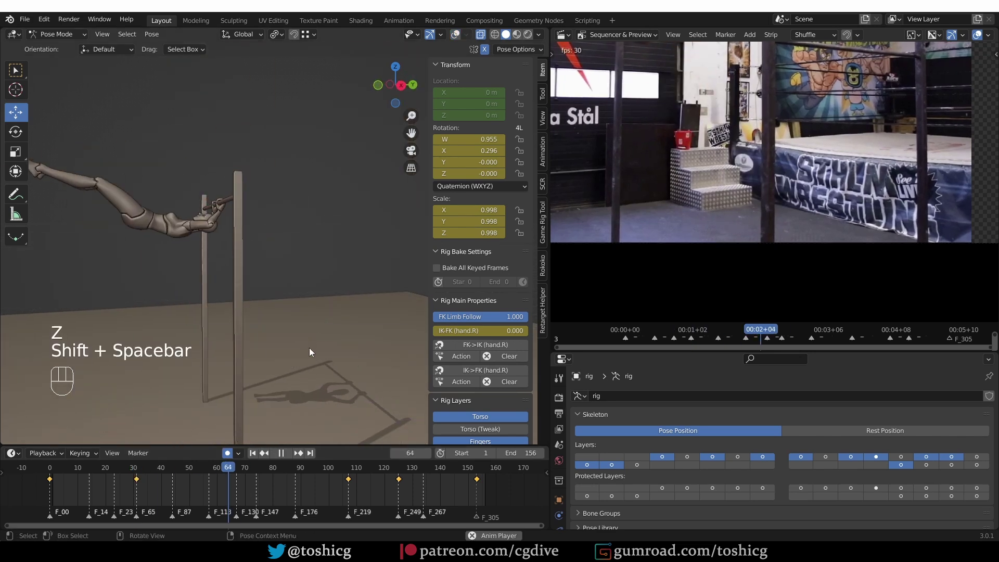
pyautogui.press('shift+space')
pyautogui.click(258, 364)
pyautogui.click(266, 342)
pyautogui.moveTo(309, 470); pyautogui.dragTo(179, 469)
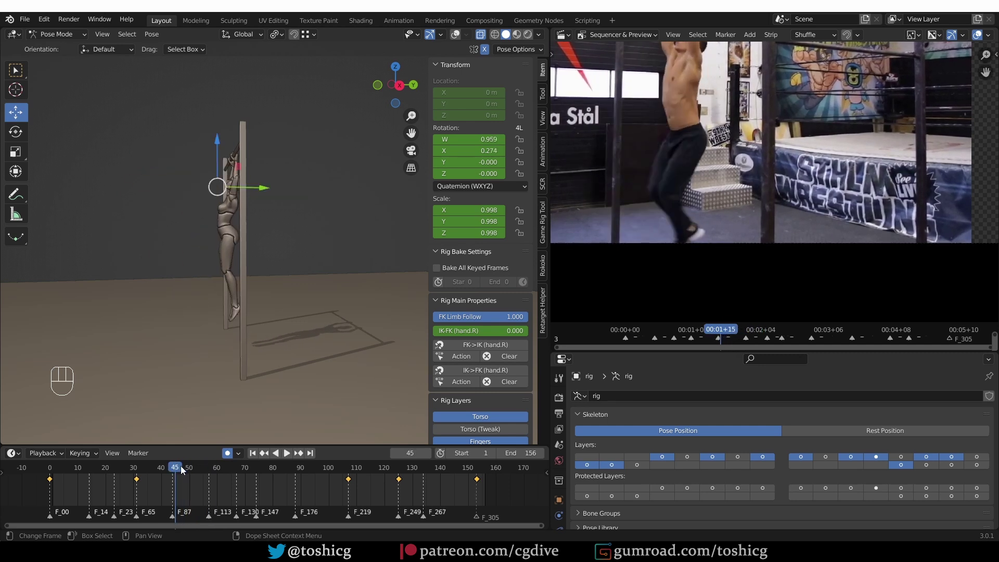
pyautogui.middleClick(168, 231)
pyautogui.press('KP_1')
pyautogui.press('KP_3')
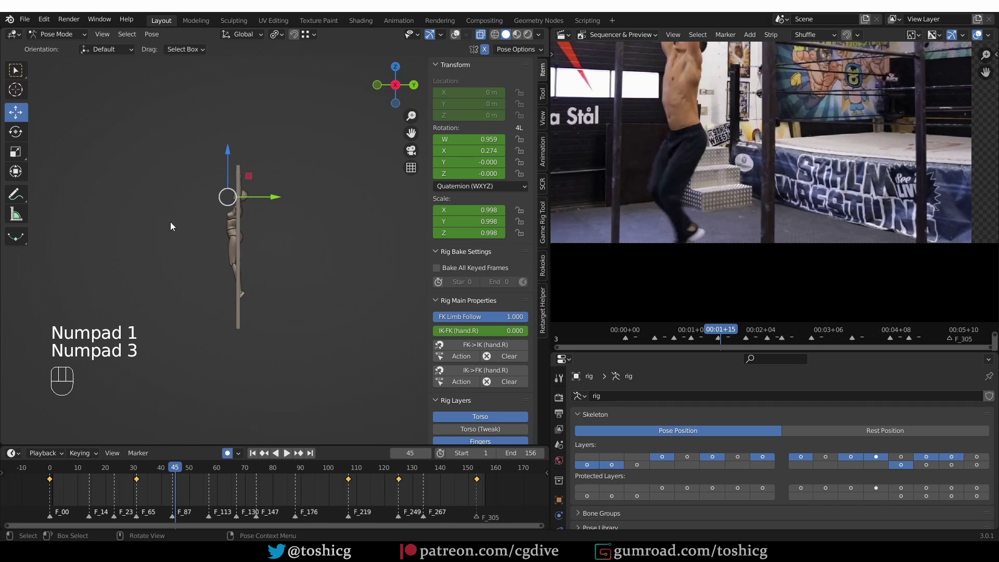
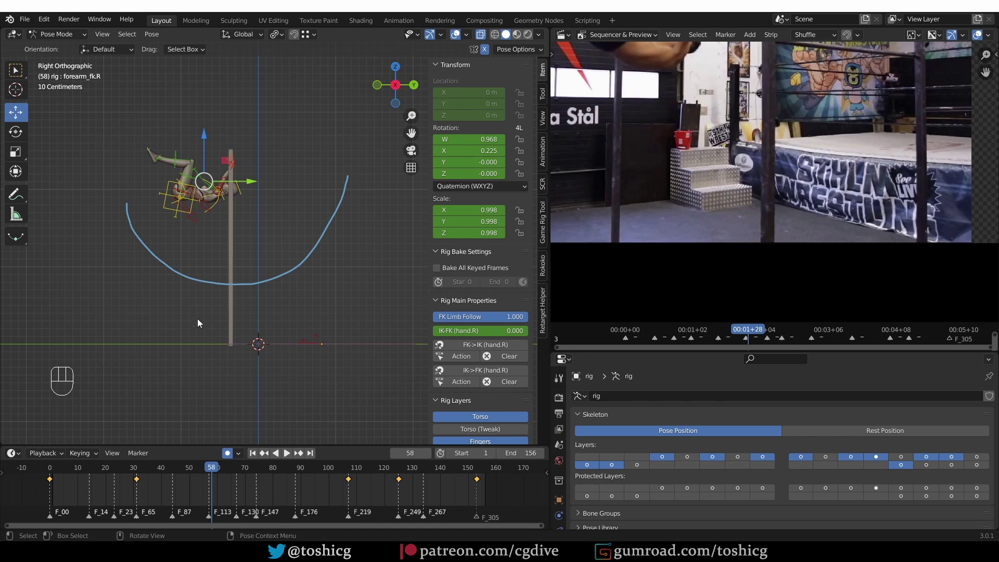
pyautogui.moveTo(175, 469); pyautogui.dragTo(177, 468)
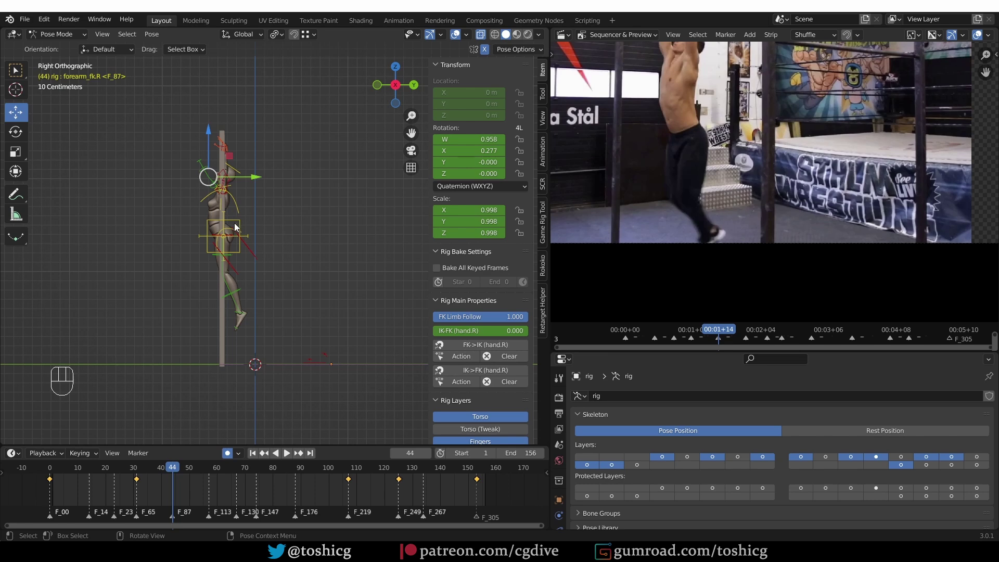
# Select the torso and bring up the bone Motion Paths calculation options.
pyautogui.moveTo(243, 224); pyautogui.dragTo(231, 255)
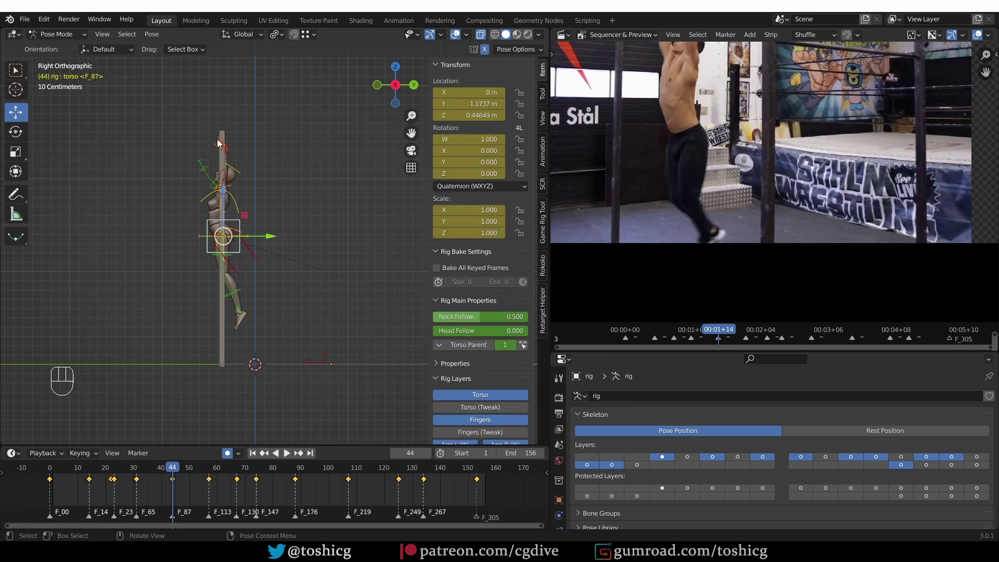
pyautogui.click(9, 140)
pyautogui.moveTo(157, 40); pyautogui.dragTo(647, 430)
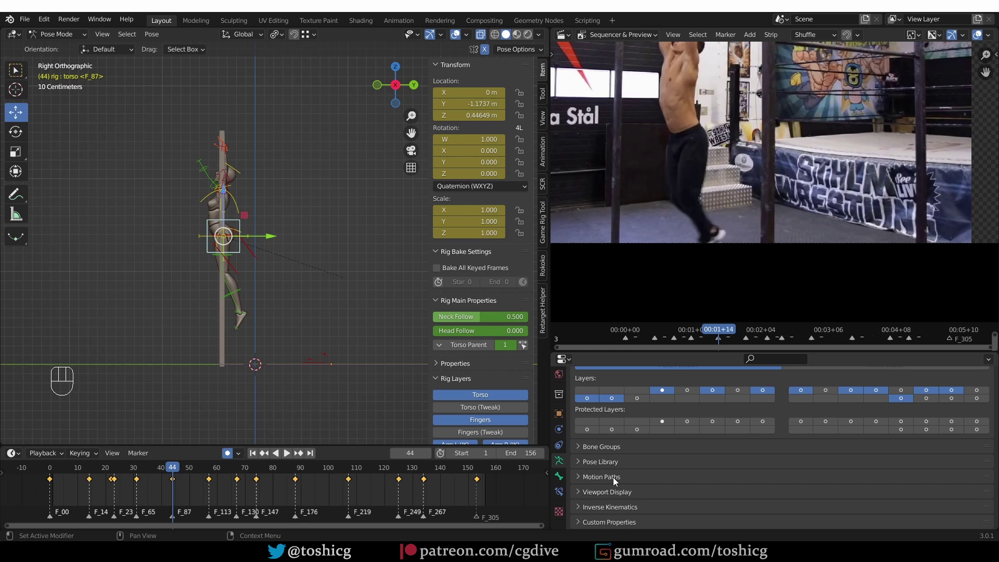
pyautogui.click(616, 480)
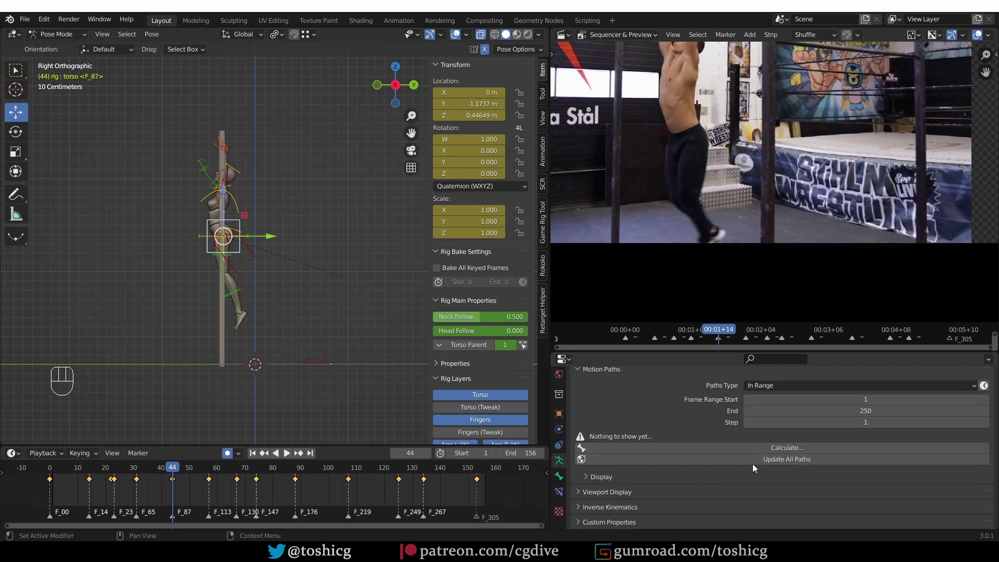
pyautogui.moveTo(792, 450); pyautogui.dragTo(788, 452)
pyautogui.rightClick(784, 462)
pyautogui.press('q')
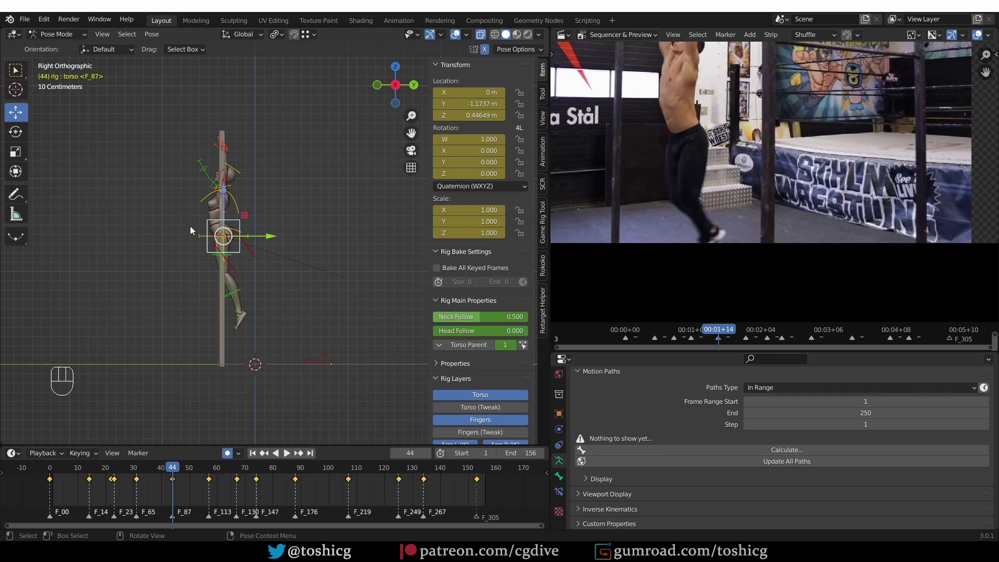
pyautogui.press('q')
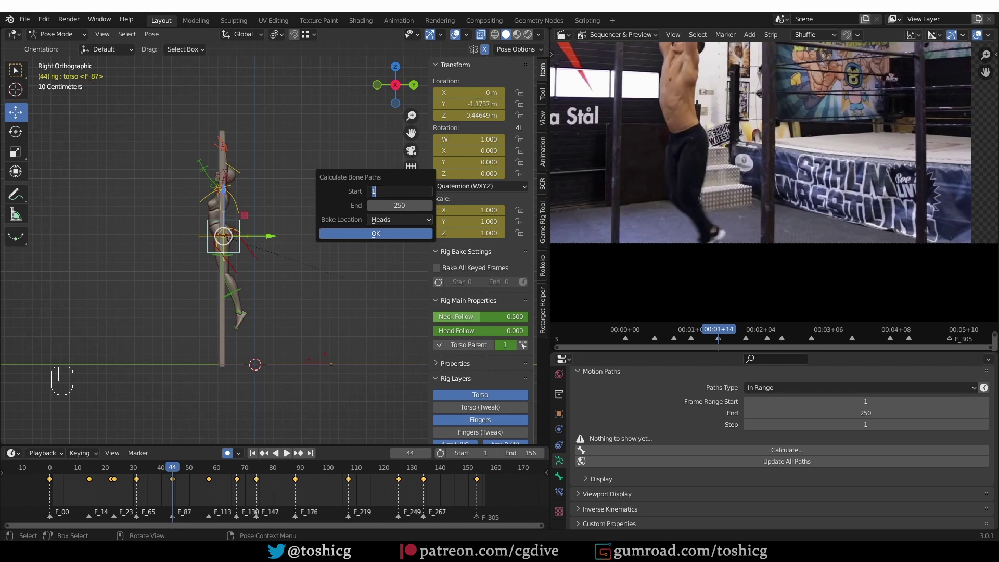
# Set the motion path range to start frame 44 and end frame 110.
pyautogui.press('KP_4')
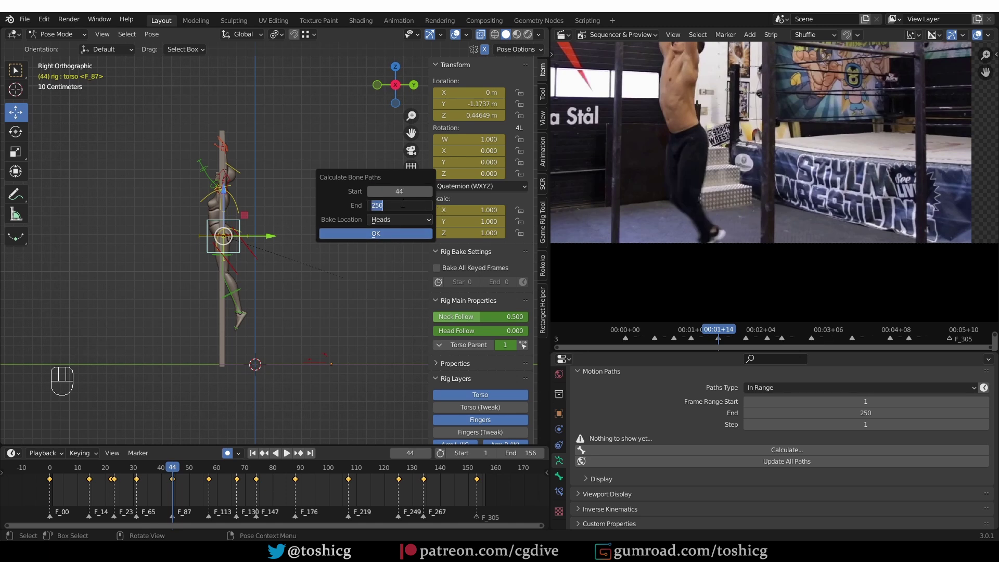
pyautogui.press('KP_1')
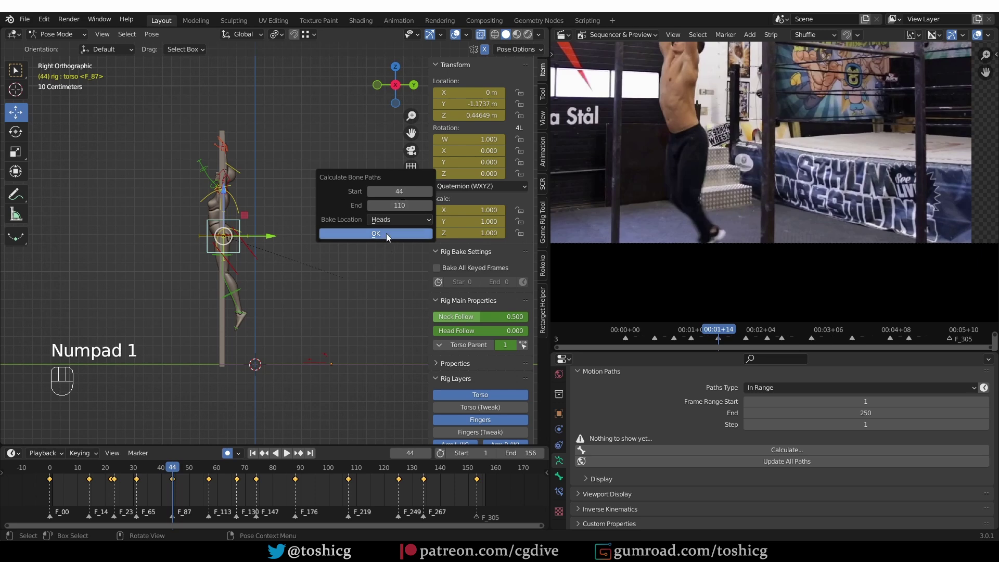
# Go to frame 82 with the torso's whole motion path in view and start moving the torso back.
pyautogui.moveTo(174, 470); pyautogui.dragTo(183, 438)
pyautogui.moveTo(184, 438); pyautogui.dragTo(251, 437)
pyautogui.moveTo(251, 437); pyautogui.dragTo(142, 187)
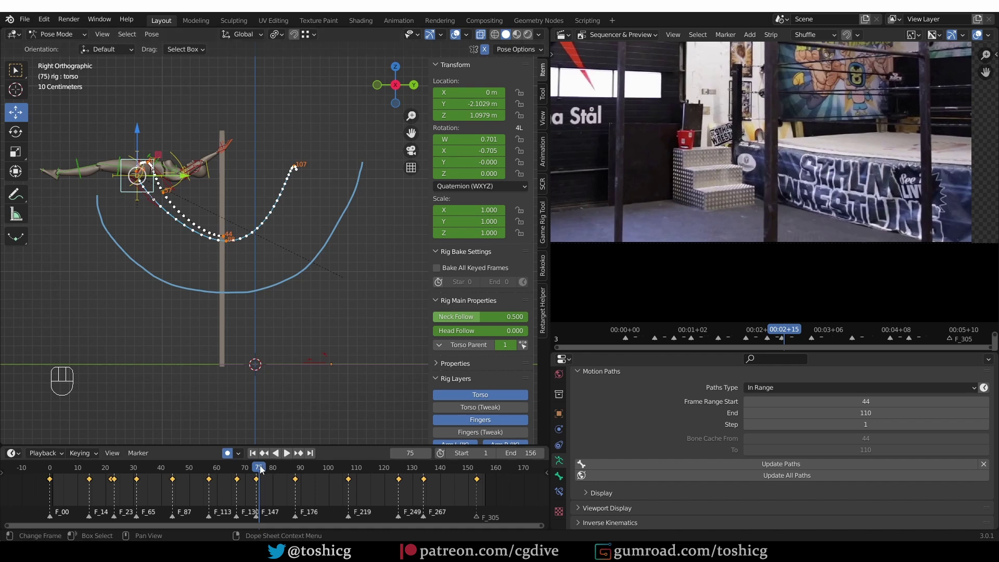
pyautogui.moveTo(262, 471); pyautogui.dragTo(269, 455)
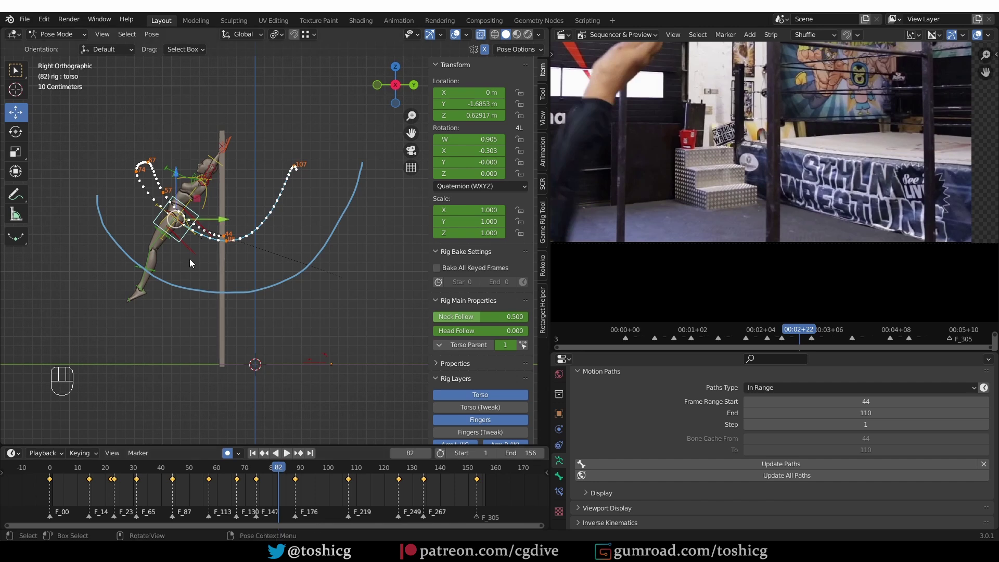
pyautogui.moveTo(155, 224); pyautogui.dragTo(253, 232)
pyautogui.press('g')
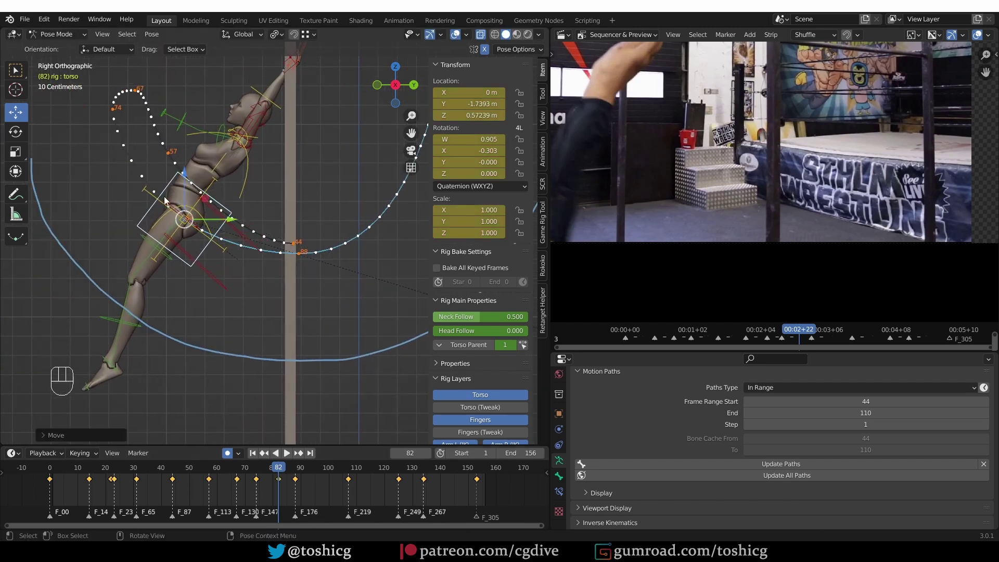
pyautogui.press('g')
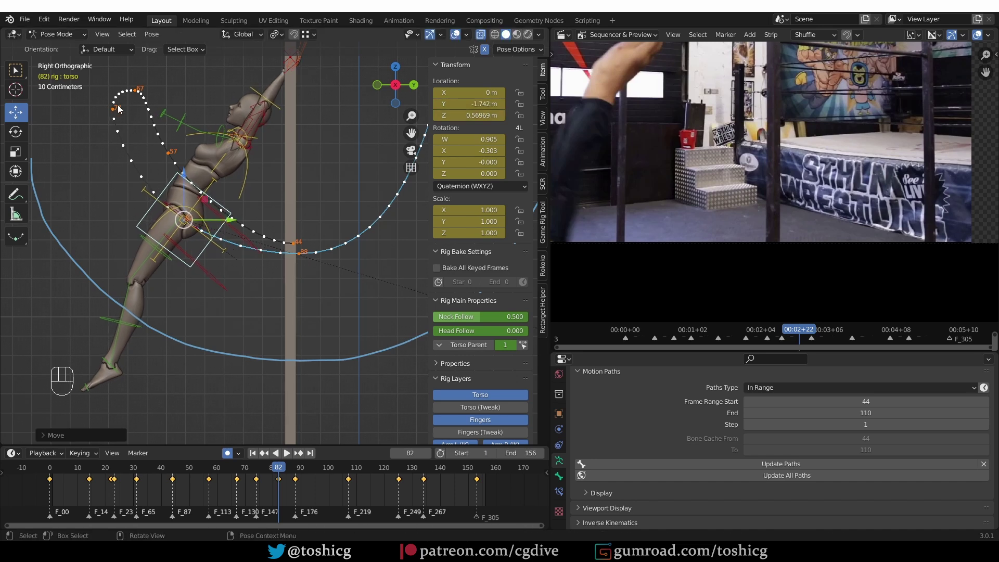
pyautogui.press('q')
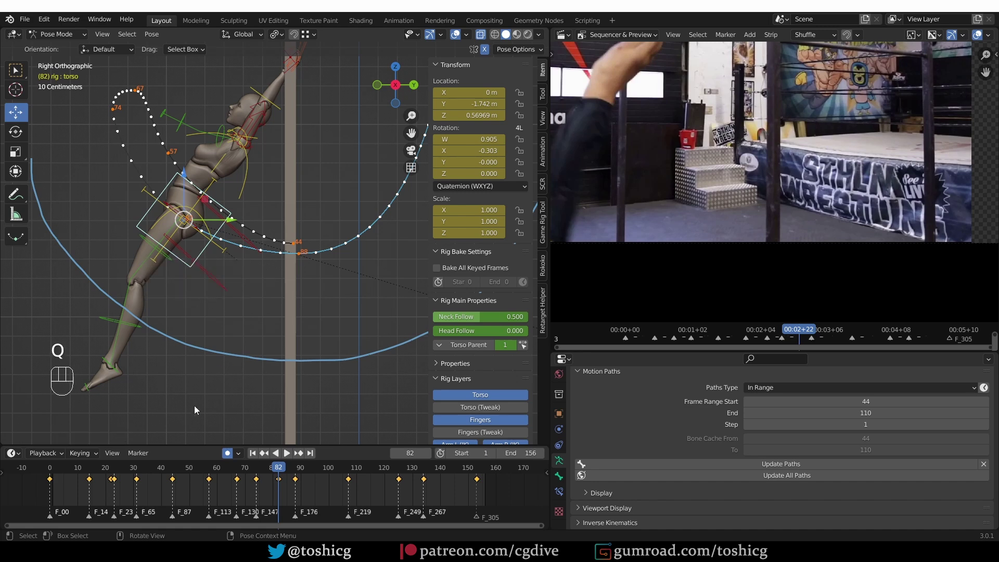
# Pull the torso back along Y on the next swing frames so its path bends toward the bar.
pyautogui.moveTo(285, 473); pyautogui.dragTo(284, 480)
pyautogui.press('g')
pyautogui.click(280, 484)
pyautogui.press('g')
pyautogui.moveTo(273, 473); pyautogui.dragTo(297, 471)
pyautogui.middleClick(248, 475)
pyautogui.moveTo(230, 471); pyautogui.dragTo(268, 452)
pyautogui.middleClick(307, 323)
pyautogui.moveTo(277, 469); pyautogui.dragTo(252, 463)
pyautogui.moveTo(226, 474); pyautogui.dragTo(260, 475)
# Keep pulling the torso back on the remaining frames up to 98, keys auto-recorded.
pyautogui.press('g')
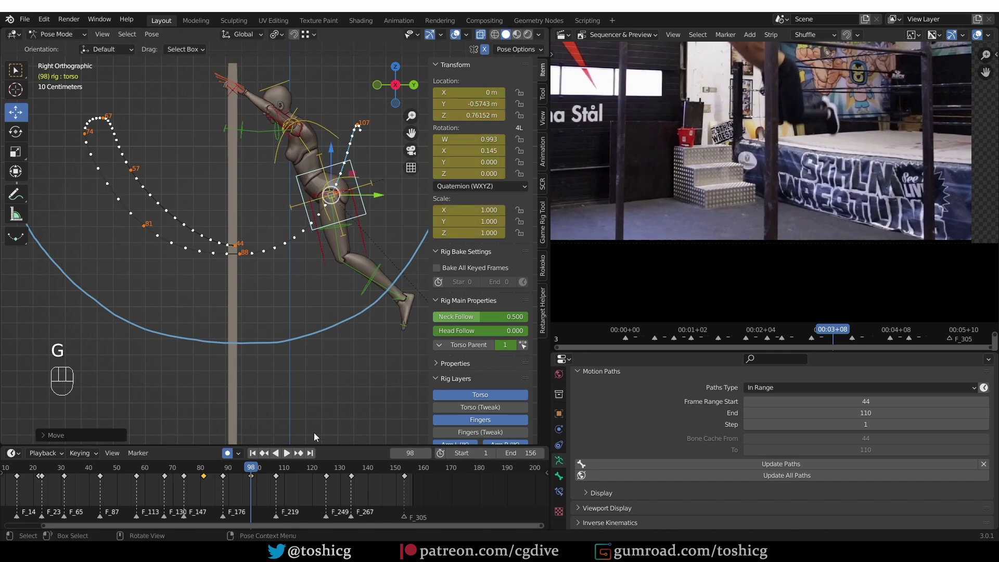
pyautogui.click(254, 483)
pyautogui.press('g')
pyautogui.click(255, 470)
pyautogui.press('g')
pyautogui.press('g')
pyautogui.press('g')
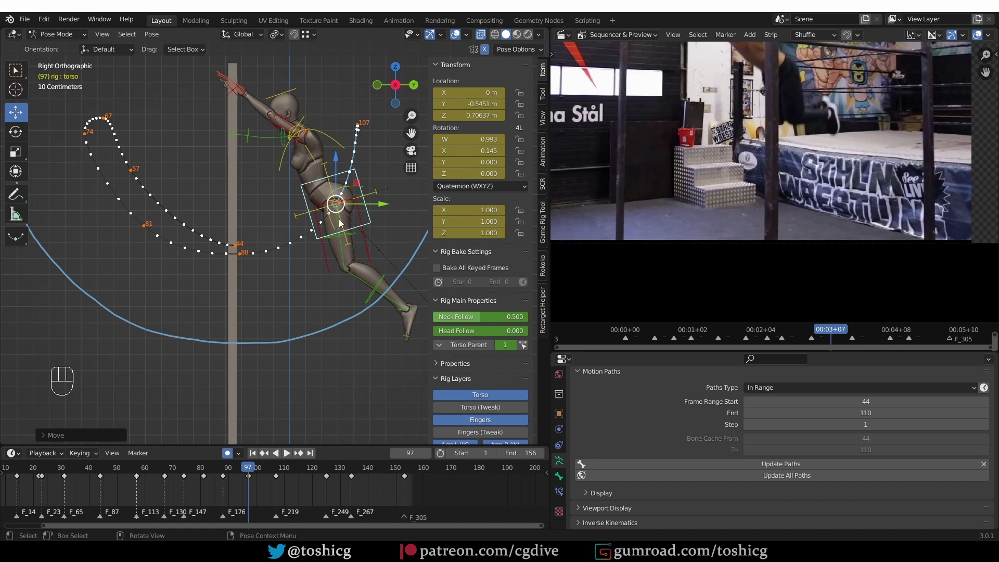
pyautogui.moveTo(259, 471); pyautogui.dragTo(3, 451)
# Recalculate the torso motion path for frames 44–110 and play the swing to review the arc.
pyautogui.middleClick(89, 486)
pyautogui.press('z')
pyautogui.press('shift+space')
pyautogui.middleClick(378, 291)
pyautogui.click(330, 295)
pyautogui.press('shift+space')
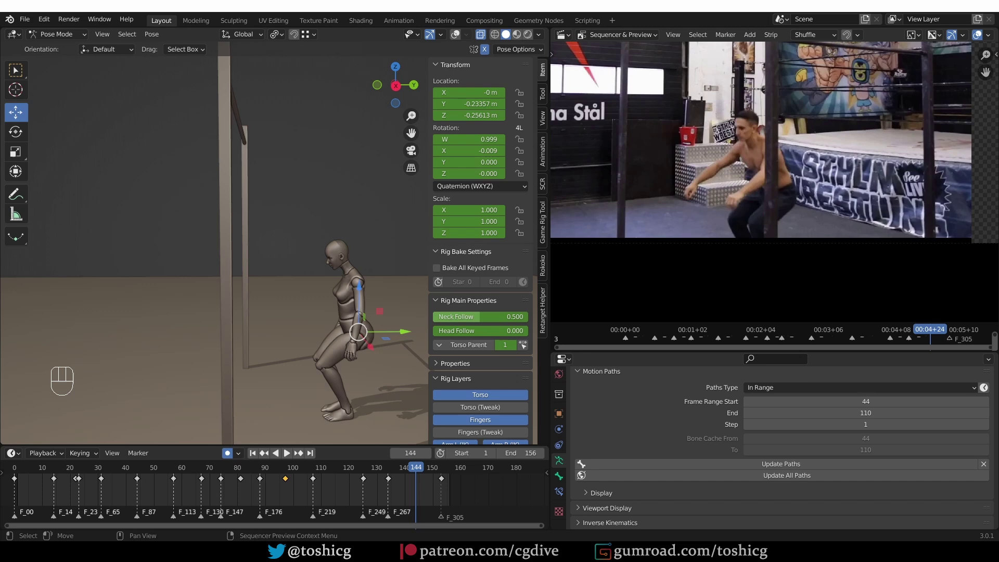
# Play the landing against the reference footage, then scrub back to the hanging pose at frame 102.
pyautogui.press('n')
pyautogui.moveTo(198, 469); pyautogui.dragTo(211, 465)
pyautogui.press('shift+space')
pyautogui.press('shift+space')
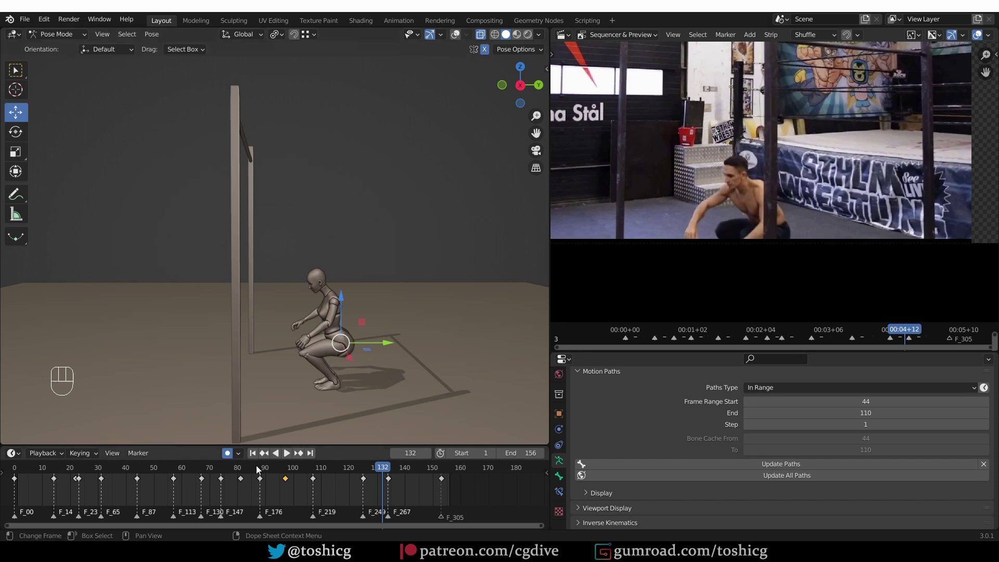
pyautogui.press('shift+space')
pyautogui.press('shift+space')
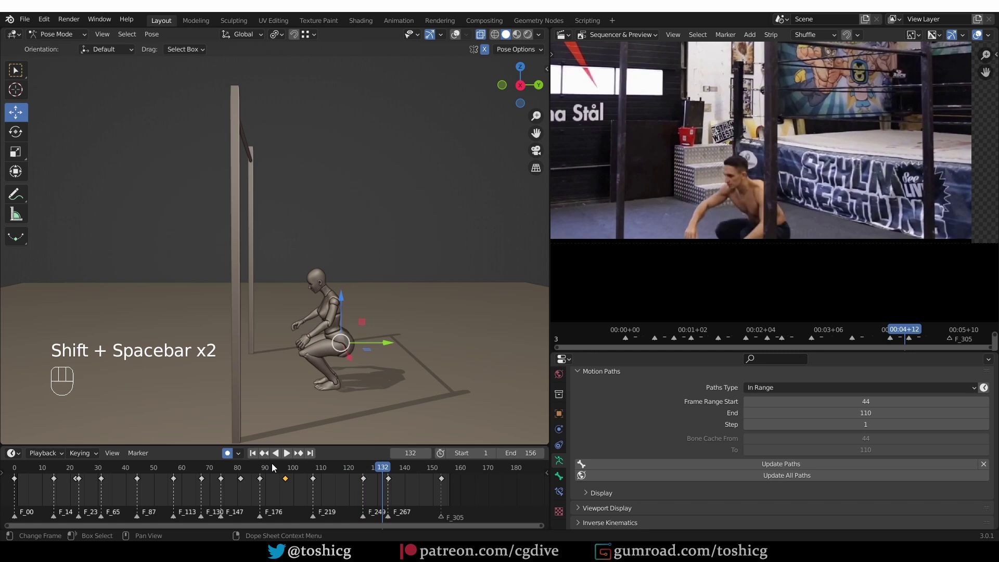
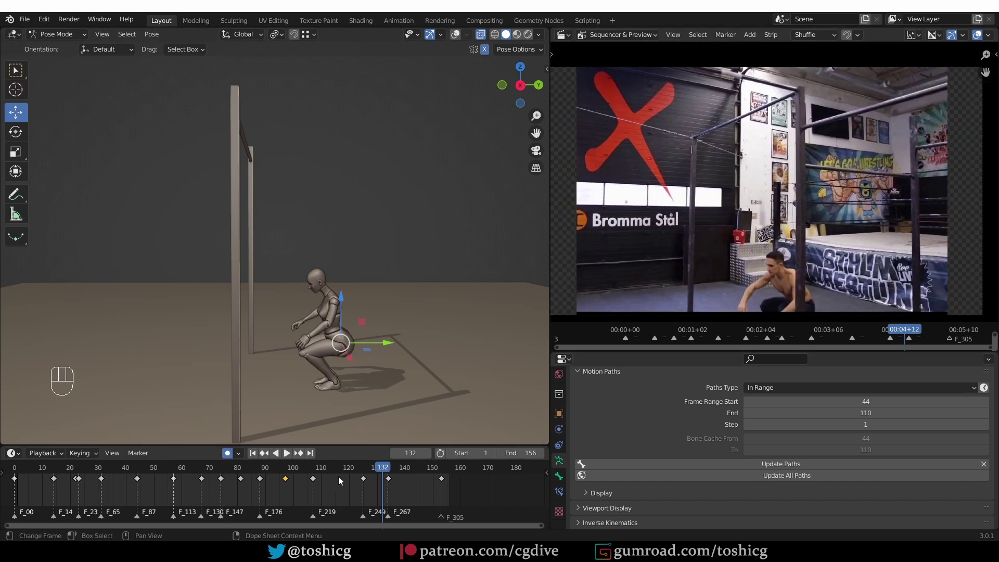
pyautogui.moveTo(290, 469); pyautogui.dragTo(326, 477)
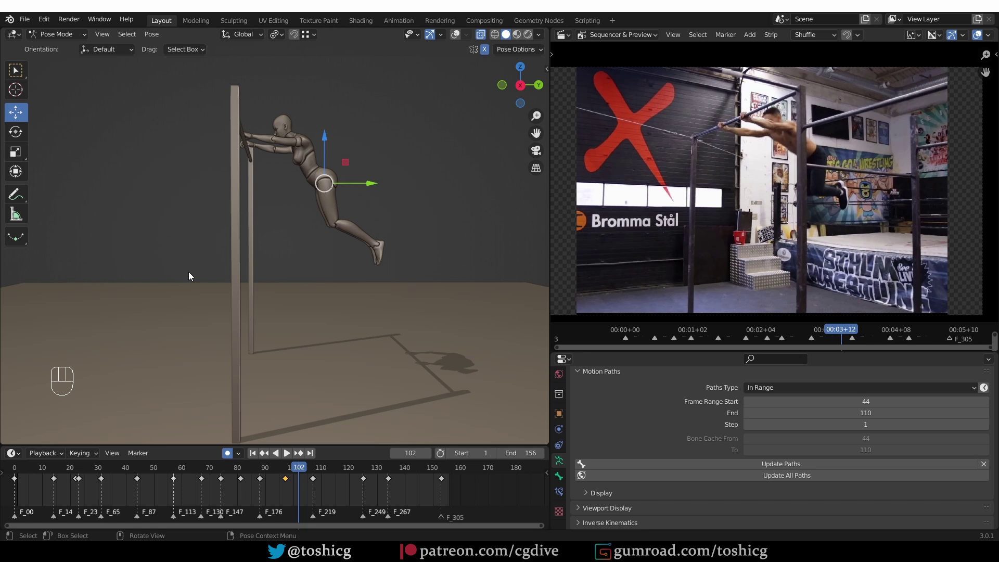
# From the side view, rotate the left shin and thigh at frame 102 to follow the reference leg.
pyautogui.middleClick(285, 241)
pyautogui.press('KP_3')
pyautogui.click(338, 211)
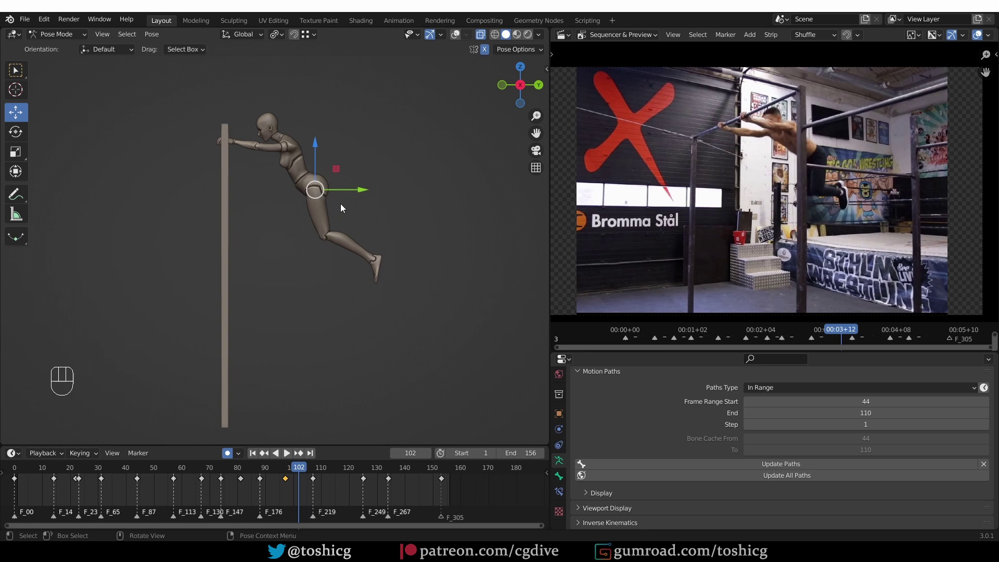
pyautogui.press('g')
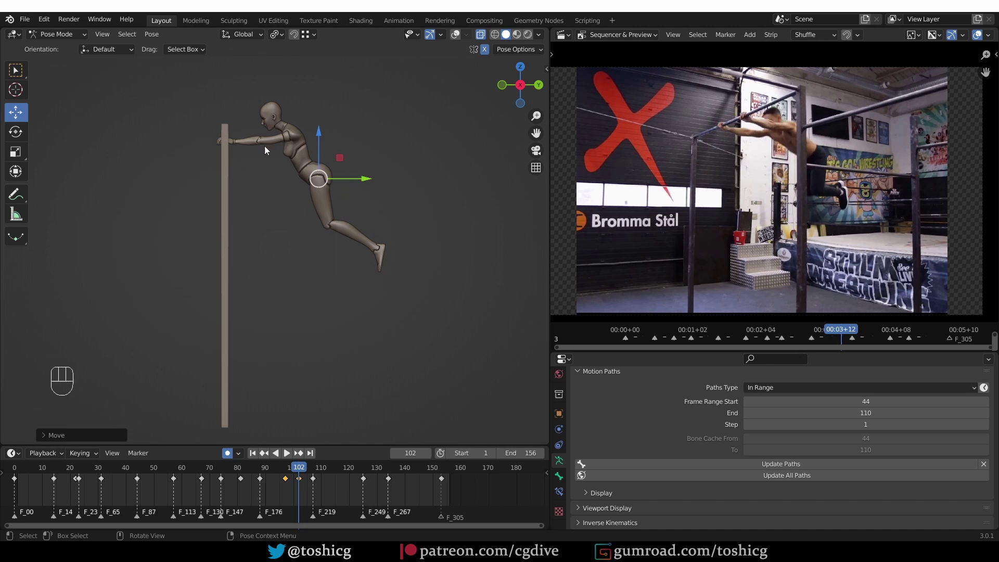
pyautogui.press('z')
pyautogui.moveTo(336, 205); pyautogui.dragTo(360, 205)
pyautogui.press('r')
pyautogui.click(340, 238)
pyautogui.press('r')
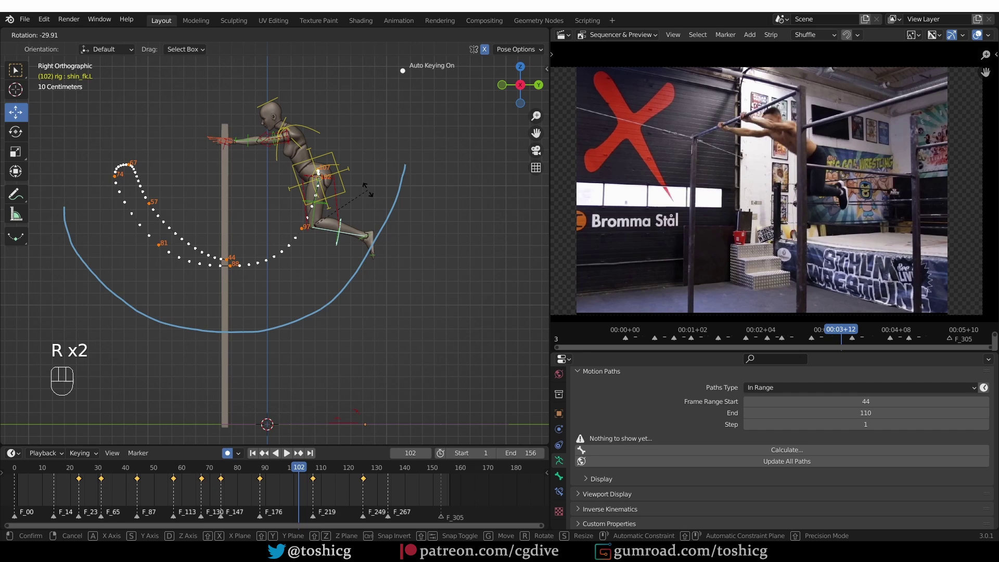
pyautogui.press('r')
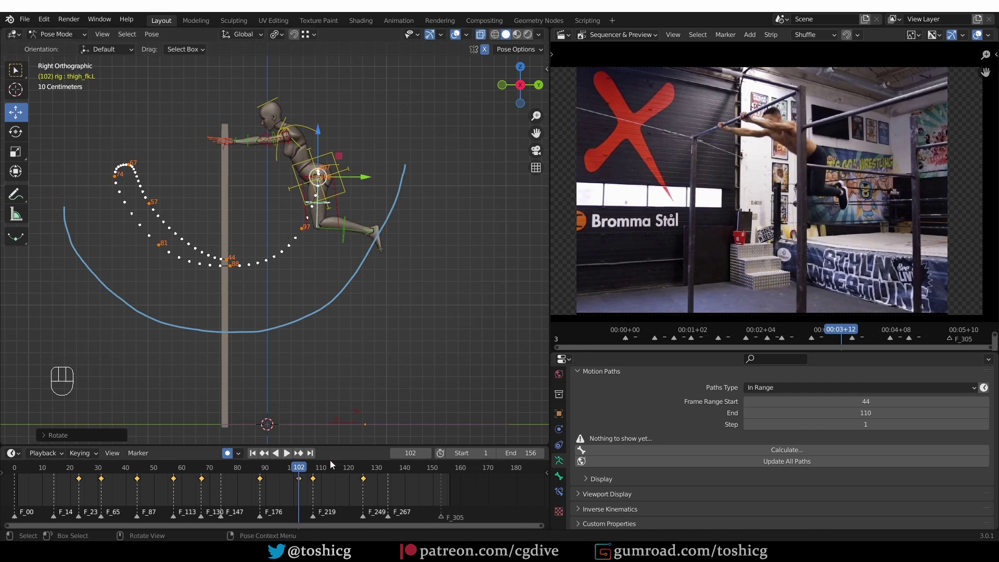
# Rotate the left thigh at frame 107, replay, refine the leg pose and scrub past the keys.
pyautogui.moveTo(300, 474); pyautogui.dragTo(317, 470)
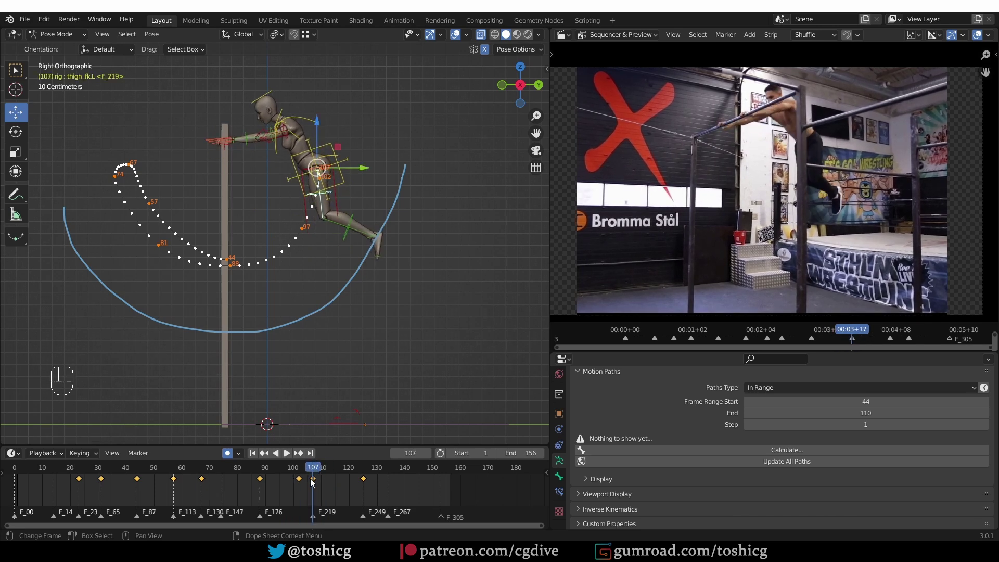
pyautogui.click(311, 484)
pyautogui.moveTo(303, 471); pyautogui.dragTo(243, 476)
pyautogui.press('shift+space')
pyautogui.press('shift+space')
pyautogui.moveTo(297, 471); pyautogui.dragTo(315, 465)
pyautogui.moveTo(308, 475); pyautogui.dragTo(316, 495)
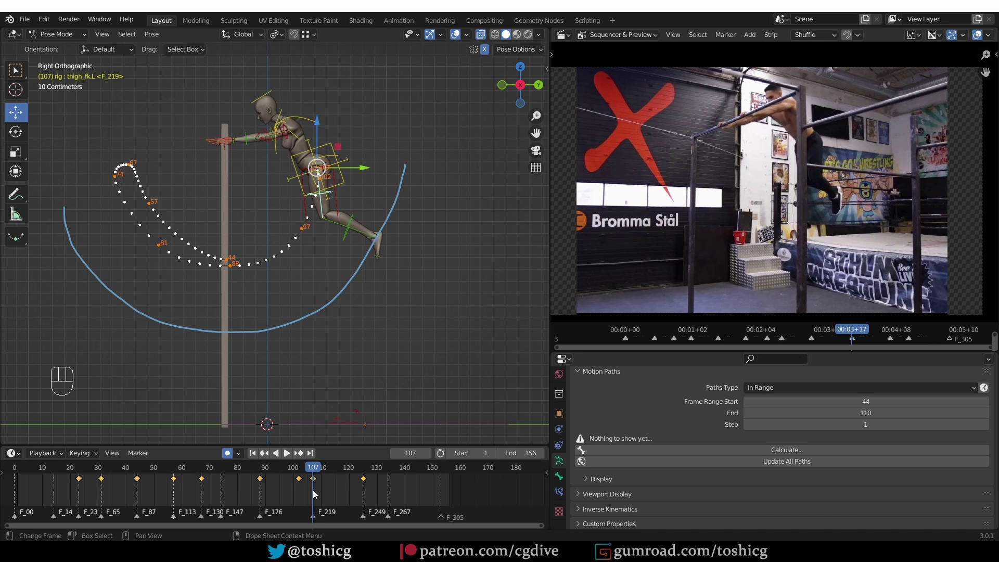
pyautogui.moveTo(352, 209); pyautogui.dragTo(319, 290)
# Move to frame 113 and reposition the torso as the figure lets go of the bar.
pyautogui.press('g')
pyautogui.press('g')
pyautogui.moveTo(319, 469); pyautogui.dragTo(265, 450)
pyautogui.press('shift+space')
pyautogui.press('shift+space')
pyautogui.moveTo(291, 469); pyautogui.dragTo(793, 233)
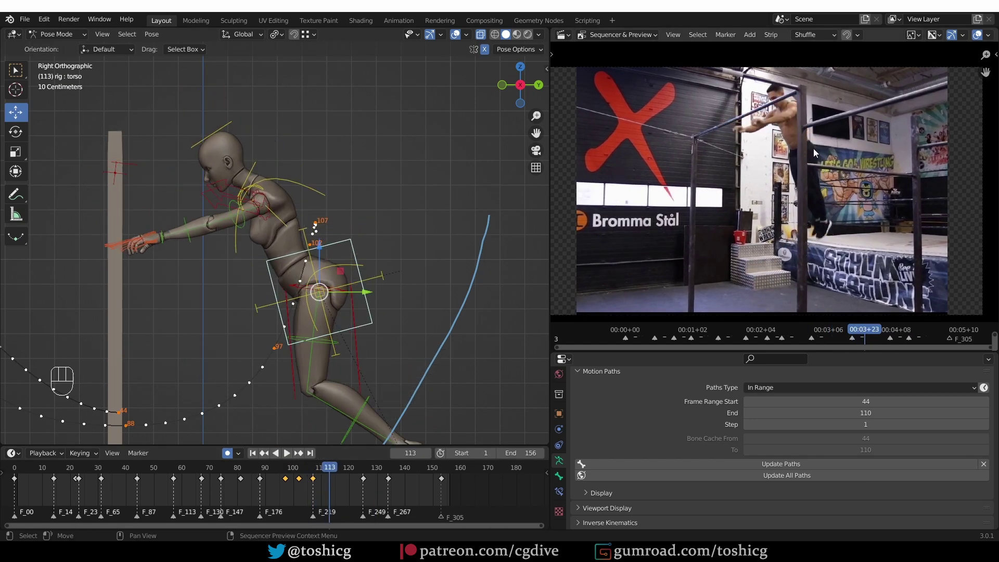
pyautogui.moveTo(356, 278); pyautogui.dragTo(345, 229)
# Rotate the left thigh and neighbouring rig controls at frame 113.
pyautogui.click(300, 271)
pyautogui.press('r')
pyautogui.click(342, 310)
pyautogui.press('r')
pyautogui.click(331, 395)
pyautogui.press('r')
pyautogui.click(310, 131)
pyautogui.press('r')
pyautogui.press('r')
pyautogui.press('r')
pyautogui.click(236, 74)
pyautogui.press('r')
pyautogui.press('r')
pyautogui.click(341, 230)
pyautogui.press('r')
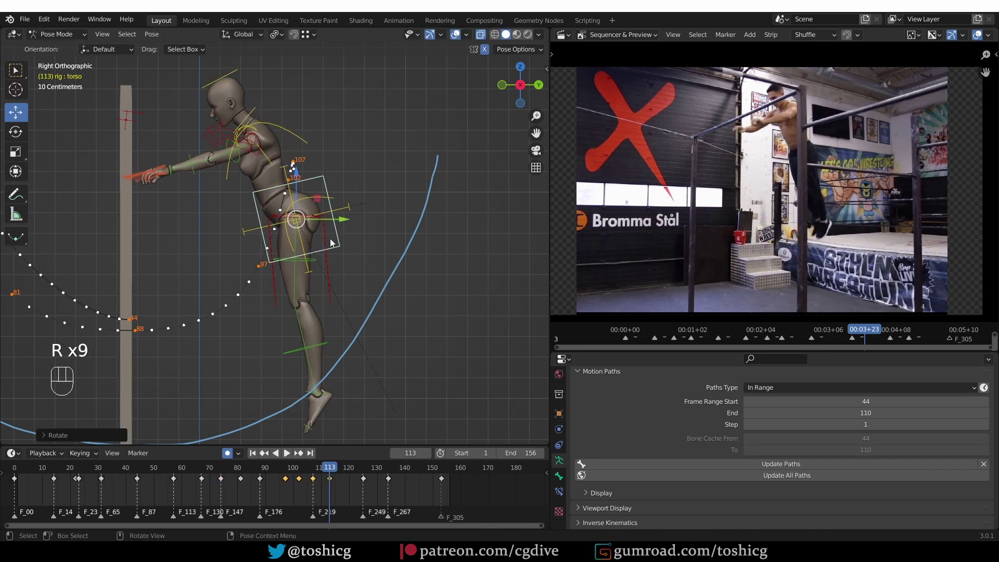
# Rotate the left shoulder at frame 113, viewing the arms from a new angle.
pyautogui.moveTo(301, 230); pyautogui.dragTo(333, 238)
pyautogui.moveTo(332, 238); pyautogui.dragTo(366, 214)
pyautogui.middleClick(353, 190)
pyautogui.click(345, 190)
pyautogui.press('r')
pyautogui.click(318, 184)
pyautogui.moveTo(323, 150); pyautogui.dragTo(331, 166)
# Rotate the left FK forearm at frame 113 as the hands release the bar.
pyautogui.press('r')
pyautogui.press('r')
pyautogui.press('r')
pyautogui.moveTo(353, 178); pyautogui.dragTo(356, 132)
pyautogui.middleClick(356, 133)
pyautogui.middleClick(354, 148)
pyautogui.press('r')
pyautogui.middleClick(372, 202)
pyautogui.press('r')
pyautogui.moveTo(385, 243); pyautogui.dragTo(346, 212)
pyautogui.moveTo(346, 213); pyautogui.dragTo(270, 200)
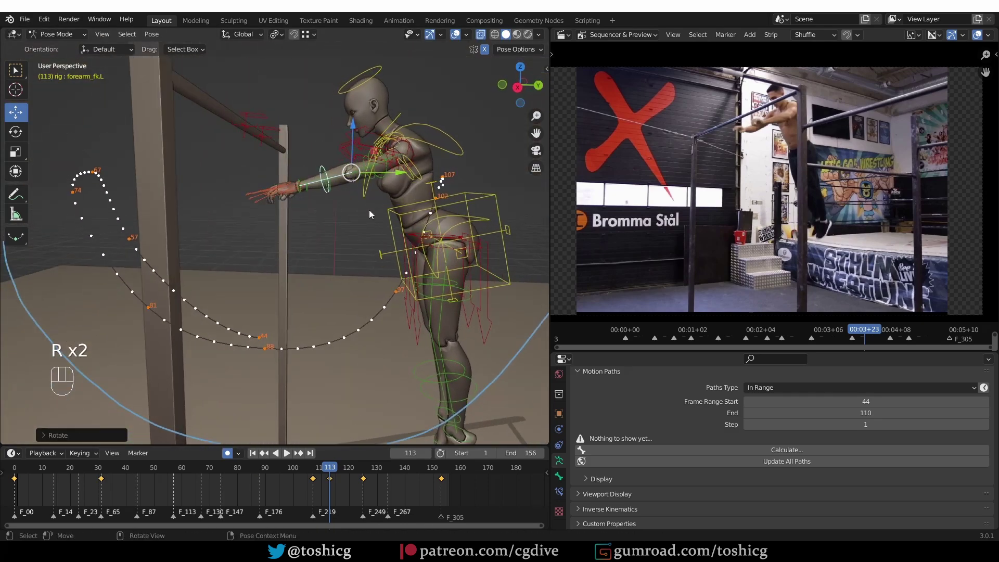
pyautogui.middleClick(388, 229)
pyautogui.middleClick(418, 217)
# Play the drop from the release and stop to check the arm motion.
pyautogui.moveTo(283, 467); pyautogui.dragTo(244, 464)
pyautogui.press('shift+space')
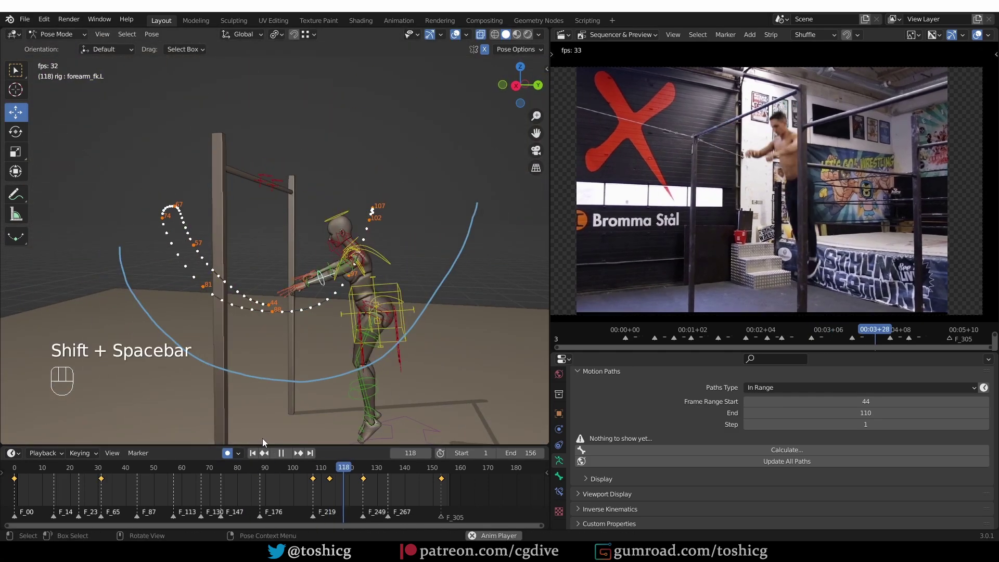
pyautogui.press('shift+space')
pyautogui.click(361, 370)
pyautogui.press('z')
pyautogui.click(340, 306)
pyautogui.press('shift+space')
pyautogui.press('shift+space')
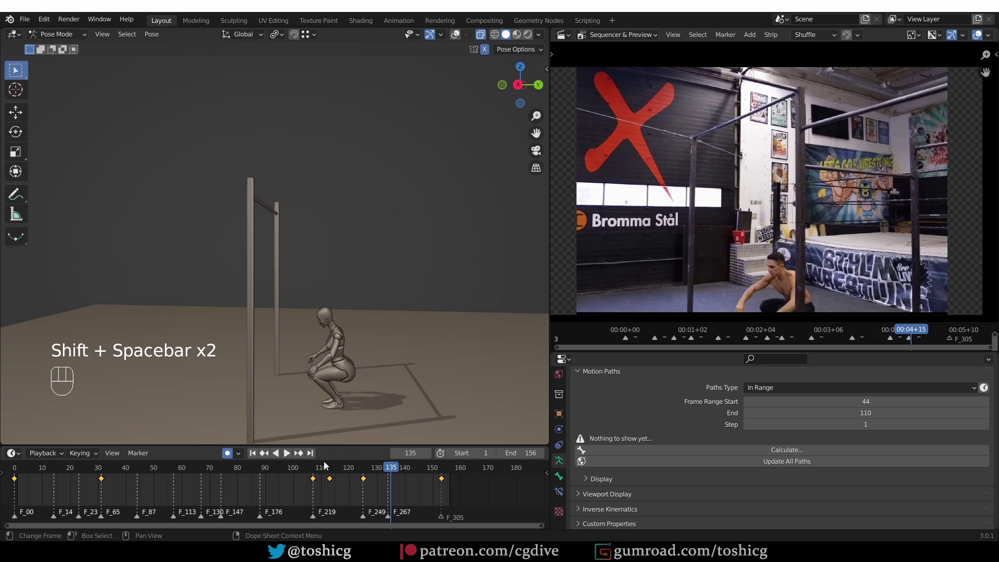
# Scrub to the landing around frame 125 and select the left FK shin for posing.
pyautogui.moveTo(304, 470); pyautogui.dragTo(364, 455)
pyautogui.press('z')
pyautogui.middleClick(337, 367)
pyautogui.middleClick(301, 337)
pyautogui.moveTo(351, 379); pyautogui.dragTo(352, 389)
pyautogui.middleClick(379, 385)
pyautogui.middleClick(347, 354)
pyautogui.middleClick(316, 342)
pyautogui.click(272, 311)
pyautogui.middleClick(291, 324)
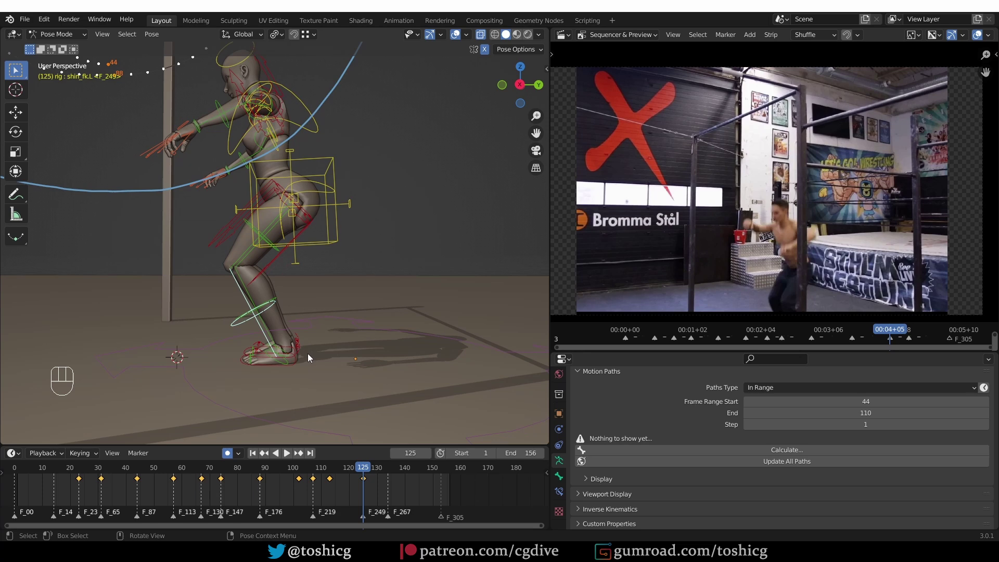
# Snap the left and right leg FK controls to their IK poses in Rig Main Properties.
pyautogui.press('n')
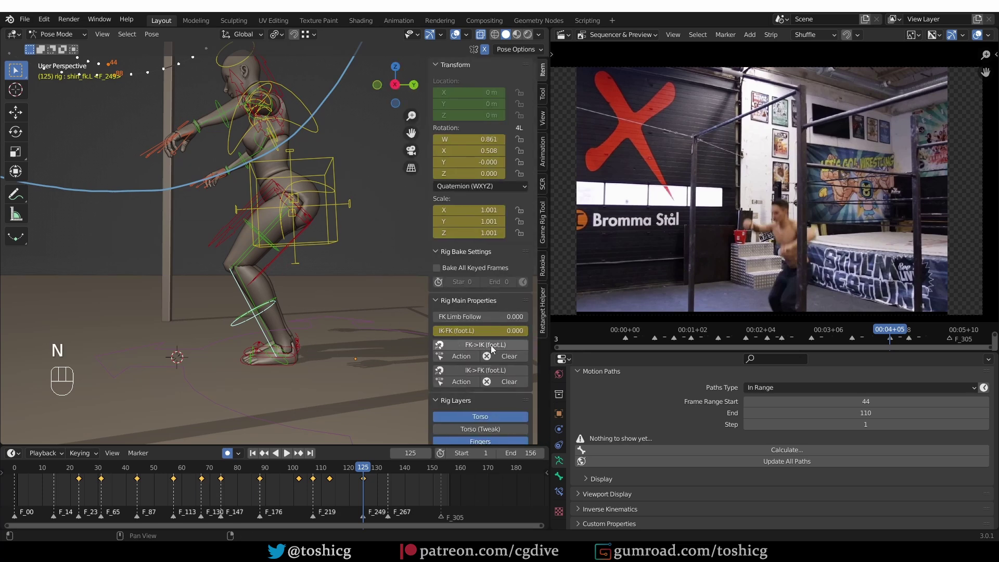
pyautogui.click(491, 350)
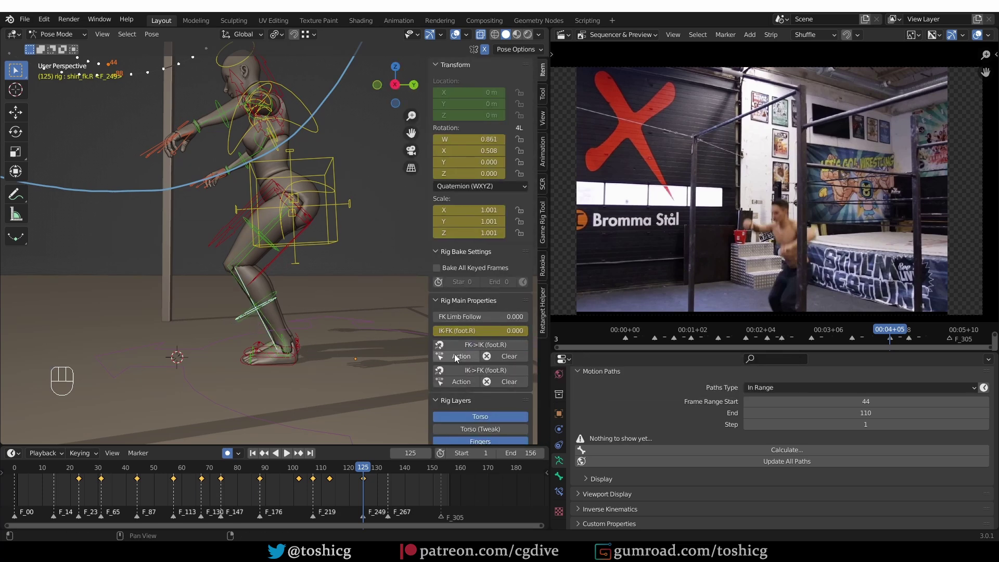
pyautogui.click(478, 345)
pyautogui.moveTo(338, 472); pyautogui.dragTo(326, 420)
pyautogui.middleClick(317, 375)
# Select the right FK shin and replay the animation from the start.
pyautogui.press('shift+space')
pyautogui.press('shift+space')
pyautogui.click(320, 477)
pyautogui.click(304, 343)
pyautogui.press('z')
pyautogui.press('shift+space')
pyautogui.press('shift+space')
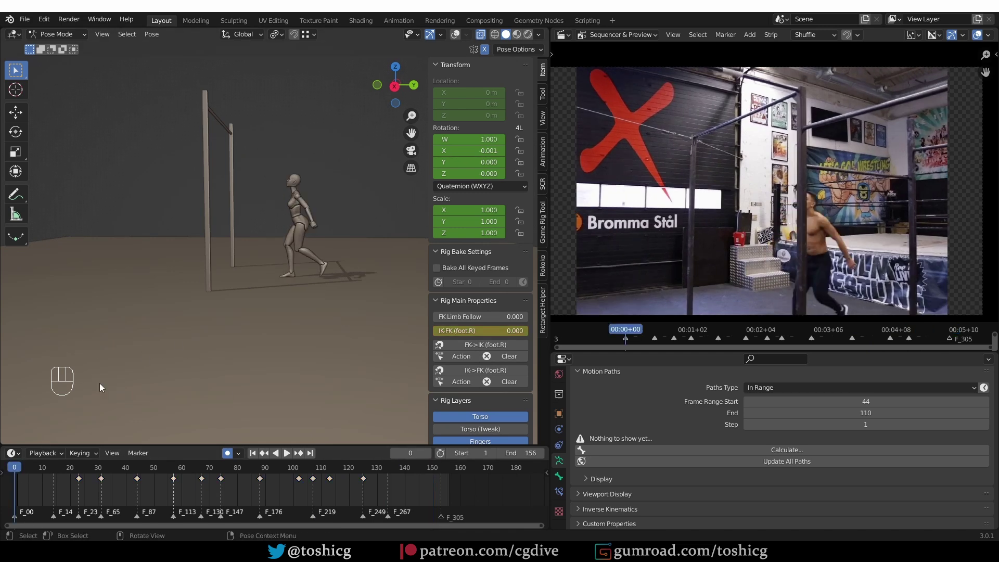
pyautogui.press('shift+space')
pyautogui.moveTo(199, 223); pyautogui.dragTo(238, 225)
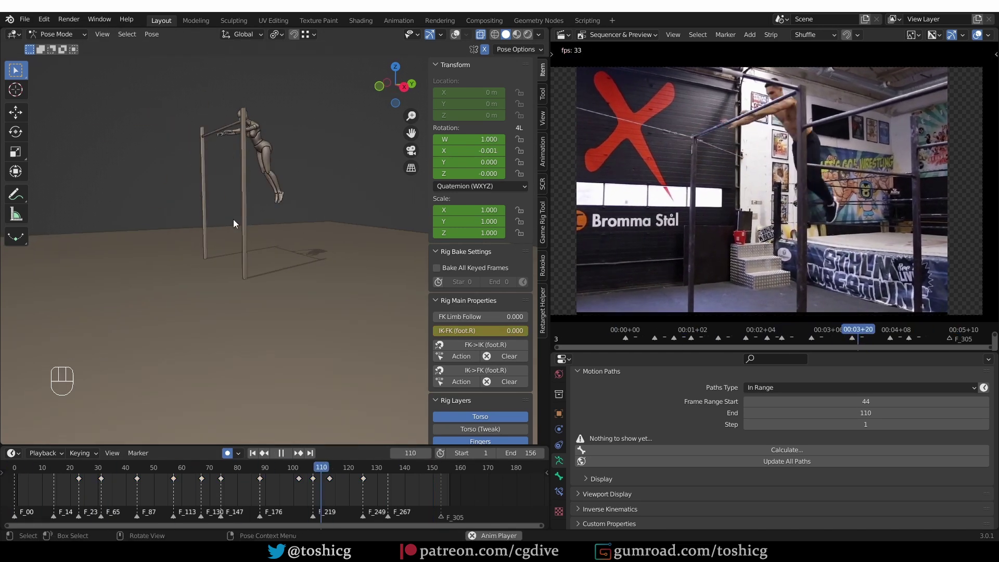
# Stop playback and scrub to the takeoff frames 22-23 with the legs in close view.
pyautogui.press('shift+space')
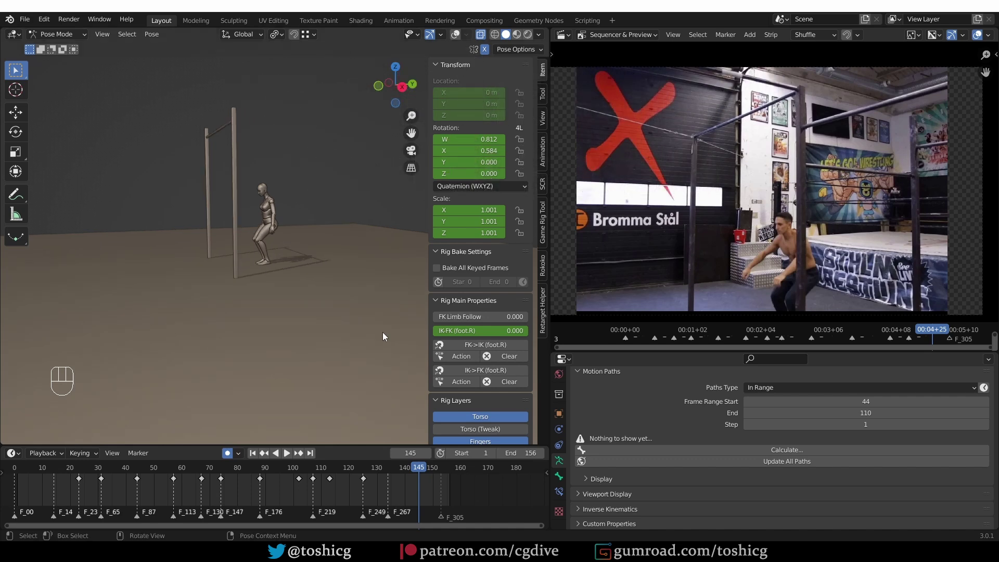
pyautogui.click(12, 475)
pyautogui.moveTo(24, 472); pyautogui.dragTo(125, 453)
pyautogui.moveTo(72, 468); pyautogui.dragTo(82, 464)
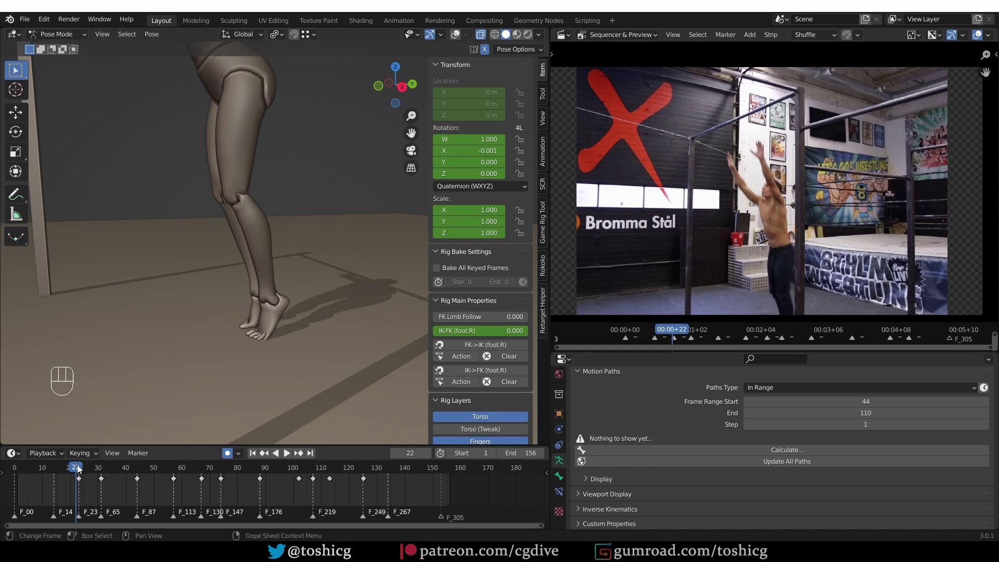
pyautogui.click(81, 469)
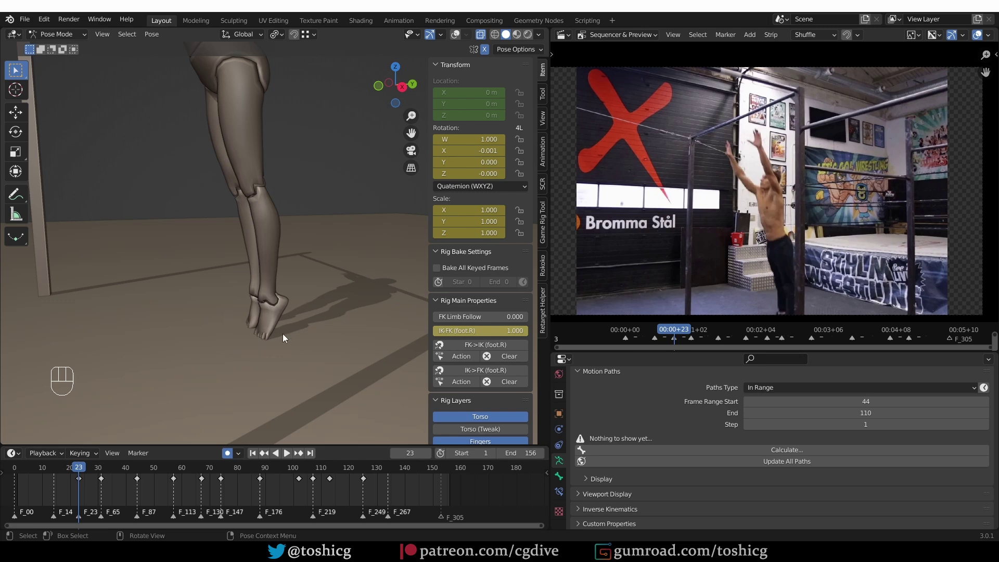
pyautogui.press('z')
# Set and key the right foot's IK-FK slider so it switches between frames 22 and 23.
pyautogui.click(272, 350)
pyautogui.press('Left')
pyautogui.press('Right')
pyautogui.press('Left')
pyautogui.press('Right')
pyautogui.press('Right')
pyautogui.press('Left')
pyautogui.press('Left')
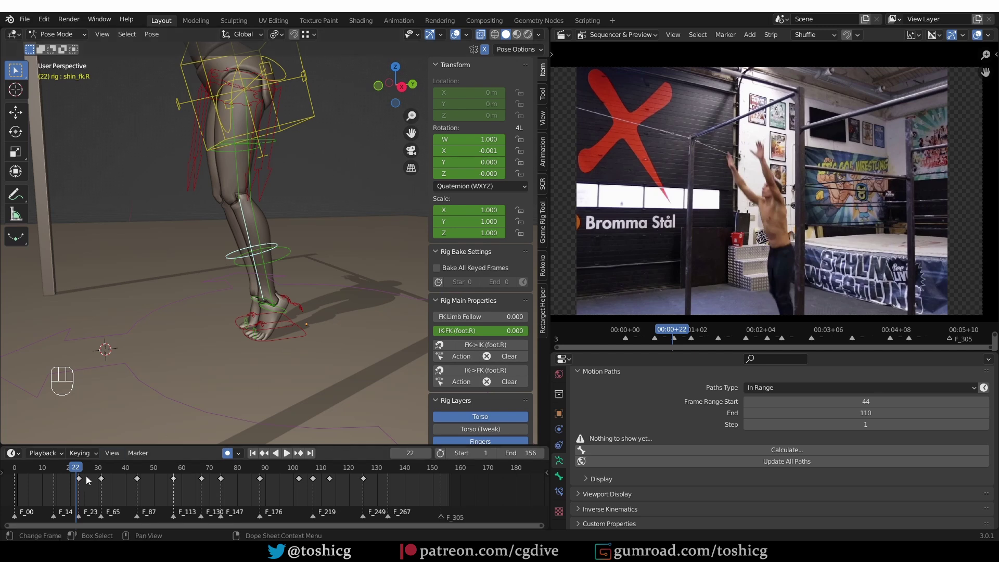
# Try a left toe rotation around frame 22 in side view, then reset it.
pyautogui.click(76, 473)
pyautogui.click(250, 421)
pyautogui.press('KP_3')
pyautogui.press('r')
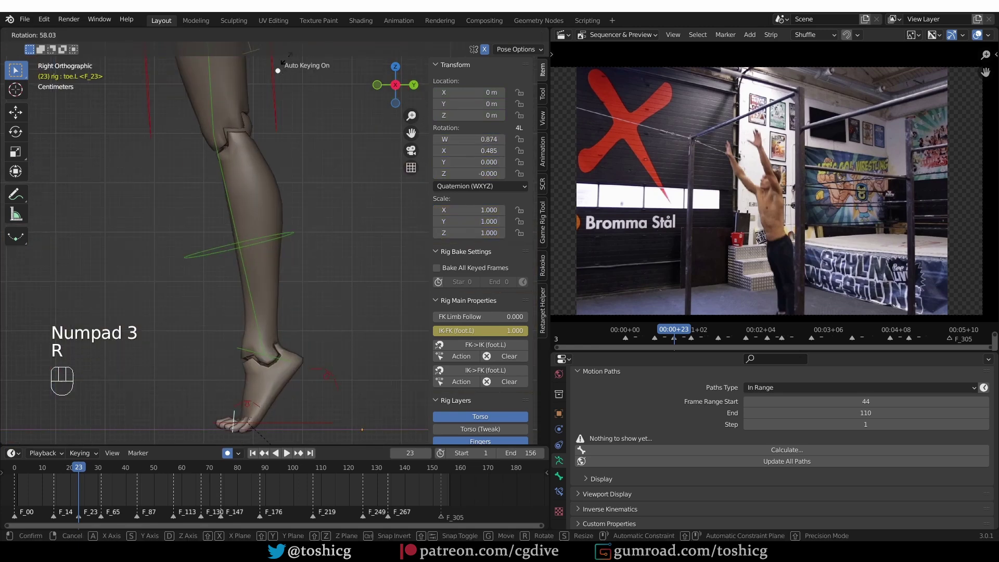
pyautogui.click(83, 471)
pyautogui.press('Left')
pyautogui.press('Left')
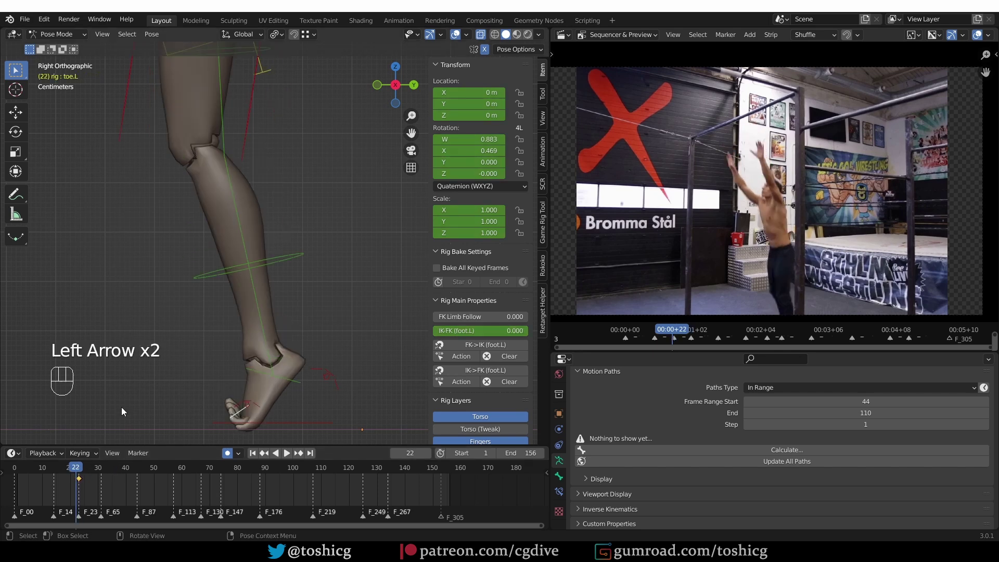
pyautogui.moveTo(39, 473); pyautogui.dragTo(76, 465)
pyautogui.middleClick(76, 465)
pyautogui.moveTo(312, 386); pyautogui.dragTo(304, 356)
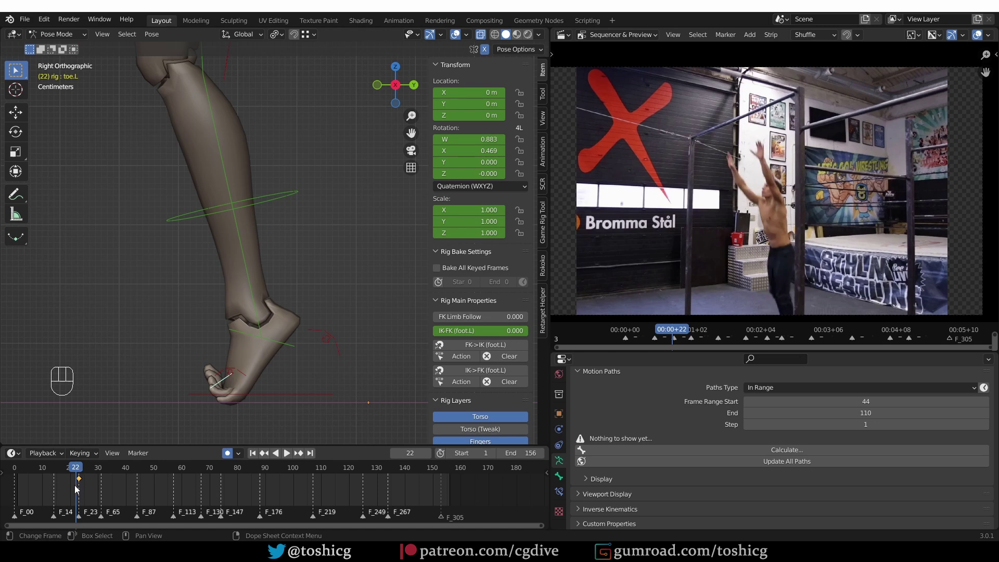
pyautogui.press('r')
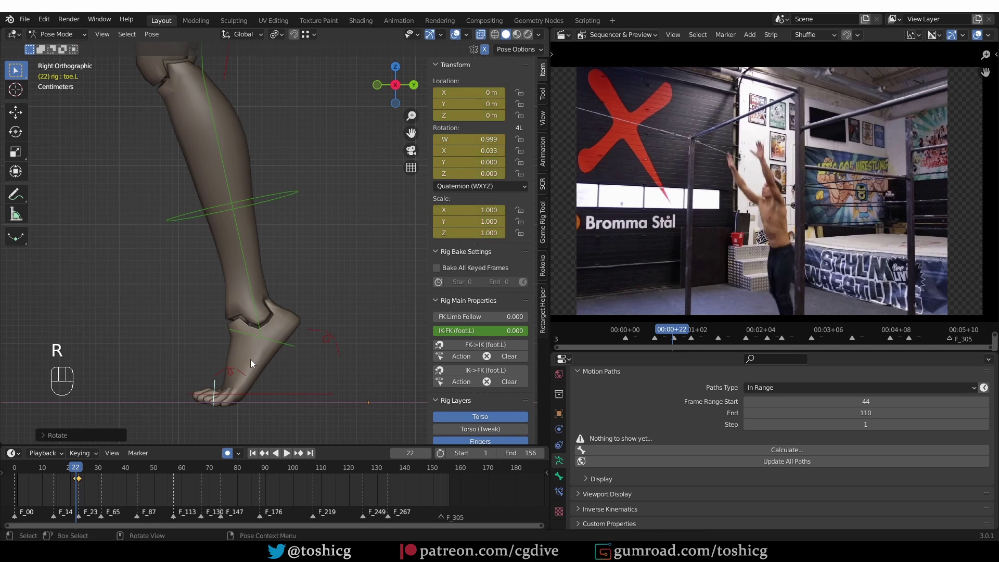
# Rotate the left toe at frame 25 and key the new angle.
pyautogui.moveTo(73, 469); pyautogui.dragTo(74, 461)
pyautogui.moveTo(74, 460); pyautogui.dragTo(82, 478)
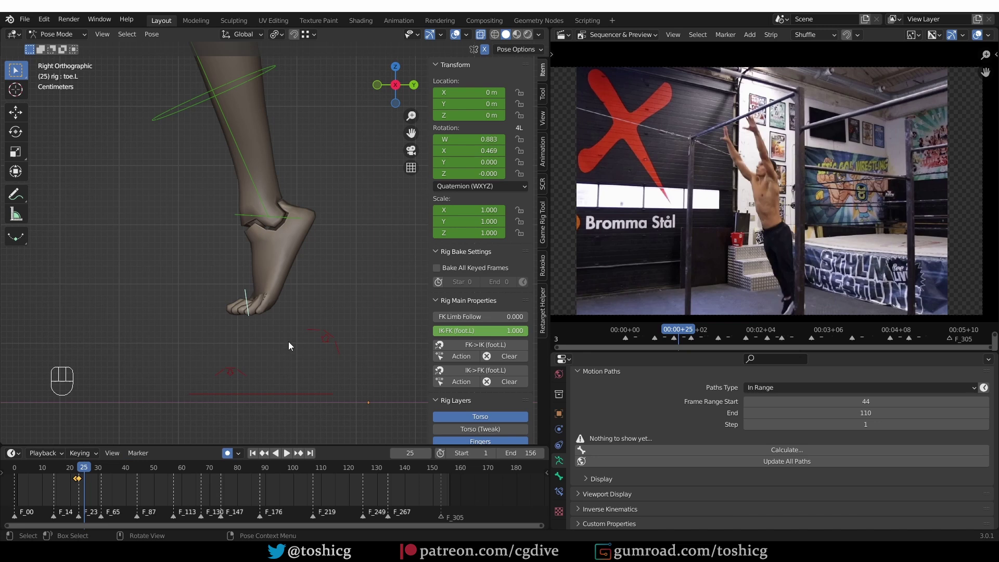
pyautogui.press('KP_3')
pyautogui.press('r')
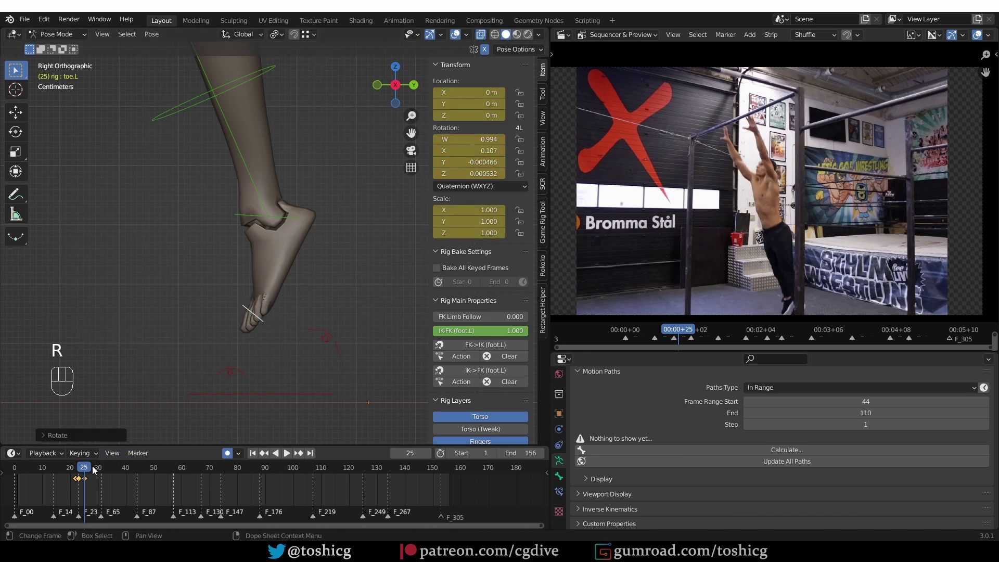
pyautogui.moveTo(81, 466); pyautogui.dragTo(78, 455)
pyautogui.middleClick(78, 455)
pyautogui.press('z')
# Play the swing back and nudge a timeline key near frame 25 while reviewing.
pyautogui.press('shift+space')
pyautogui.press('shift+space')
pyautogui.middleClick(146, 391)
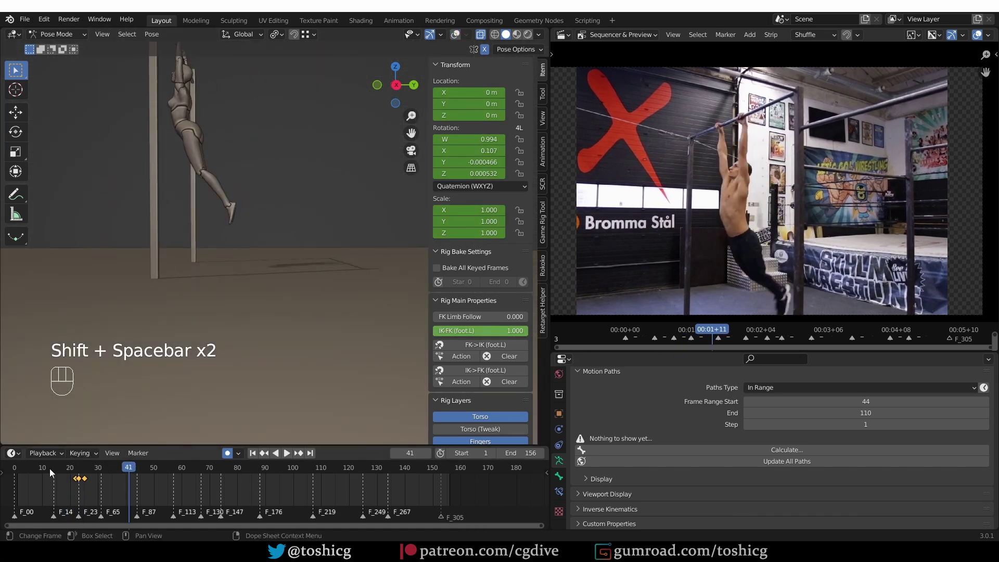
pyautogui.click(62, 464)
pyautogui.press('shift+space')
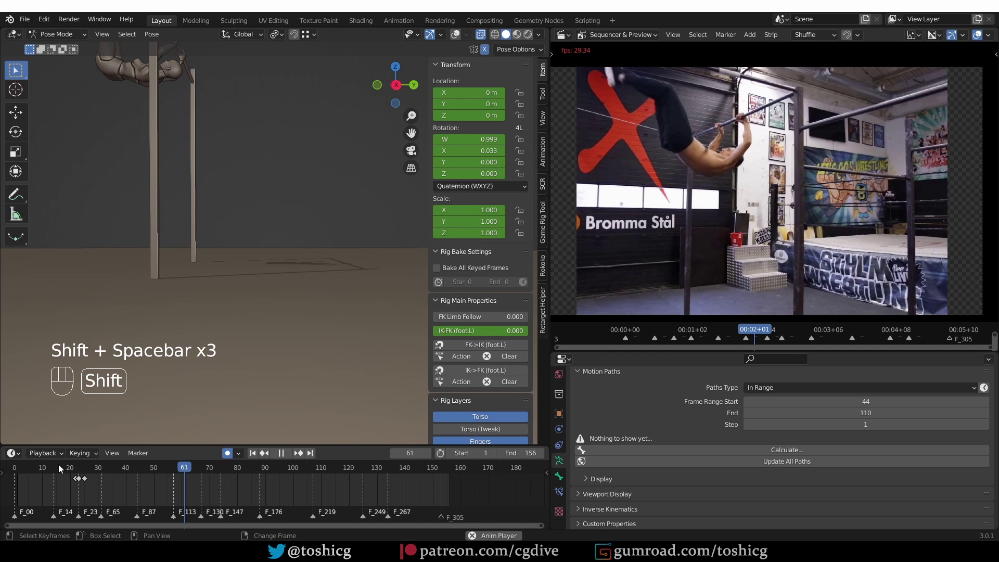
pyautogui.press('shift+space')
pyautogui.click(80, 468)
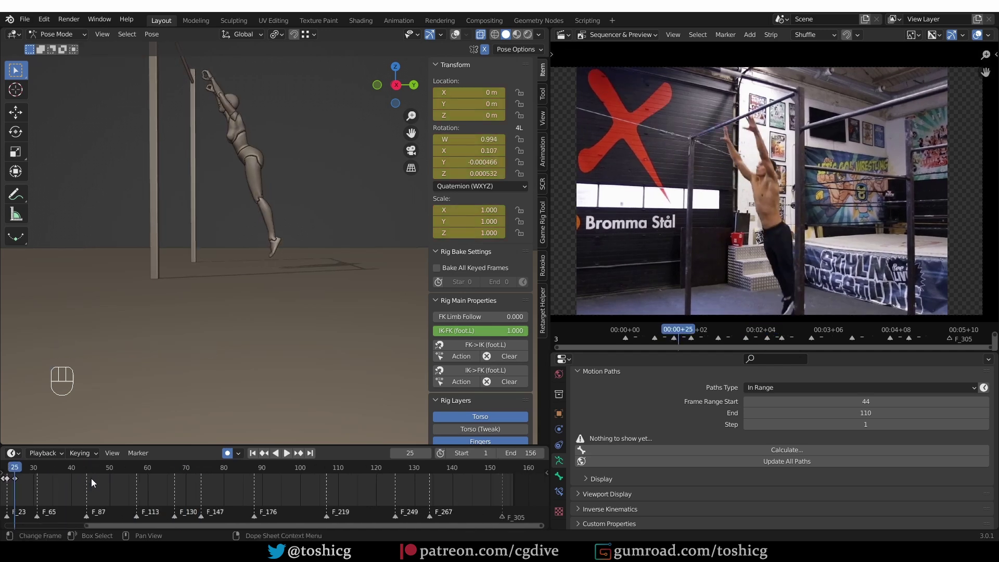
pyautogui.moveTo(105, 486); pyautogui.dragTo(48, 485)
pyautogui.click(49, 485)
pyautogui.press('g')
pyautogui.click(10, 463)
# Replay, orbit to the legs and scrub the swing back to frame 30 against the reference.
pyautogui.press('shift+space')
pyautogui.press('shift+space')
pyautogui.click(165, 278)
pyautogui.middleClick(163, 351)
pyautogui.middleClick(205, 367)
pyautogui.middleClick(173, 331)
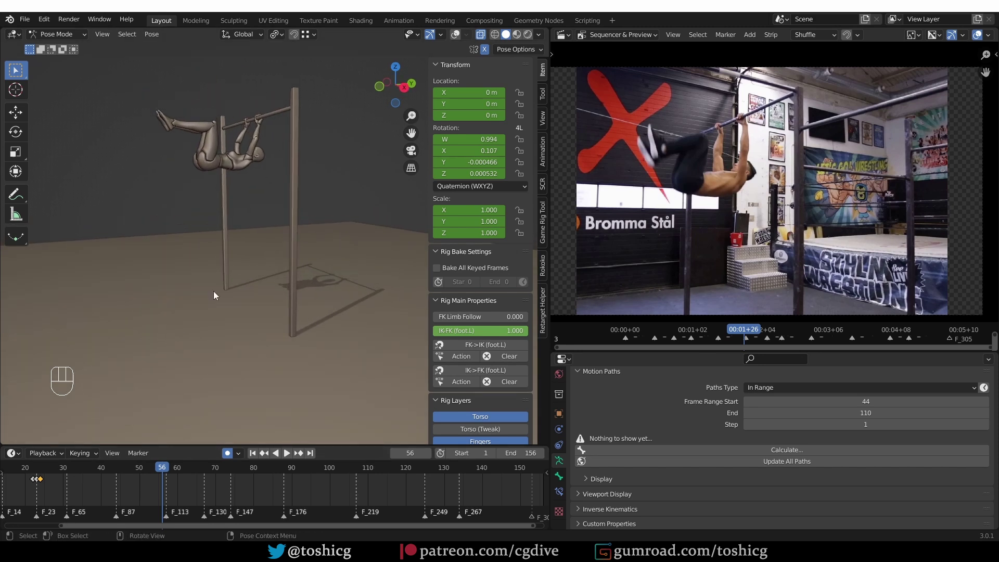
pyautogui.moveTo(35, 472); pyautogui.dragTo(53, 466)
pyautogui.moveTo(52, 468); pyautogui.dragTo(67, 468)
# Play from frame 30 briefly, then select the right index finger master control.
pyautogui.press('z')
pyautogui.press('z')
pyautogui.press('z')
pyautogui.moveTo(307, 382); pyautogui.dragTo(324, 363)
pyautogui.click(299, 233)
pyautogui.click(188, 118)
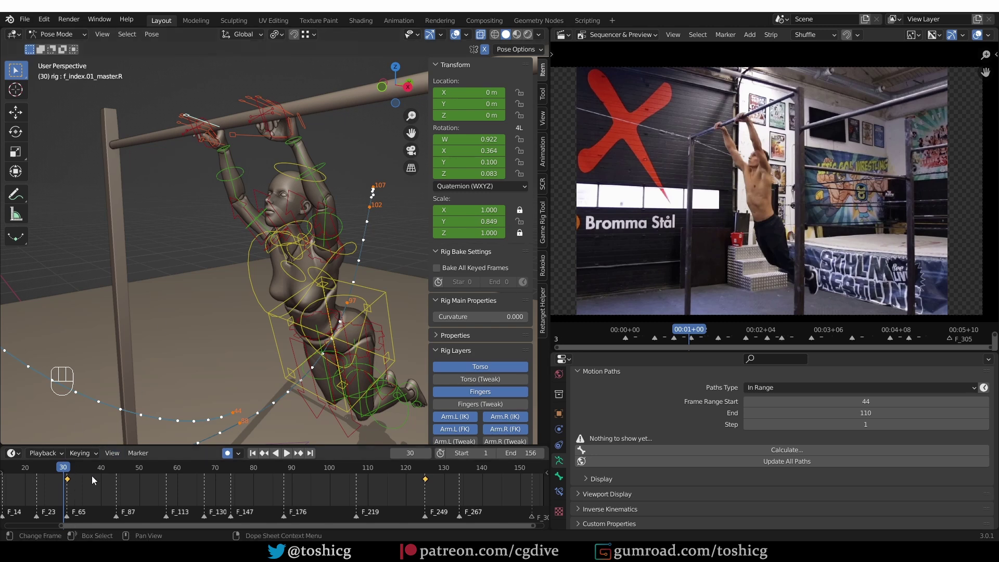
pyautogui.click(79, 506)
pyautogui.rightClick(80, 507)
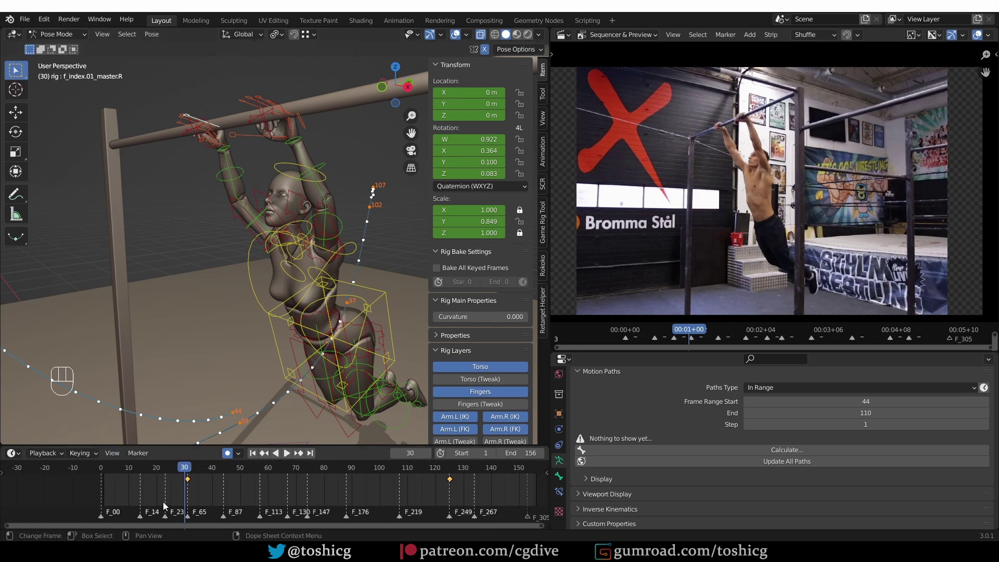
# Orbit to the left hand and add both hands' finger master controls to the selection.
pyautogui.middleClick(168, 101)
pyautogui.middleClick(156, 156)
pyautogui.click(170, 132)
pyautogui.click(177, 132)
pyautogui.moveTo(208, 173); pyautogui.dragTo(248, 193)
pyautogui.moveTo(236, 183); pyautogui.dragTo(263, 189)
pyautogui.click(335, 140)
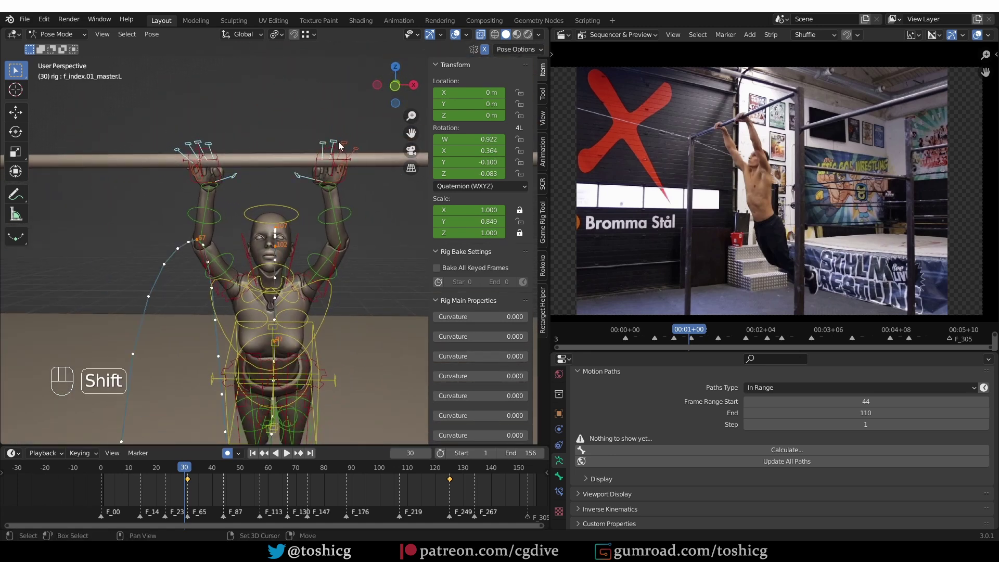
pyautogui.click(346, 145)
pyautogui.moveTo(358, 206); pyautogui.dragTo(311, 215)
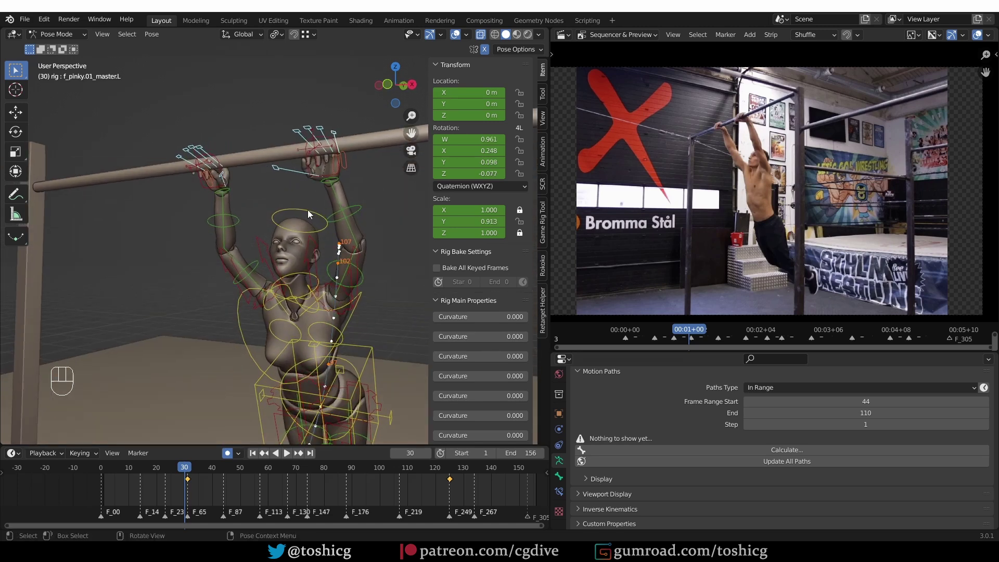
# At frame 23 reset the fingers to a straight open pose and key it, checking both hands.
pyautogui.click(179, 473)
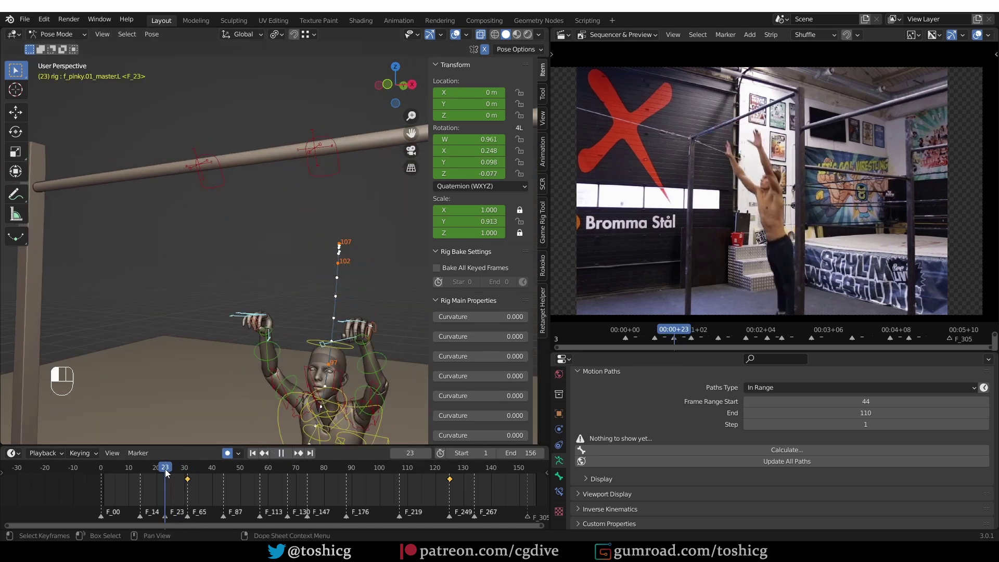
pyautogui.moveTo(349, 337); pyautogui.dragTo(322, 284)
pyautogui.click(311, 287)
pyautogui.click(302, 308)
pyautogui.press('alt+s')
pyautogui.press('alt+r')
pyautogui.middleClick(300, 280)
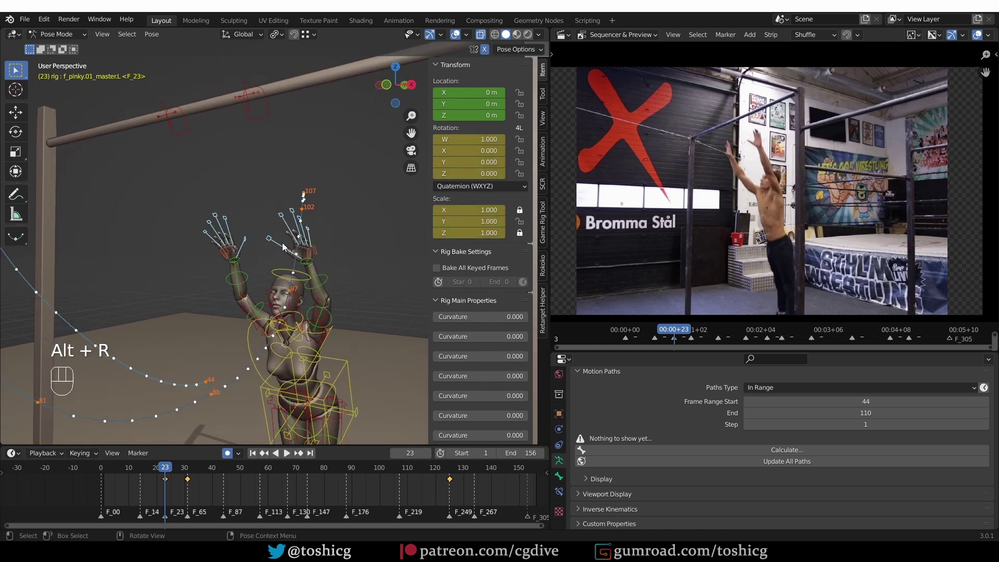
pyautogui.middleClick(295, 314)
# Back at frame 30, rotate the finger masters to open the curl slightly.
pyautogui.moveTo(173, 473); pyautogui.dragTo(189, 470)
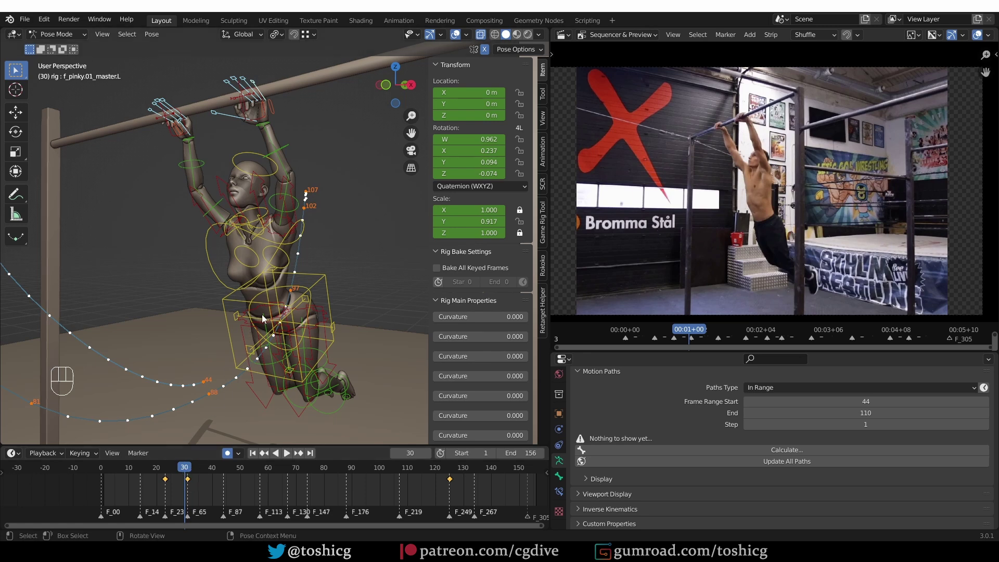
pyautogui.press('shift+e')
pyautogui.press('shift+e')
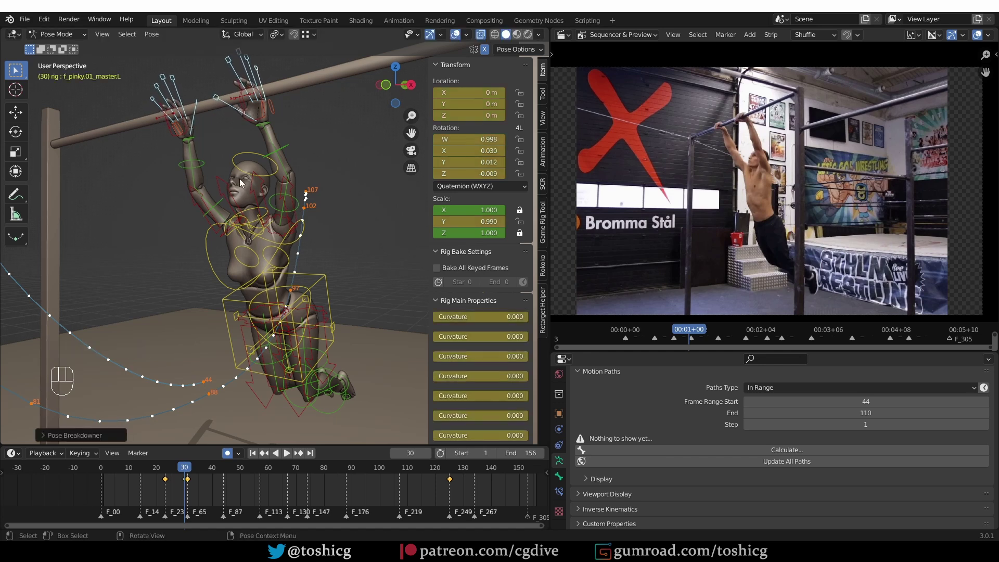
pyautogui.moveTo(180, 474); pyautogui.dragTo(188, 466)
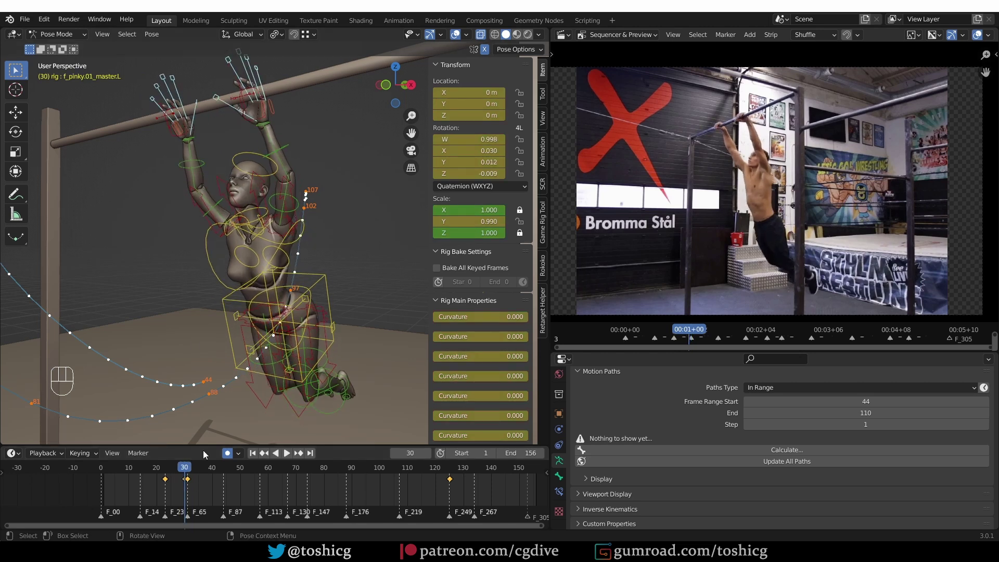
# Move the frame-30 finger keys three frames later and play back to check.
pyautogui.click(192, 484)
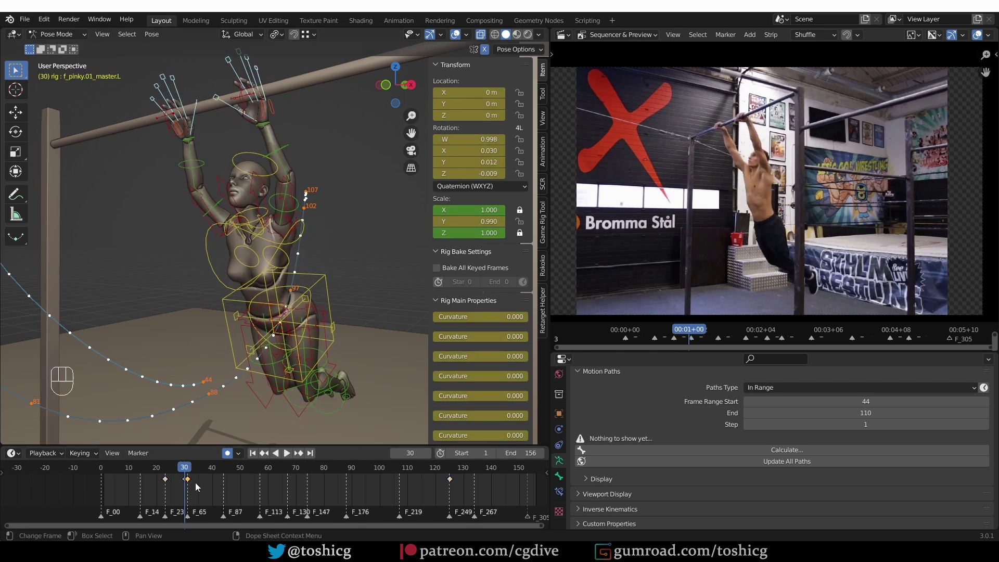
pyautogui.press('g')
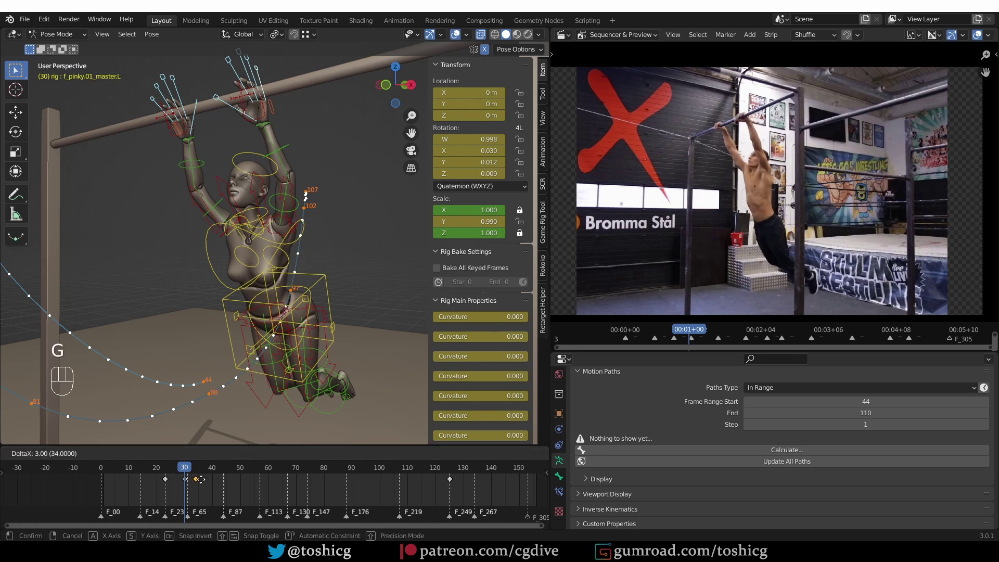
pyautogui.moveTo(183, 471); pyautogui.dragTo(179, 464)
pyautogui.press('z')
pyautogui.press('shift+space')
pyautogui.press('shift+space')
pyautogui.click(176, 474)
pyautogui.press('shift+space')
pyautogui.press('shift+space')
# Nudge individual finger-curl keys slightly later and replay the grip from frames 34 and 48.
pyautogui.click(183, 492)
pyautogui.press('g')
pyautogui.click(201, 485)
pyautogui.press('g')
pyautogui.click(184, 471)
pyautogui.press('shift+space')
pyautogui.click(181, 475)
pyautogui.click(182, 475)
pyautogui.press('shift+space')
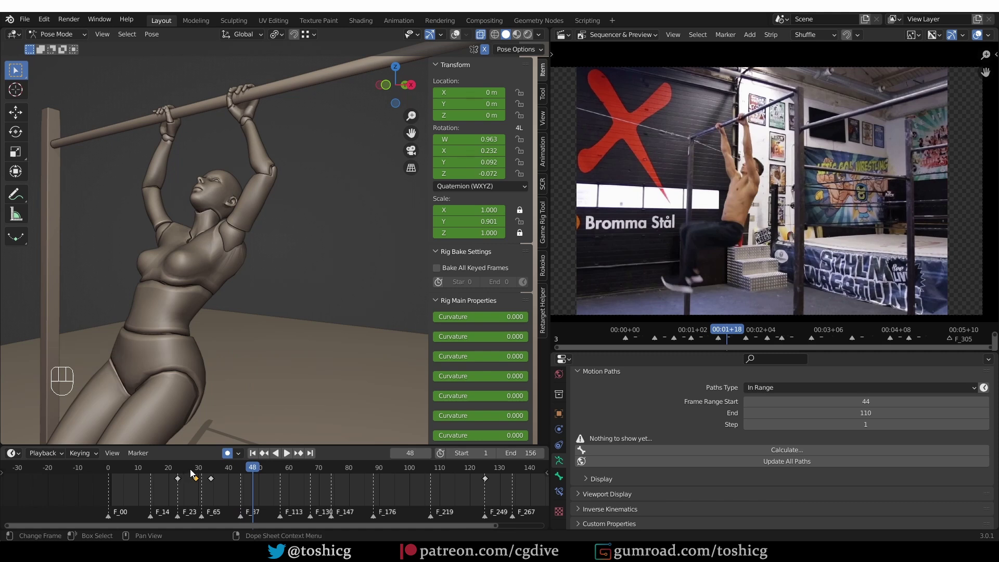
pyautogui.click(193, 472)
pyautogui.press('shift+space')
pyautogui.click(172, 474)
pyautogui.press('shift+space')
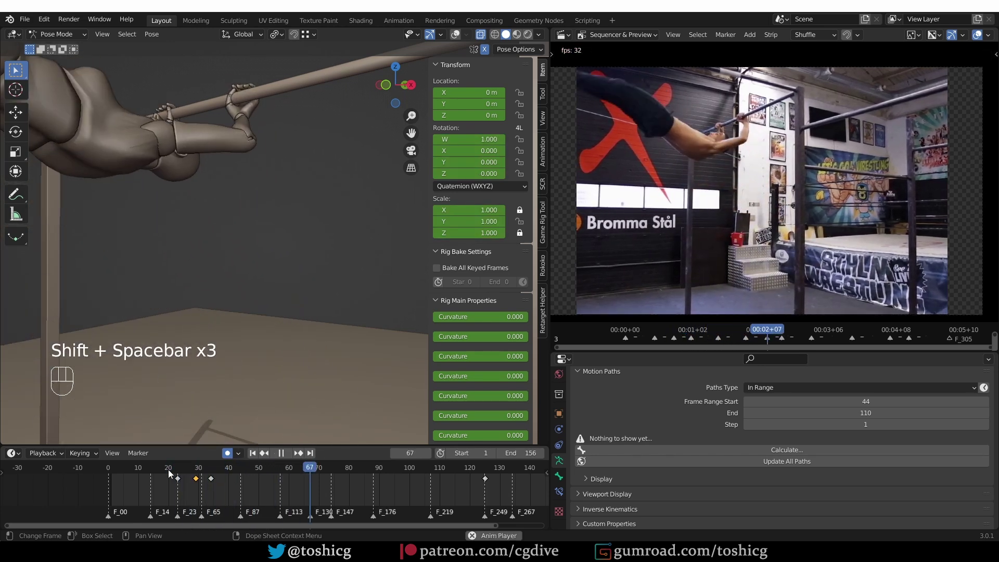
# Scrub through the release section toward frame 125 and settle on frame 107.
pyautogui.press('shift+space')
pyautogui.moveTo(193, 470); pyautogui.dragTo(226, 453)
pyautogui.click(235, 338)
pyautogui.moveTo(227, 473); pyautogui.dragTo(402, 468)
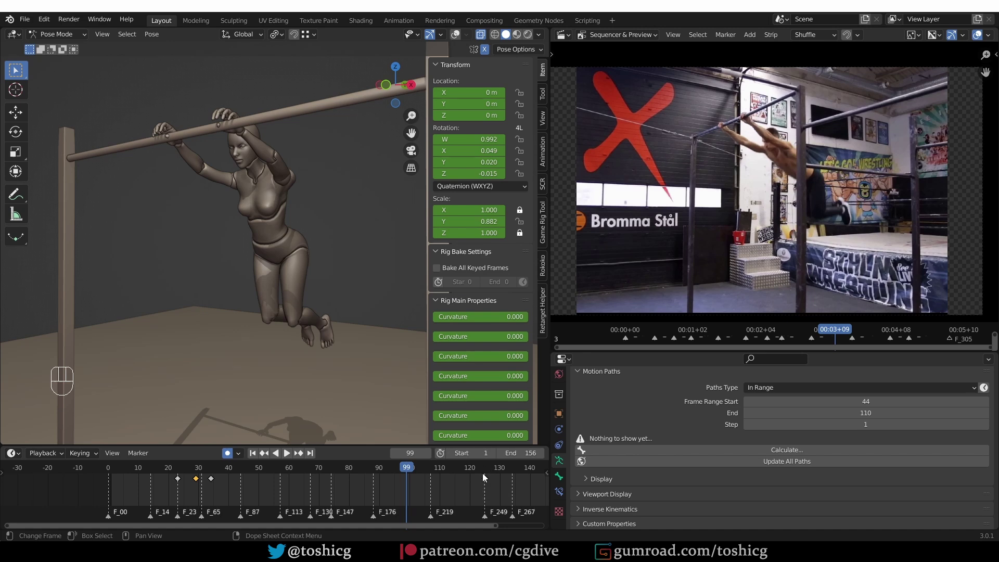
pyautogui.middleClick(321, 393)
pyautogui.moveTo(442, 472); pyautogui.dragTo(487, 472)
pyautogui.moveTo(269, 391); pyautogui.dragTo(292, 382)
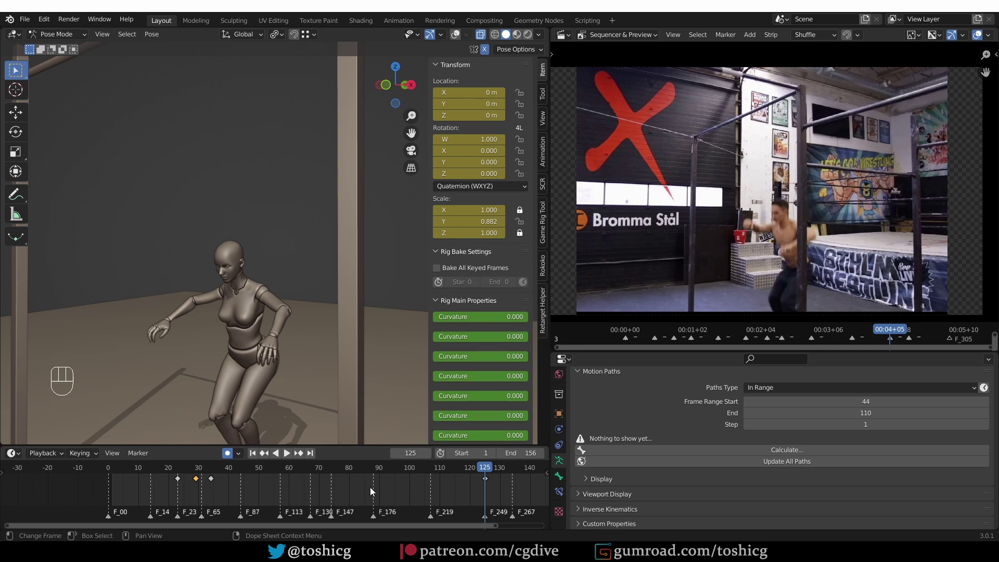
pyautogui.click(432, 474)
pyautogui.moveTo(138, 222); pyautogui.dragTo(151, 285)
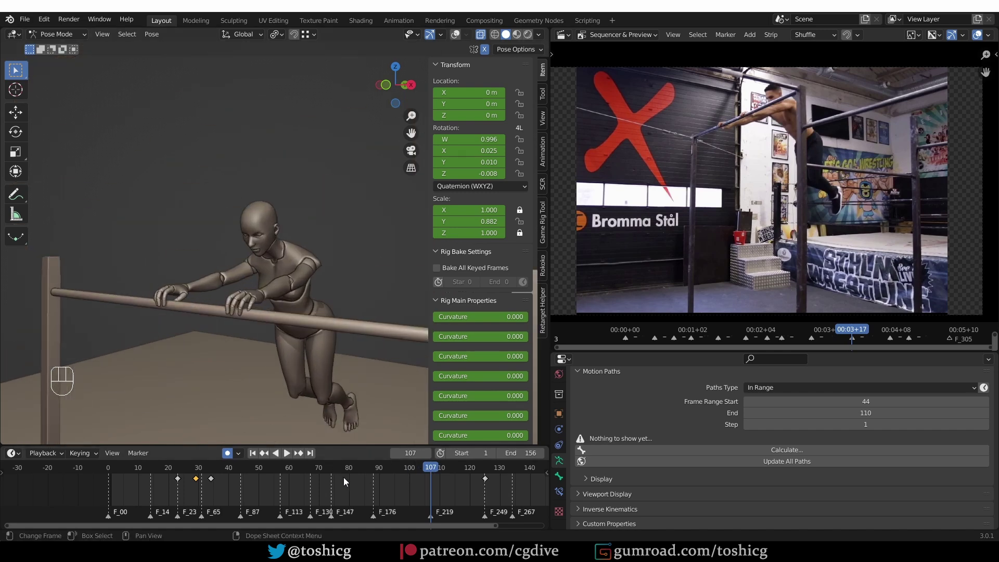
pyautogui.click(441, 469)
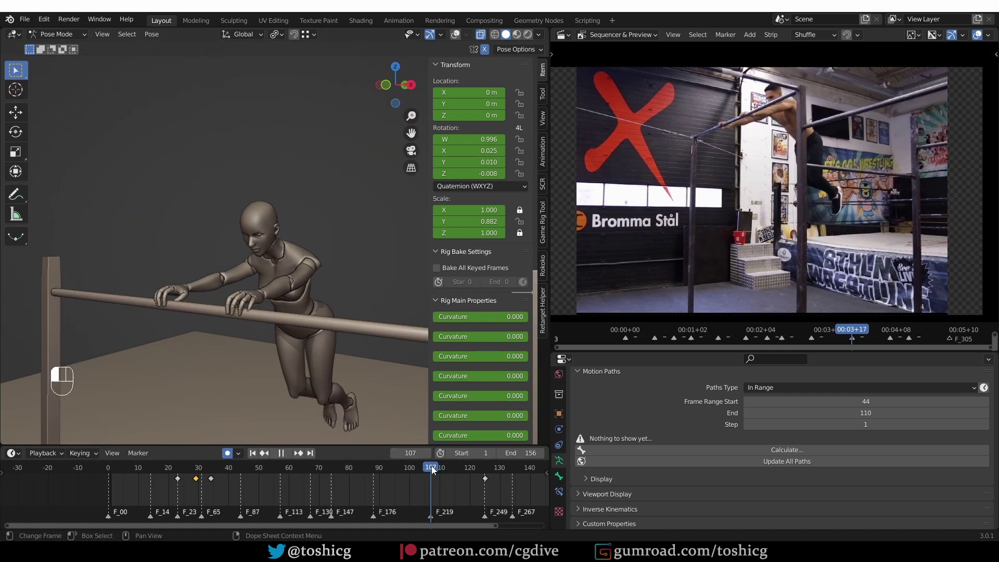
# Duplicate the gripping finger key from frame 34 onto frame 107.
pyautogui.click(216, 486)
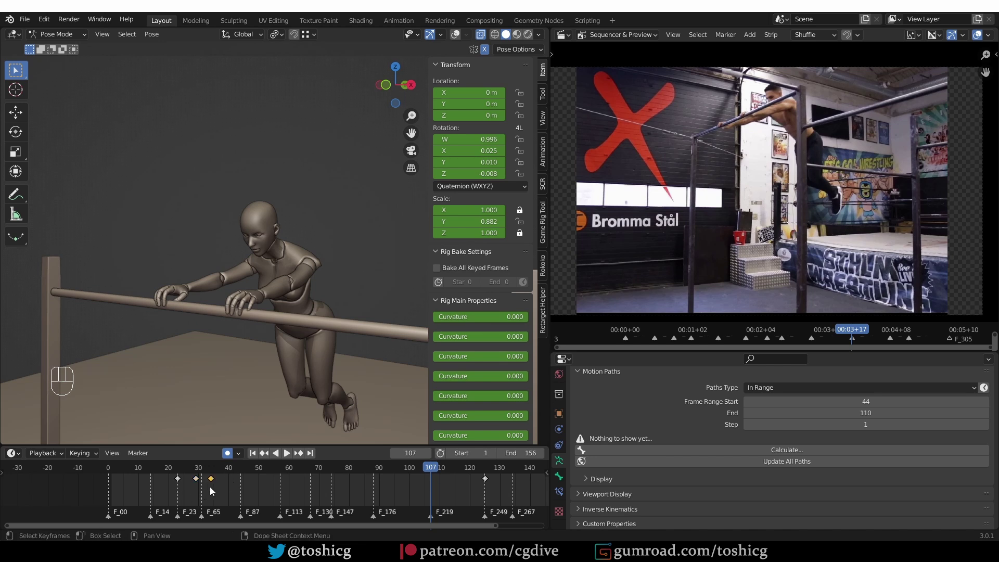
pyautogui.press('shift+d')
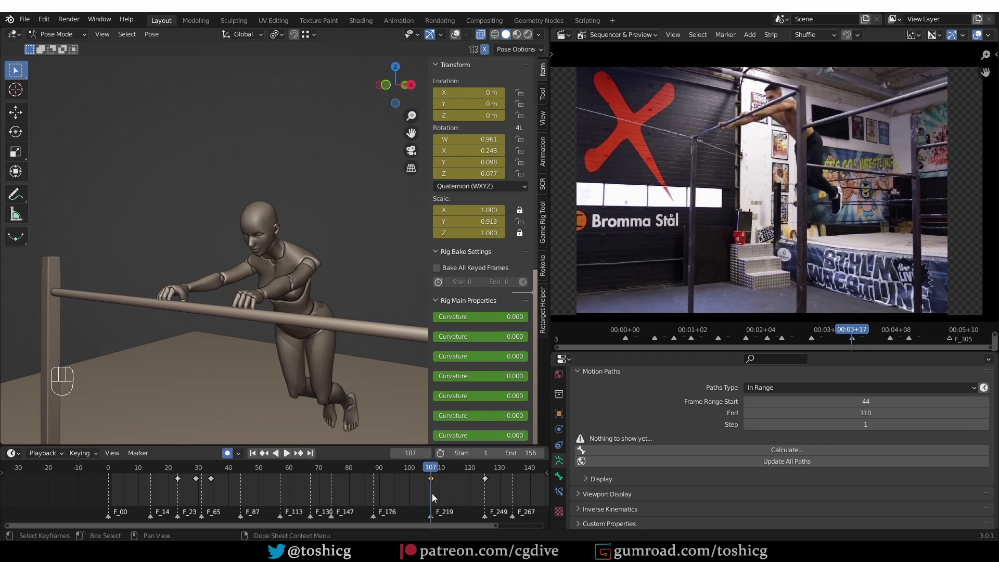
pyautogui.moveTo(434, 476); pyautogui.dragTo(435, 451)
# Orbit around the character and scrub to inspect the release pose at frame 107.
pyautogui.middleClick(265, 404)
pyautogui.middleClick(265, 384)
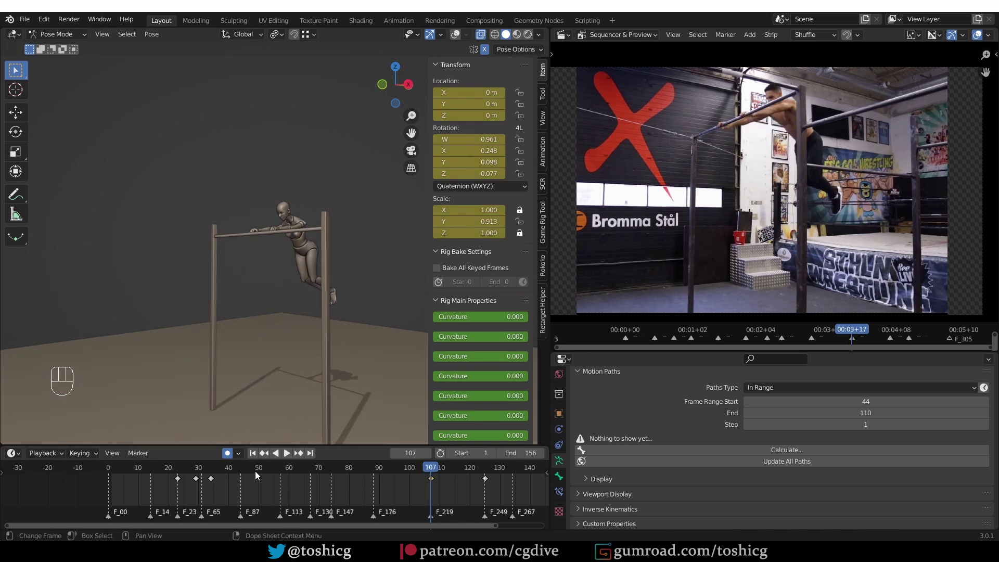
pyautogui.moveTo(217, 472); pyautogui.dragTo(288, 422)
pyautogui.middleClick(285, 386)
pyautogui.moveTo(284, 473); pyautogui.dragTo(430, 472)
pyautogui.middleClick(261, 290)
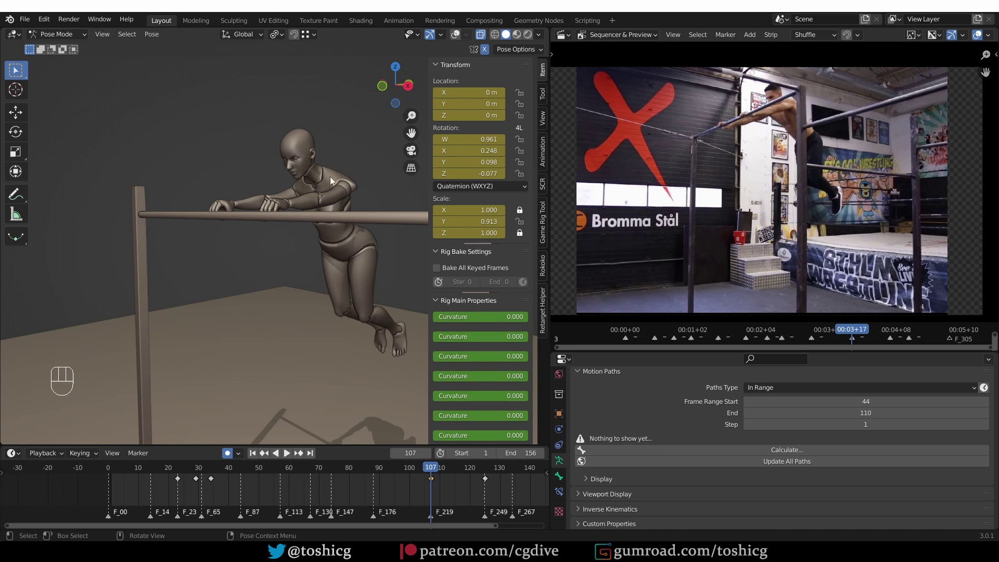
pyautogui.press('n')
pyautogui.moveTo(342, 326); pyautogui.dragTo(338, 362)
pyautogui.moveTo(394, 343); pyautogui.dragTo(376, 363)
pyautogui.middleClick(351, 259)
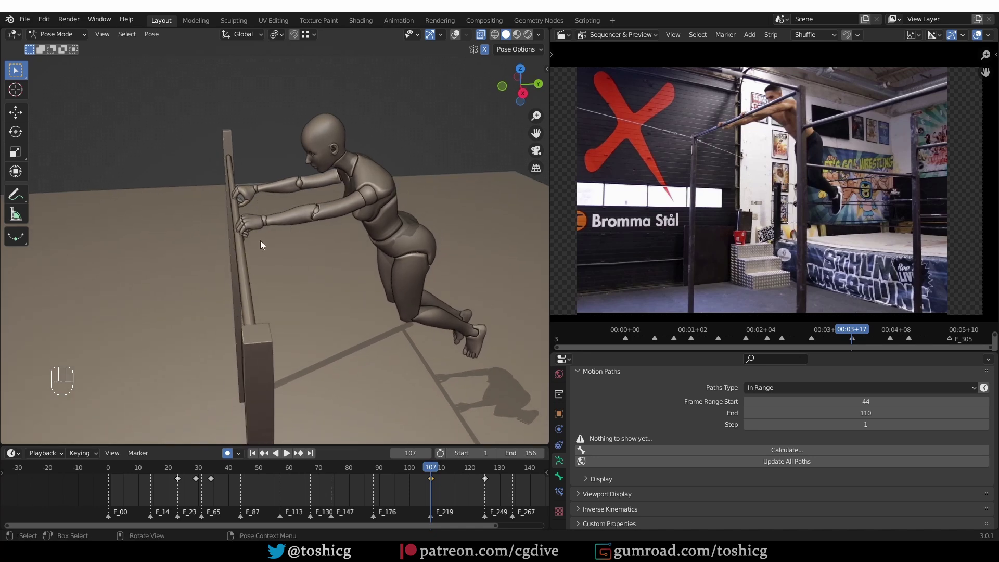
# Select forearm_fk.L and snap the left FK arm to its IK hand via FK->IK (hand.L).
pyautogui.press('z')
pyautogui.click(314, 242)
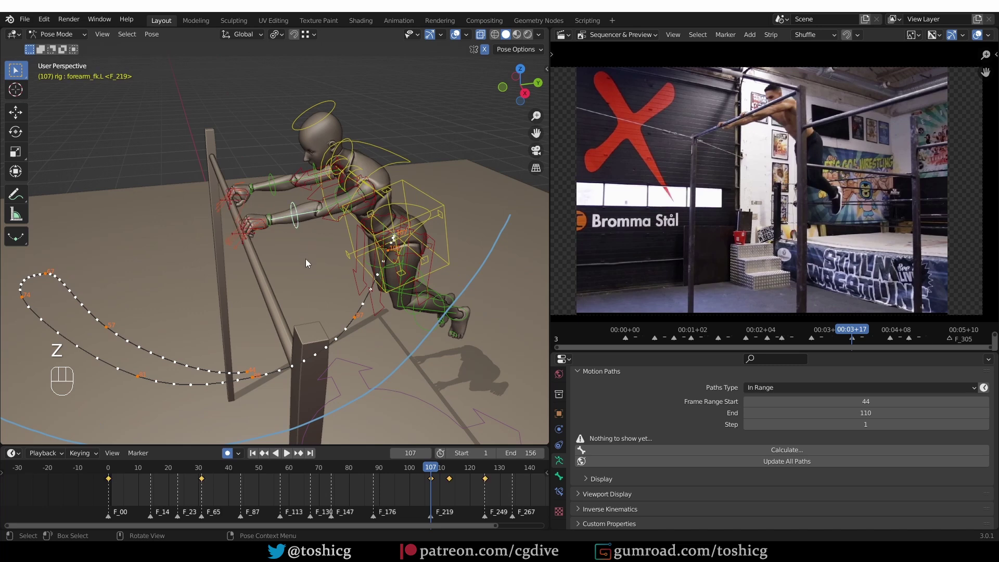
pyautogui.press('n')
pyautogui.click(467, 345)
pyautogui.click(276, 182)
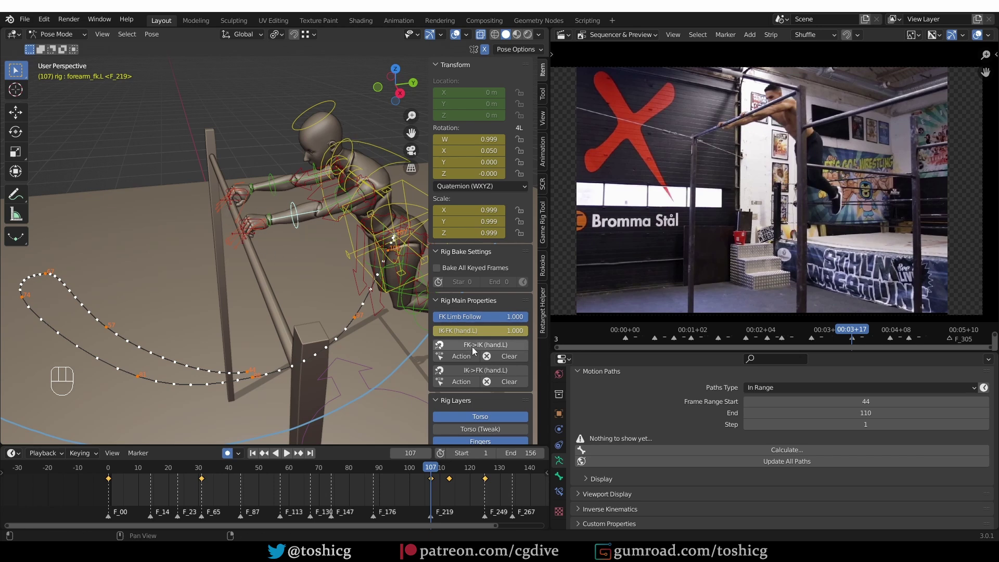
pyautogui.click(479, 349)
# Snap the right FK arm to hand.R, then calculate the torso's motion path.
pyautogui.click(280, 185)
pyautogui.press('z')
pyautogui.middleClick(311, 283)
pyautogui.middleClick(302, 256)
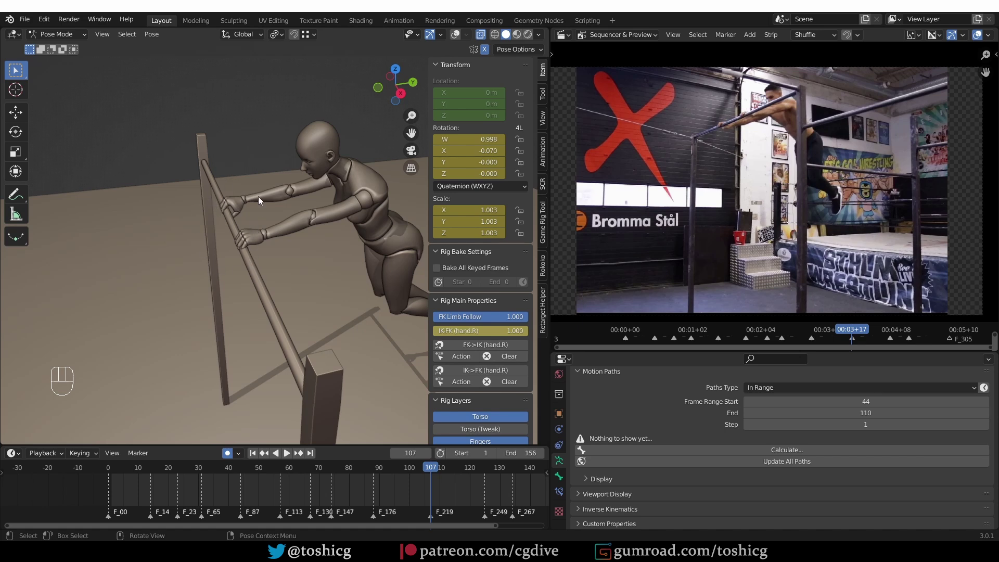
pyautogui.middleClick(236, 275)
pyautogui.click(271, 288)
pyautogui.press('z')
pyautogui.click(338, 258)
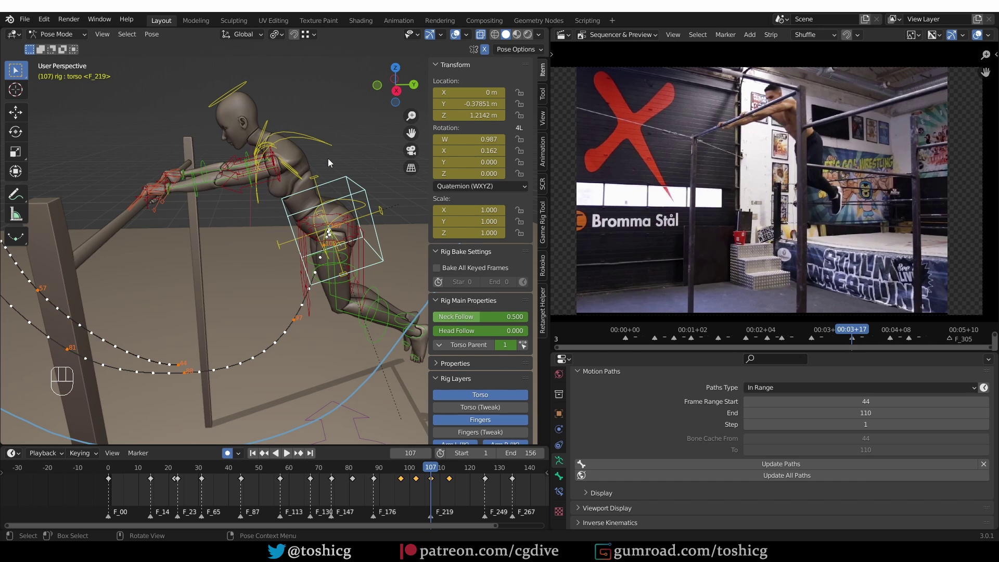
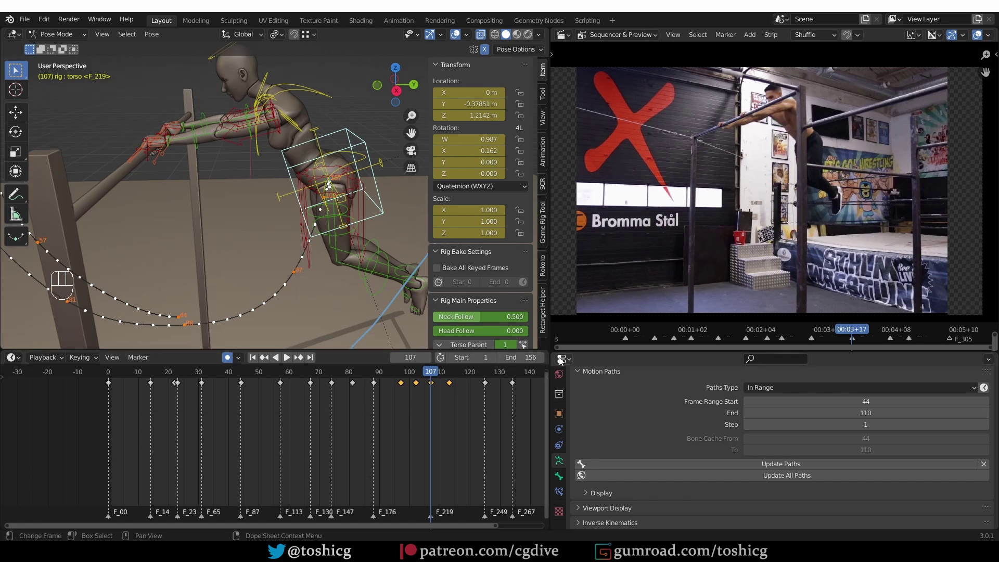
# Isolate the torso's Y Location curve in the Graph Editor and frame it in view.
pyautogui.click(853, 338)
pyautogui.click(853, 338)
pyautogui.scroll(3)
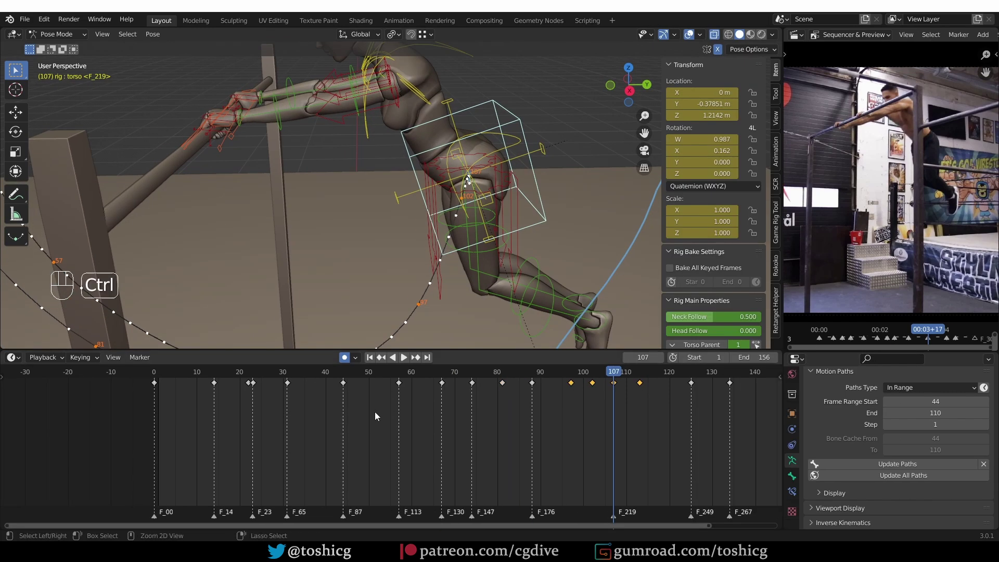
pyautogui.press('ctrl+Tab')
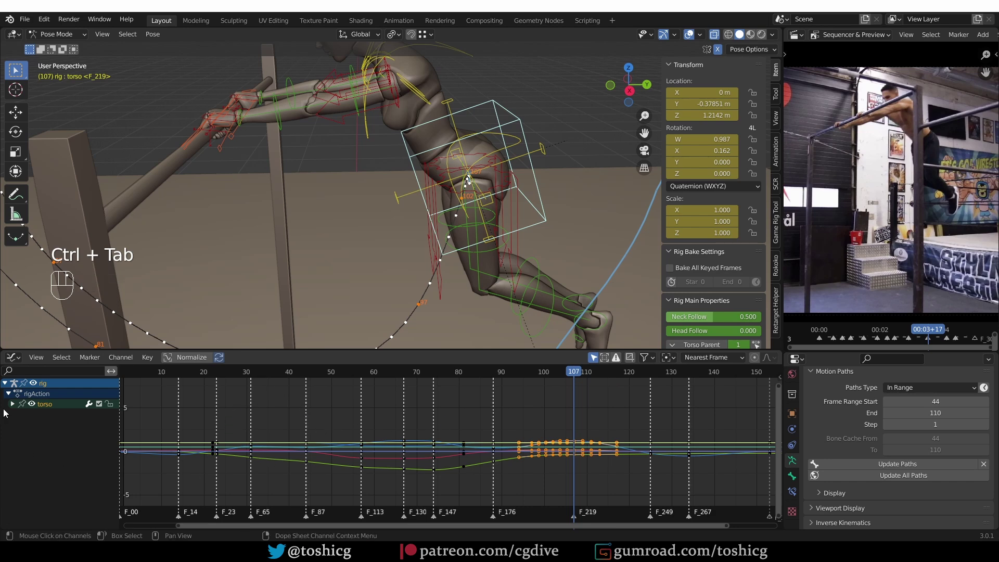
pyautogui.click(13, 403)
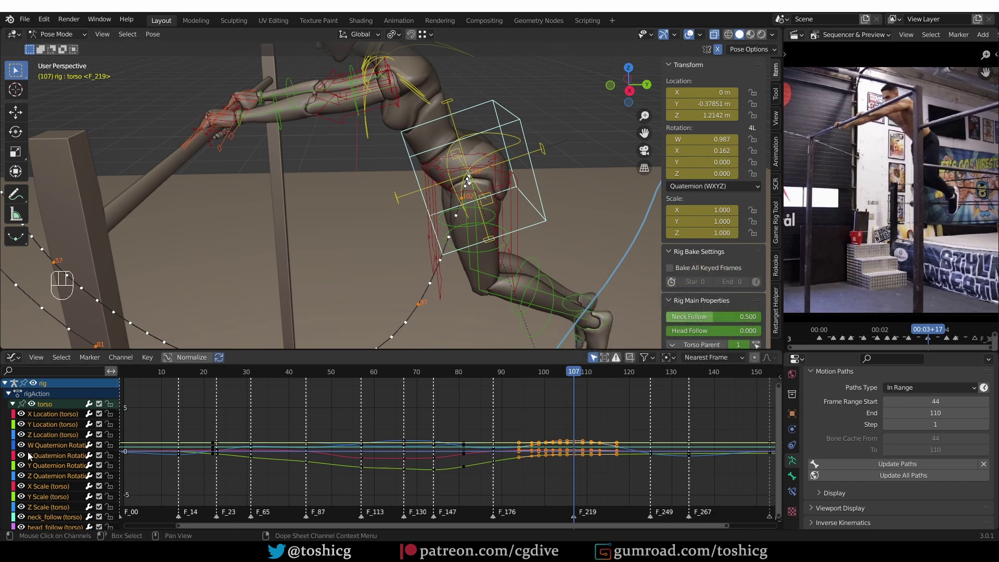
pyautogui.moveTo(24, 461); pyautogui.dragTo(31, 525)
pyautogui.click(27, 515)
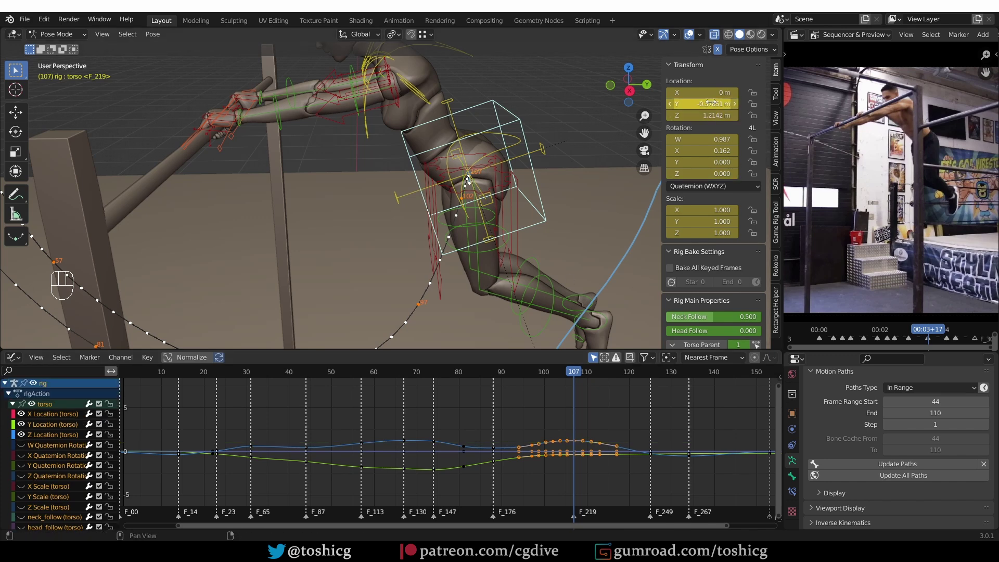
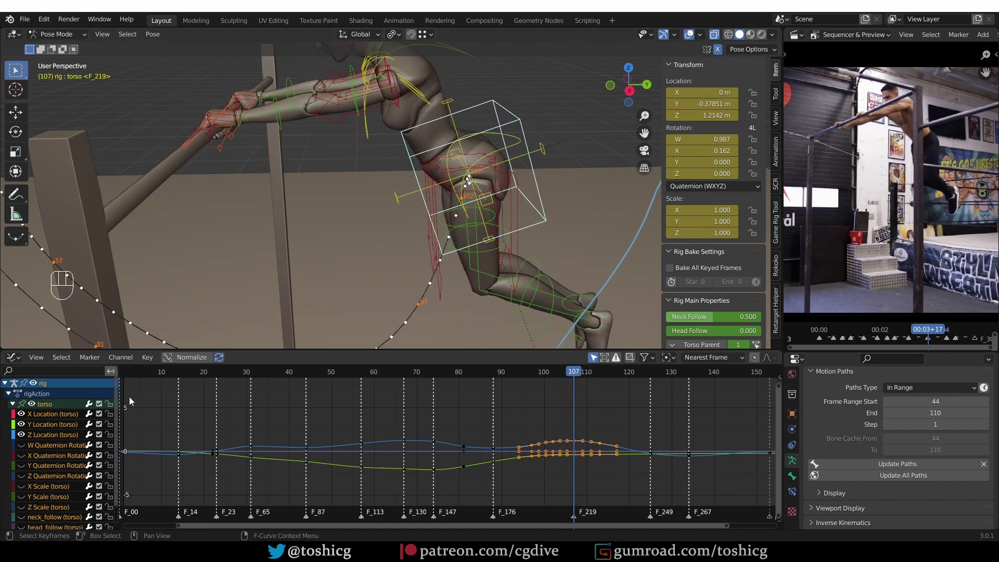
pyautogui.moveTo(28, 439); pyautogui.dragTo(23, 430)
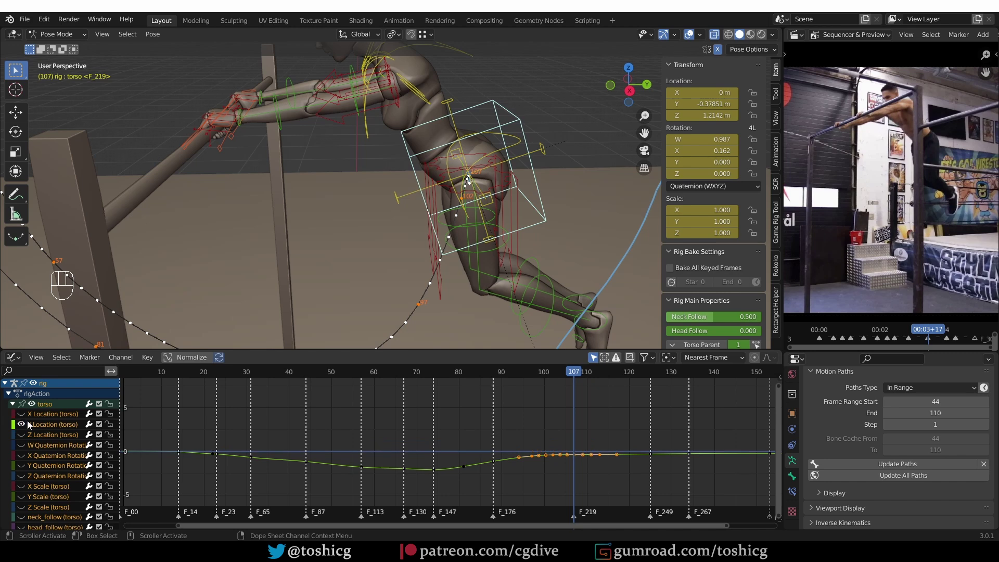
pyautogui.press('a')
pyautogui.press('KP_Decimal')
# Box-select the torso Y keys from frame 100 onward and grab them to pull the torso back to about -0.37 m.
pyautogui.click(536, 472)
pyautogui.click(528, 470)
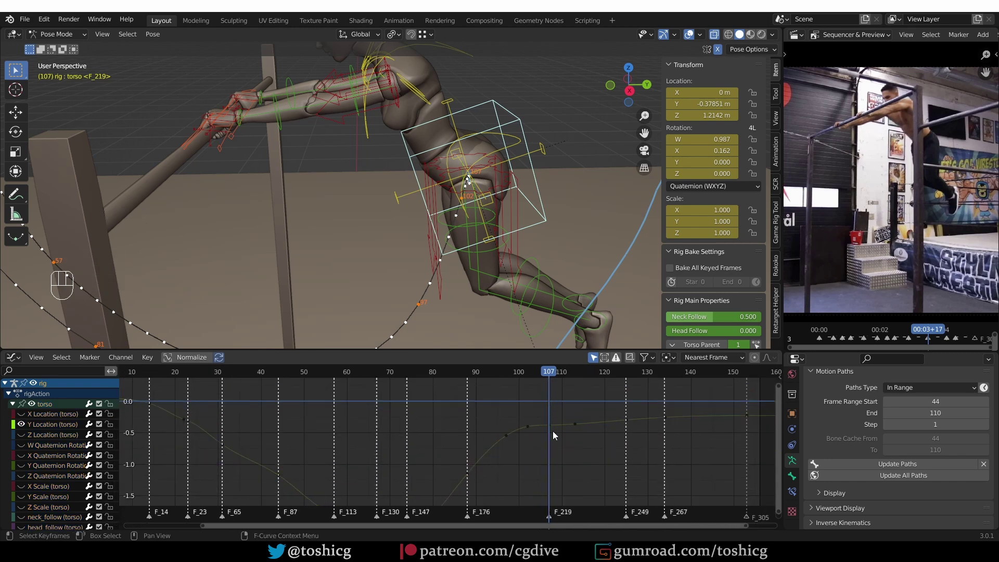
pyautogui.moveTo(557, 452); pyautogui.dragTo(727, 442)
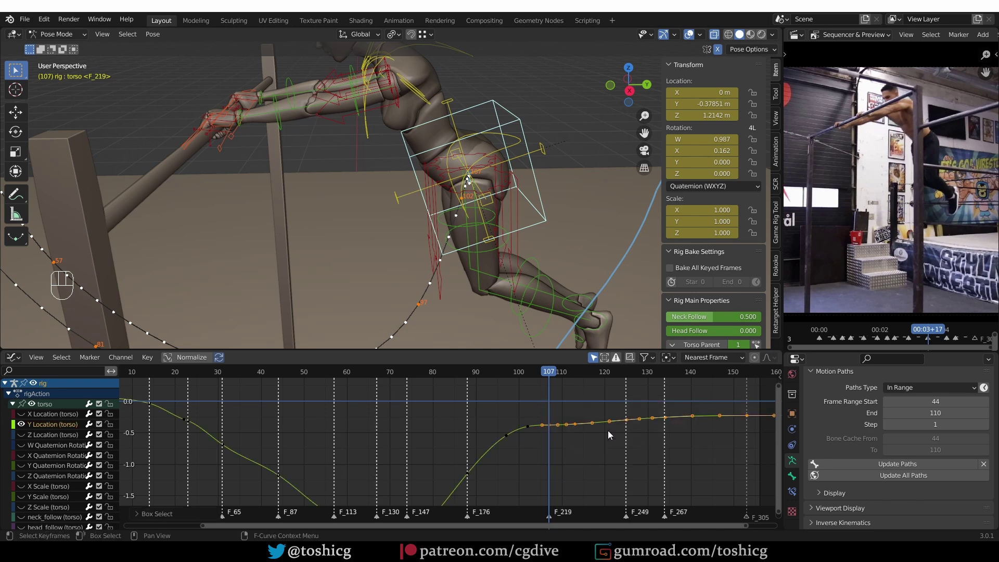
pyautogui.press('g')
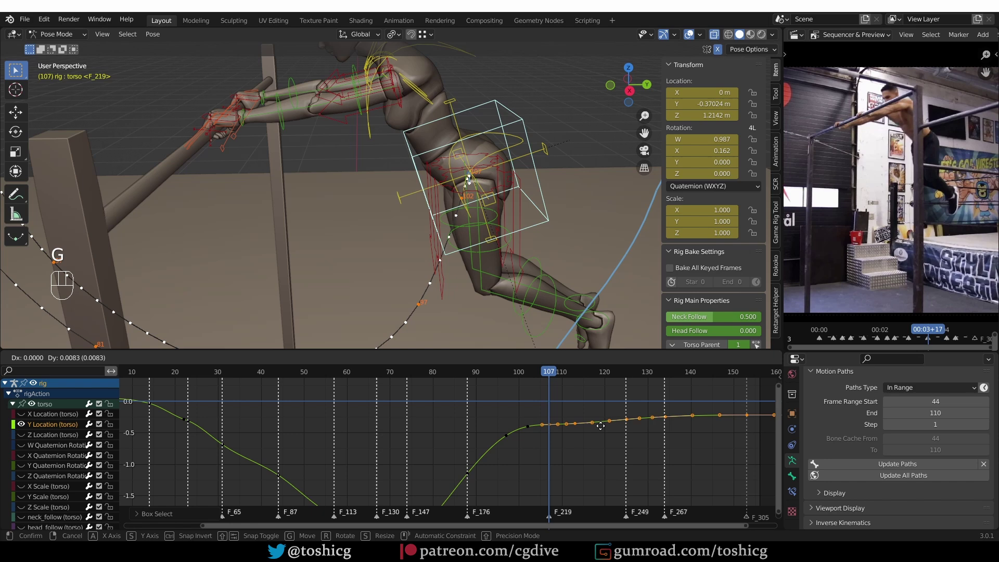
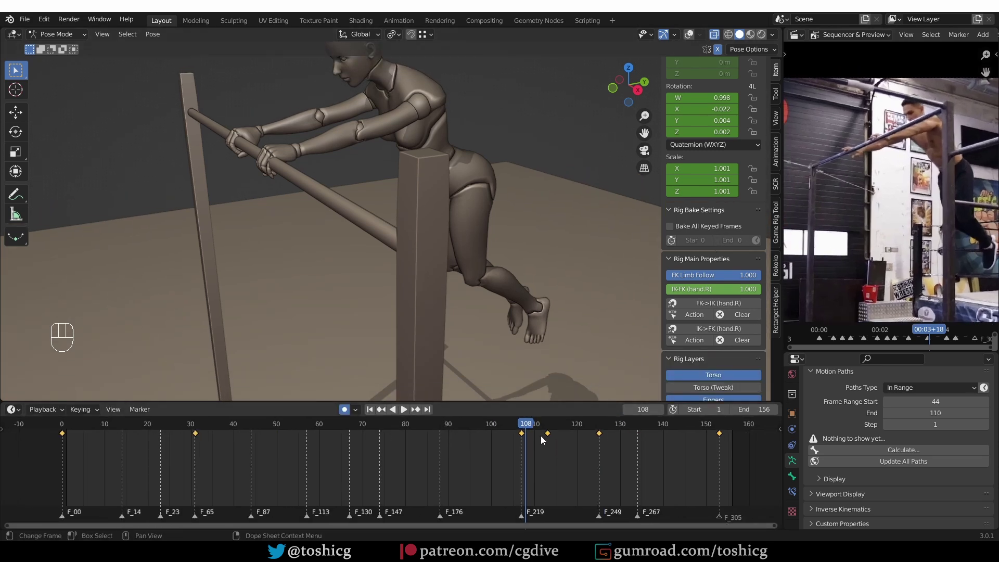
# At frame 109 in side view, rotate upper_arm_fk.L to raise the left upper arm slightly.
pyautogui.moveTo(523, 427); pyautogui.dragTo(539, 426)
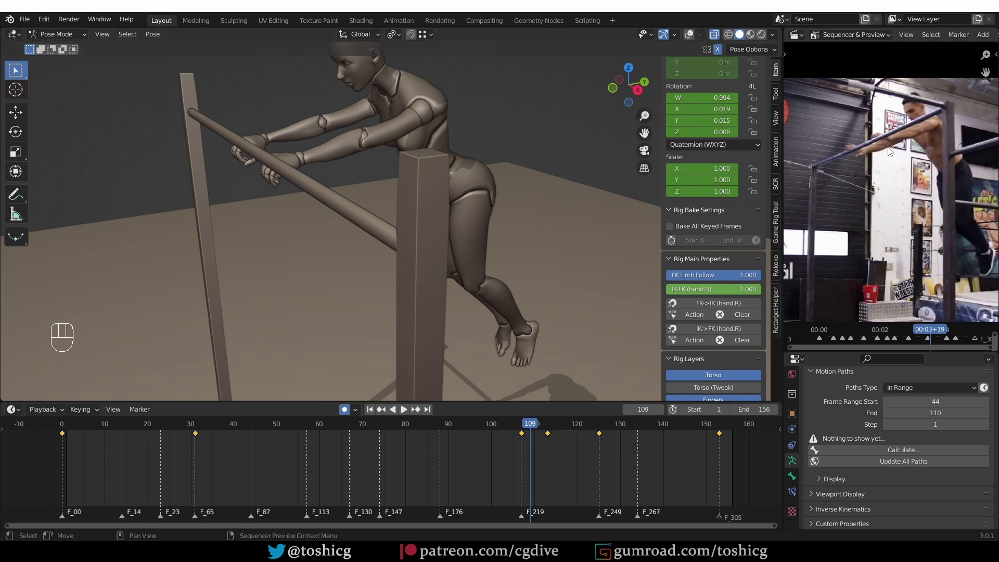
pyautogui.middleClick(435, 207)
pyautogui.press('z')
pyautogui.middleClick(414, 172)
pyautogui.press('KP_3')
pyautogui.press('r')
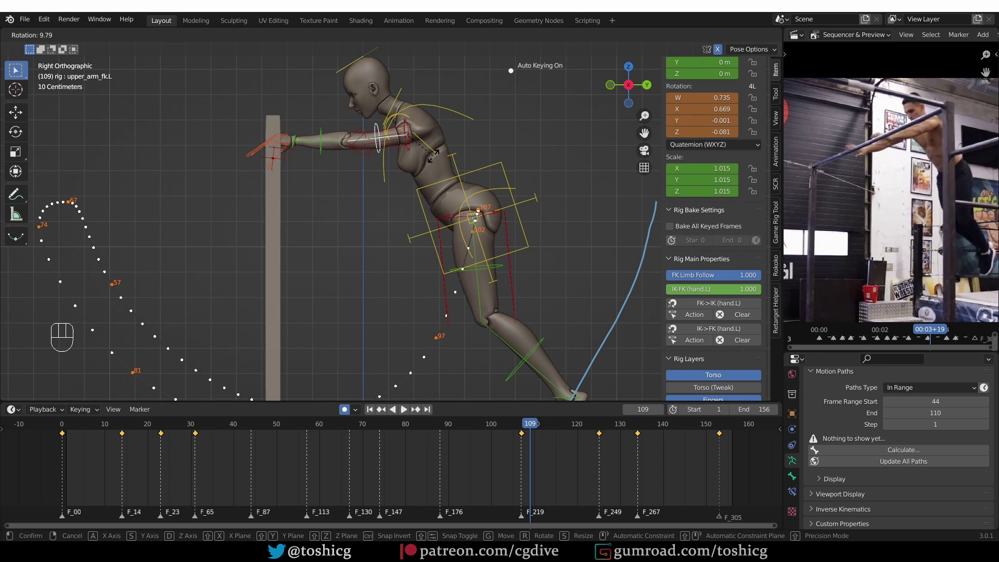
pyautogui.press('r')
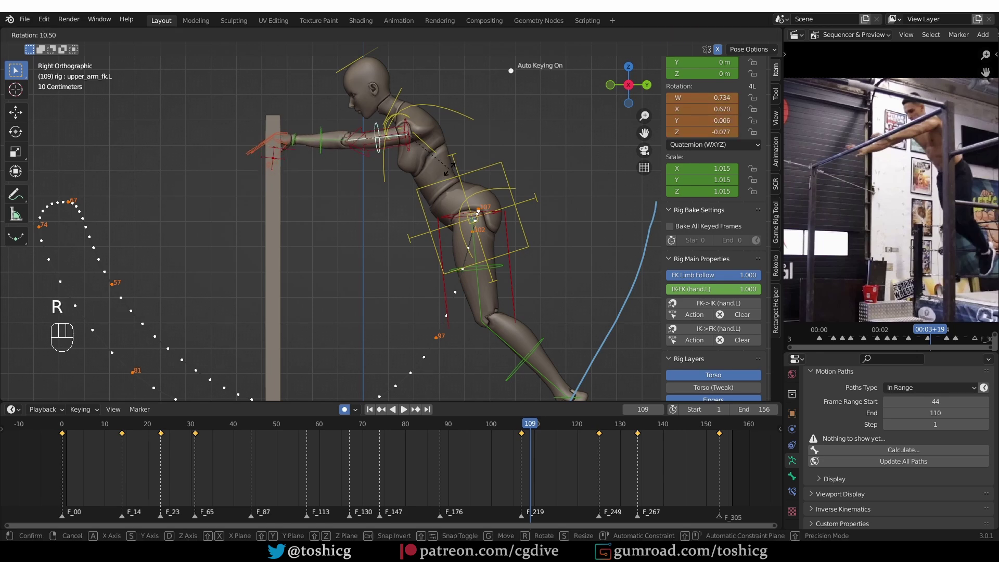
pyautogui.moveTo(241, 189); pyautogui.dragTo(284, 201)
# Orbit around to the hands on the bar and select the right index finger control.
pyautogui.moveTo(282, 204); pyautogui.dragTo(299, 223)
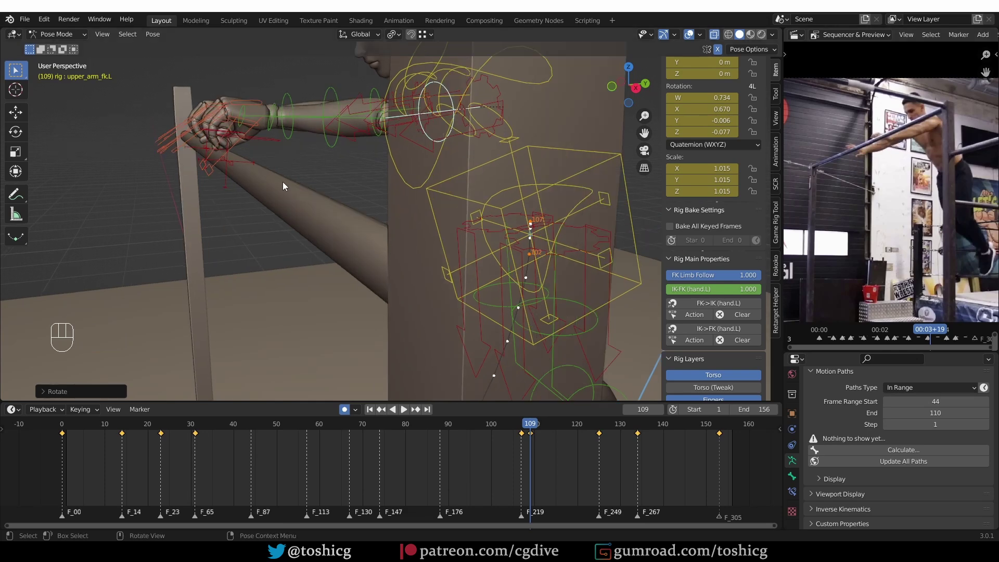
pyautogui.moveTo(244, 189); pyautogui.dragTo(282, 227)
pyautogui.moveTo(243, 238); pyautogui.dragTo(261, 242)
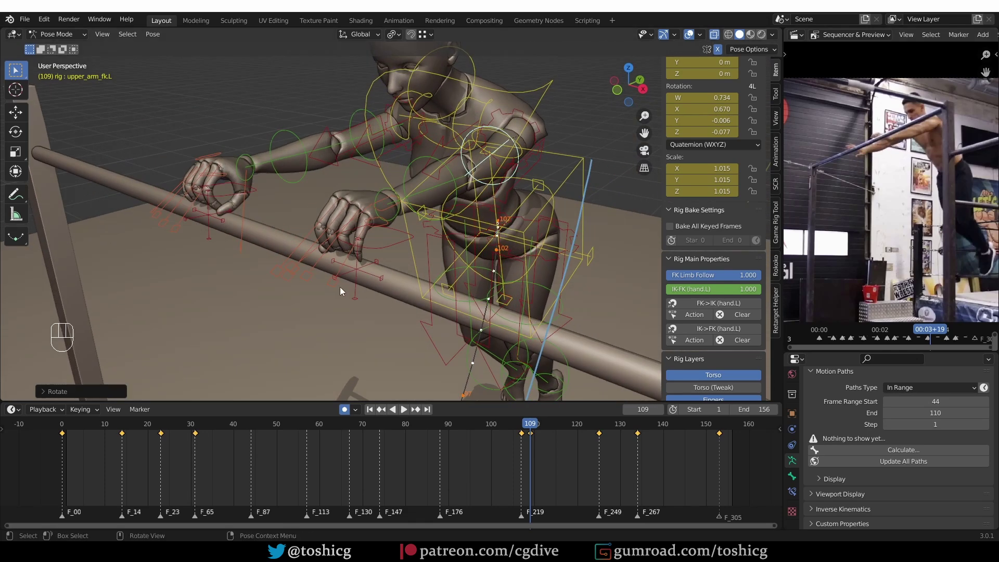
pyautogui.click(338, 290)
pyautogui.moveTo(312, 286); pyautogui.dragTo(294, 285)
pyautogui.click(290, 283)
pyautogui.click(284, 271)
pyautogui.moveTo(207, 270); pyautogui.dragTo(248, 274)
pyautogui.moveTo(296, 249); pyautogui.dragTo(250, 249)
pyautogui.click(240, 223)
pyautogui.moveTo(177, 209); pyautogui.dragTo(134, 177)
pyautogui.moveTo(178, 226); pyautogui.dragTo(191, 238)
pyautogui.middleClick(191, 241)
# Reset and scale f_index.01_master.R to curl the right index finger, stepping to frame 111.
pyautogui.press('alt+s')
pyautogui.press('alt+r')
pyautogui.moveTo(239, 258); pyautogui.dragTo(196, 233)
pyautogui.press('s')
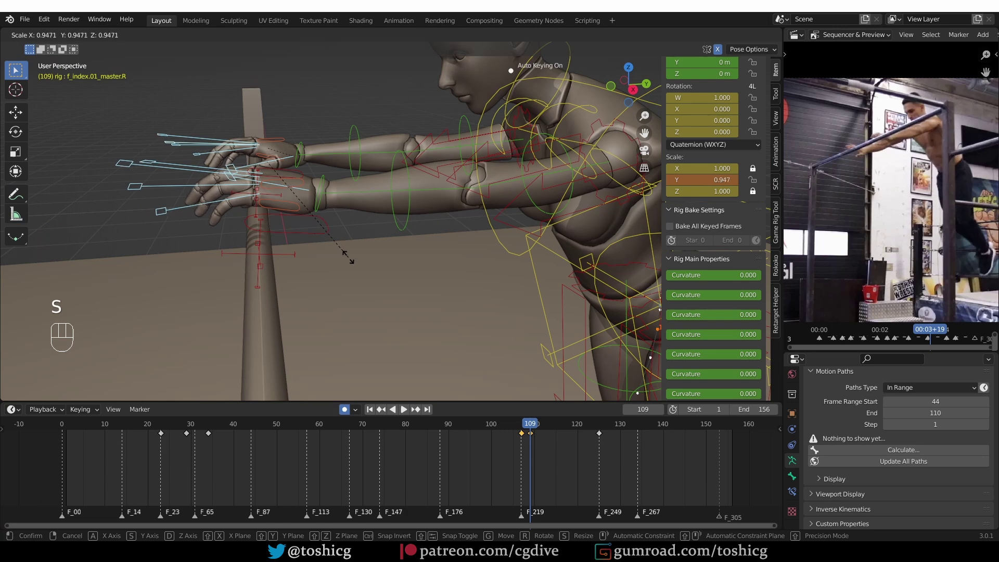
pyautogui.press('s')
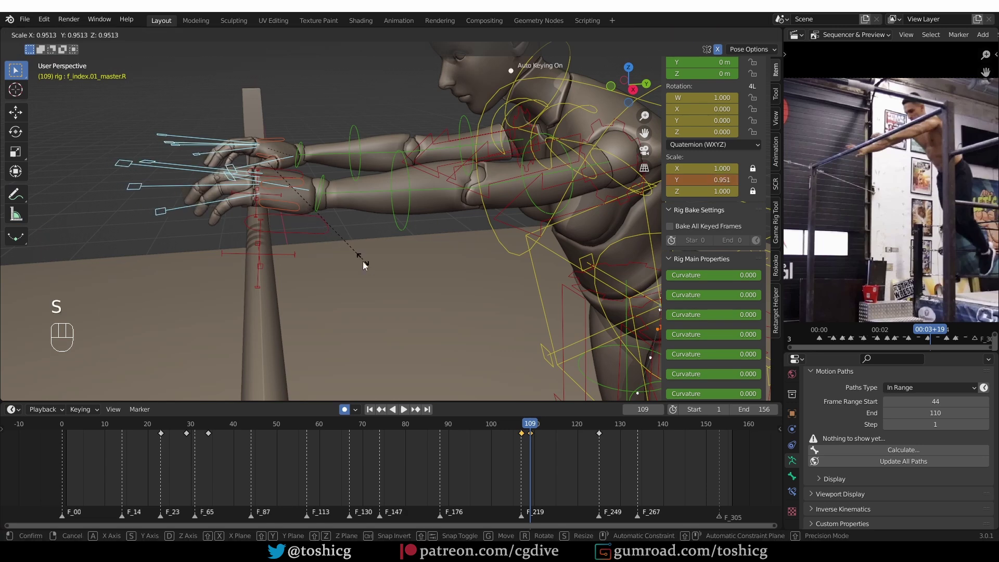
pyautogui.moveTo(521, 428); pyautogui.dragTo(519, 424)
pyautogui.moveTo(516, 436); pyautogui.dragTo(536, 436)
pyautogui.moveTo(596, 248); pyautogui.dragTo(567, 253)
pyautogui.press('ctrl+z')
pyautogui.moveTo(596, 239); pyautogui.dragTo(377, 204)
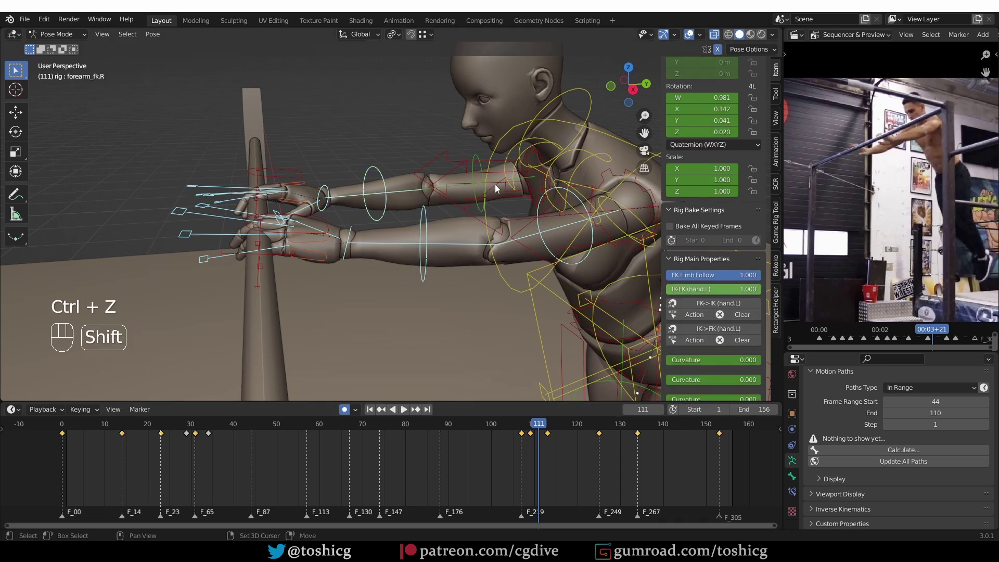
# Select upper_arm_fk.R and shift its keyframes in time in the Dope Sheet.
pyautogui.click(480, 181)
pyautogui.press('ctrl+z')
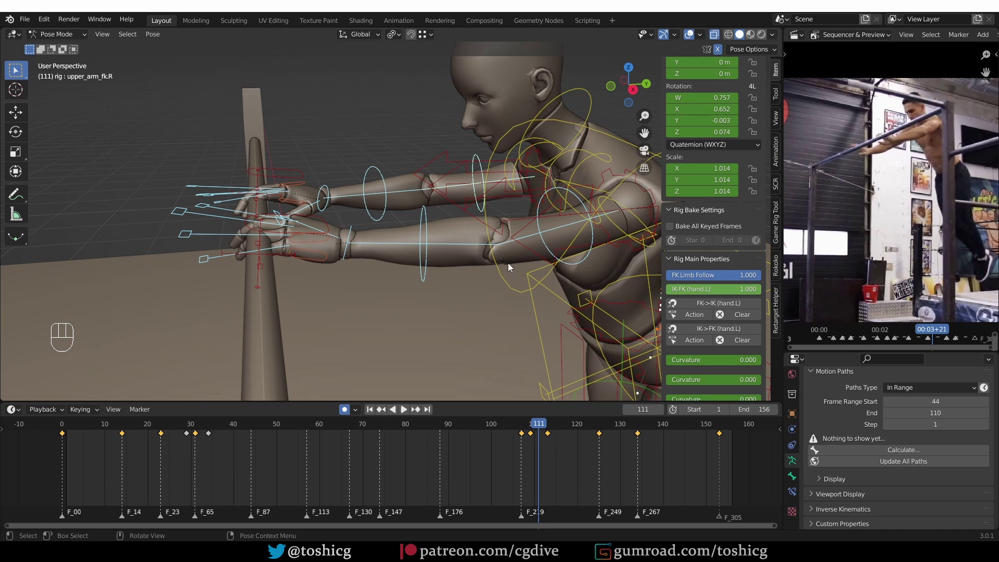
pyautogui.moveTo(530, 447); pyautogui.dragTo(540, 438)
pyautogui.press('g')
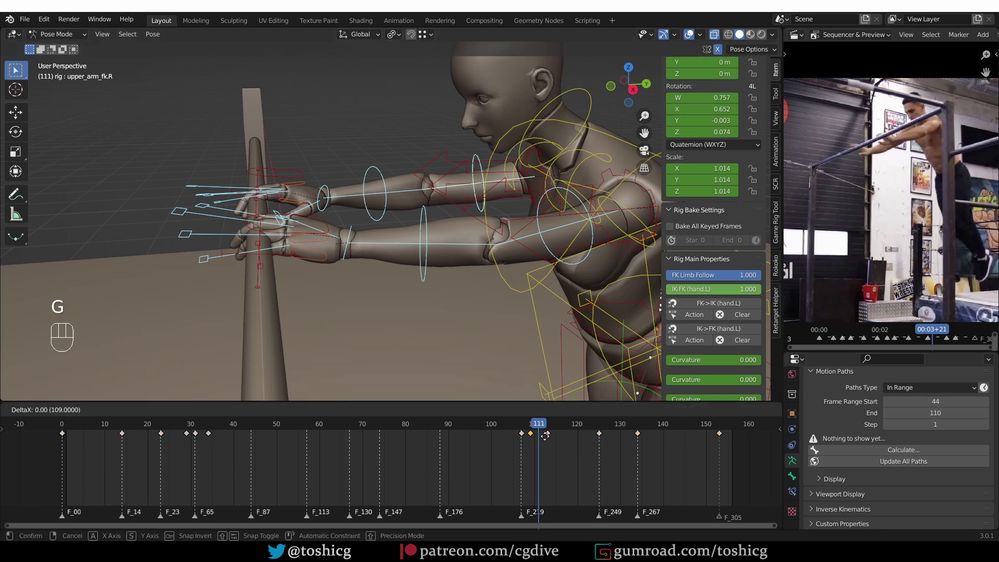
pyautogui.click(535, 429)
pyautogui.moveTo(437, 272); pyautogui.dragTo(485, 314)
# Rotate forearm_fk.L about its local X axis and pose hand_fk.L so the left hand lifts off the bar near frame 110.
pyautogui.click(548, 125)
pyautogui.moveTo(553, 161); pyautogui.dragTo(578, 163)
pyautogui.press('r')
pyautogui.press('r')
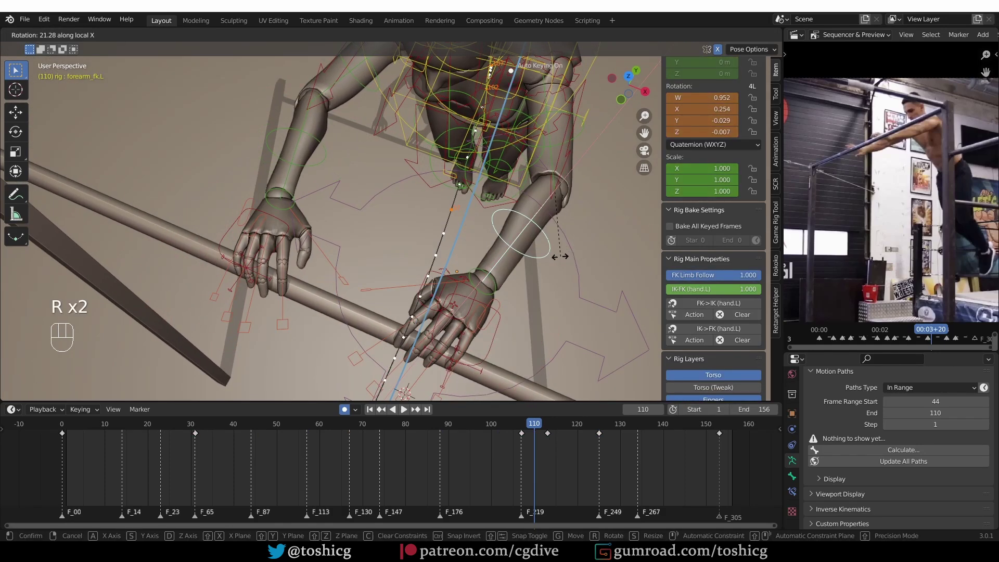
pyautogui.moveTo(429, 251); pyautogui.dragTo(410, 230)
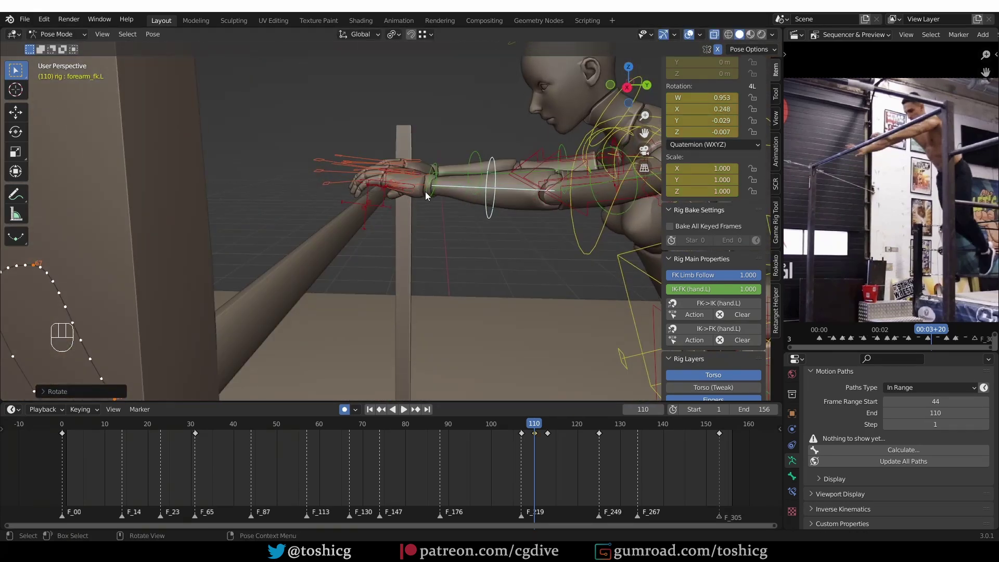
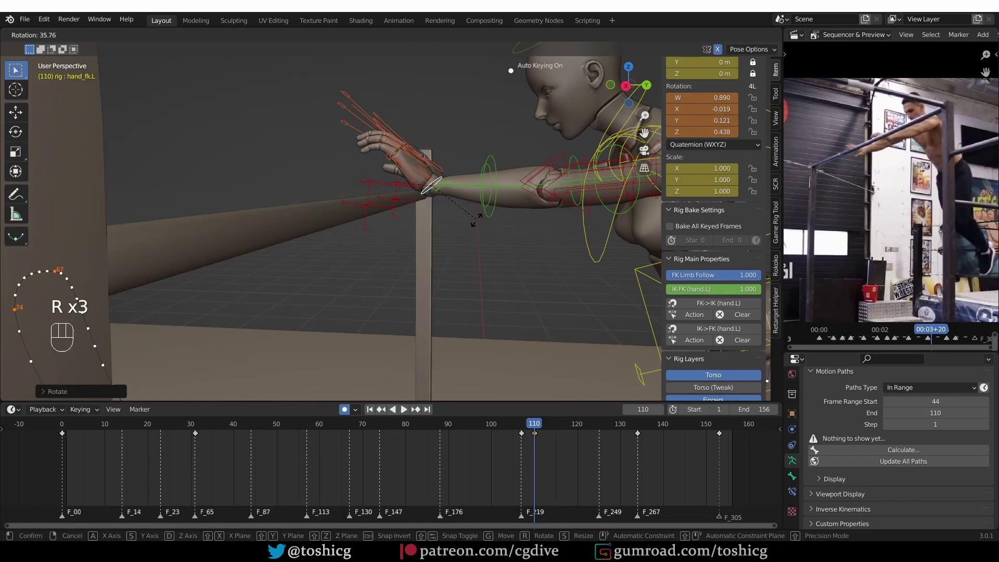
pyautogui.moveTo(526, 426); pyautogui.dragTo(479, 376)
pyautogui.moveTo(399, 293); pyautogui.dragTo(359, 290)
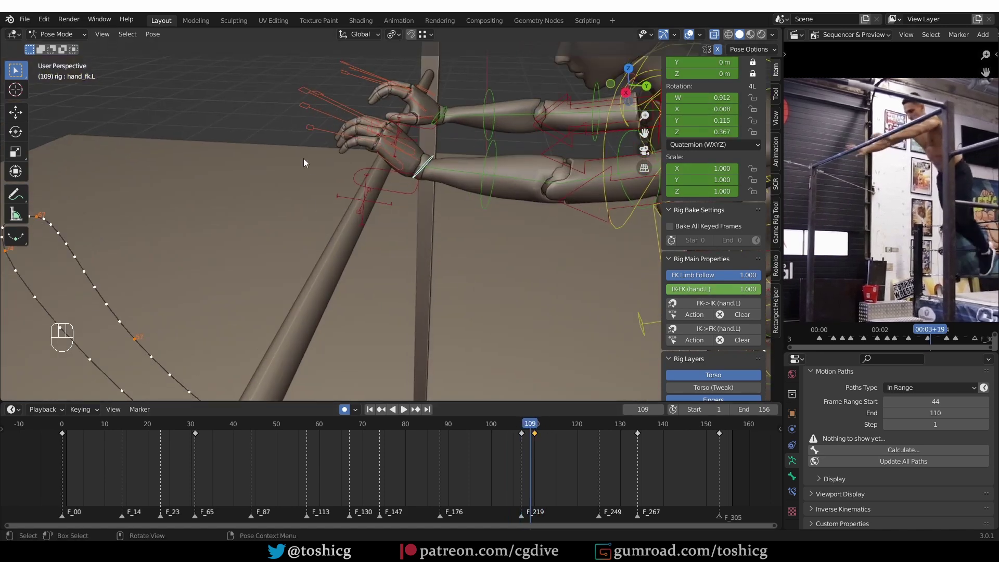
# Select f_pinky.01_master.R at frame 107 and scale it to release the right pinky from the bar.
pyautogui.middleClick(298, 165)
pyautogui.moveTo(311, 97); pyautogui.dragTo(328, 80)
pyautogui.moveTo(350, 133); pyautogui.dragTo(353, 187)
pyautogui.middleClick(360, 202)
pyautogui.click(382, 155)
pyautogui.moveTo(398, 141); pyautogui.dragTo(396, 58)
pyautogui.moveTo(382, 147); pyautogui.dragTo(385, 136)
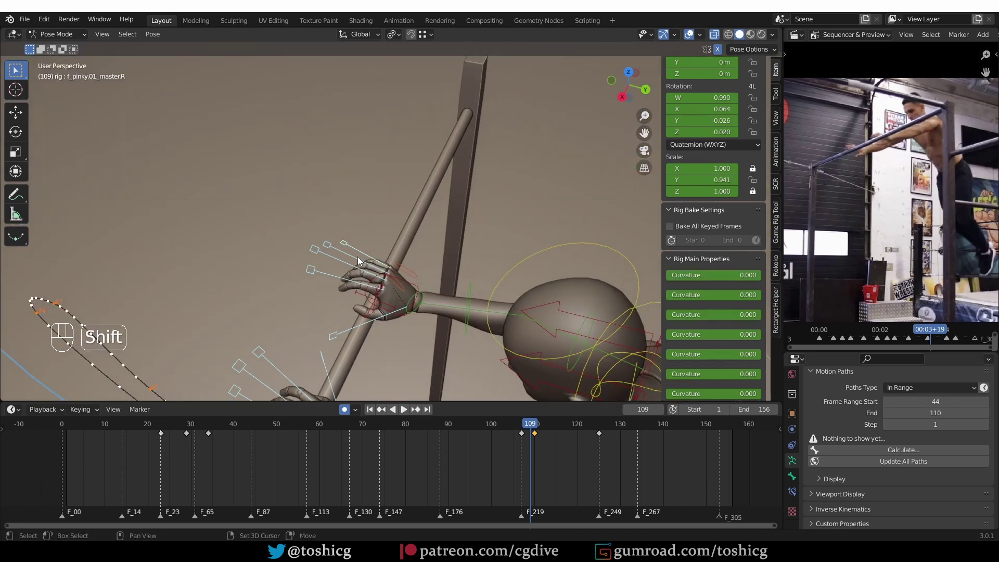
pyautogui.click(523, 428)
pyautogui.moveTo(431, 336); pyautogui.dragTo(436, 311)
pyautogui.moveTo(449, 299); pyautogui.dragTo(456, 286)
pyautogui.moveTo(396, 287); pyautogui.dragTo(437, 284)
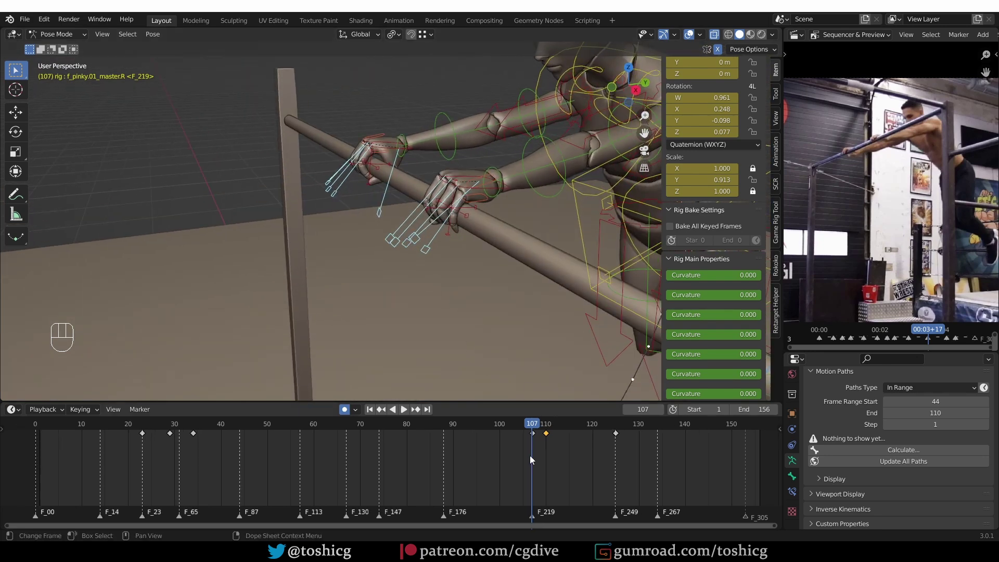
# Retime the pinky keyframe in the Dope Sheet and play the swing through to the landing.
pyautogui.moveTo(534, 446); pyautogui.dragTo(544, 432)
pyautogui.press('g')
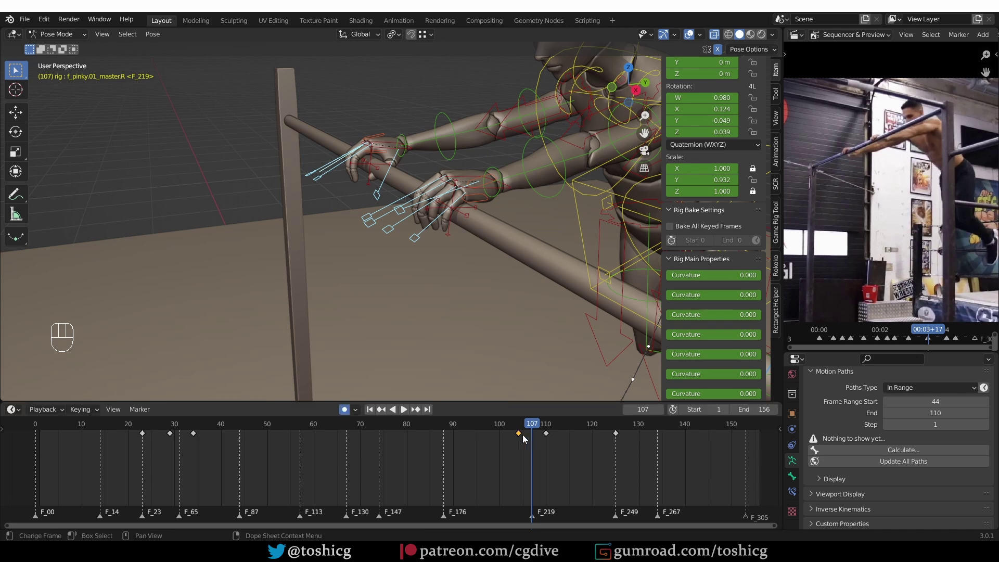
pyautogui.moveTo(519, 432); pyautogui.dragTo(482, 428)
pyautogui.moveTo(498, 428); pyautogui.dragTo(491, 384)
pyautogui.press('z')
pyautogui.press('shift+space')
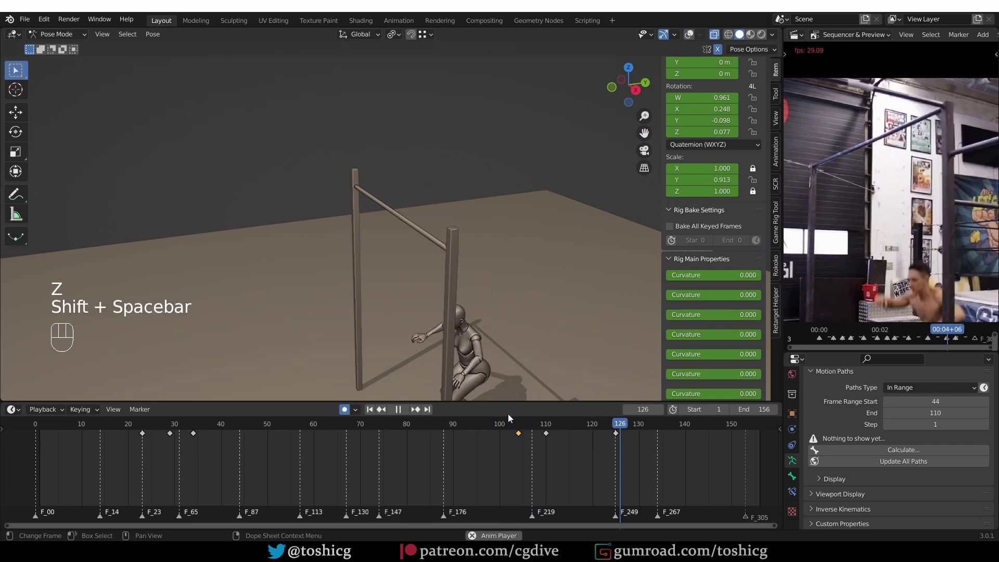
pyautogui.press('shift+space')
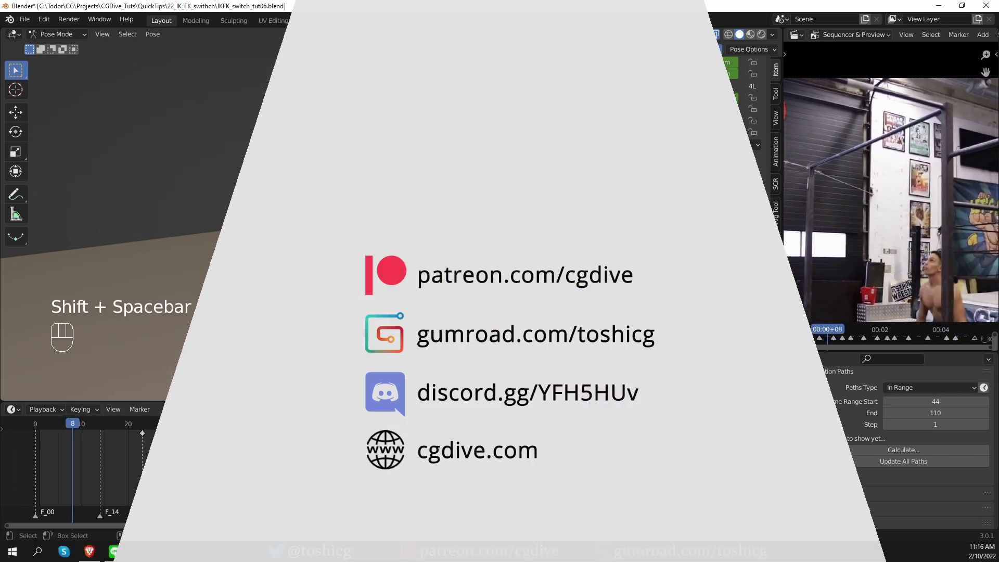